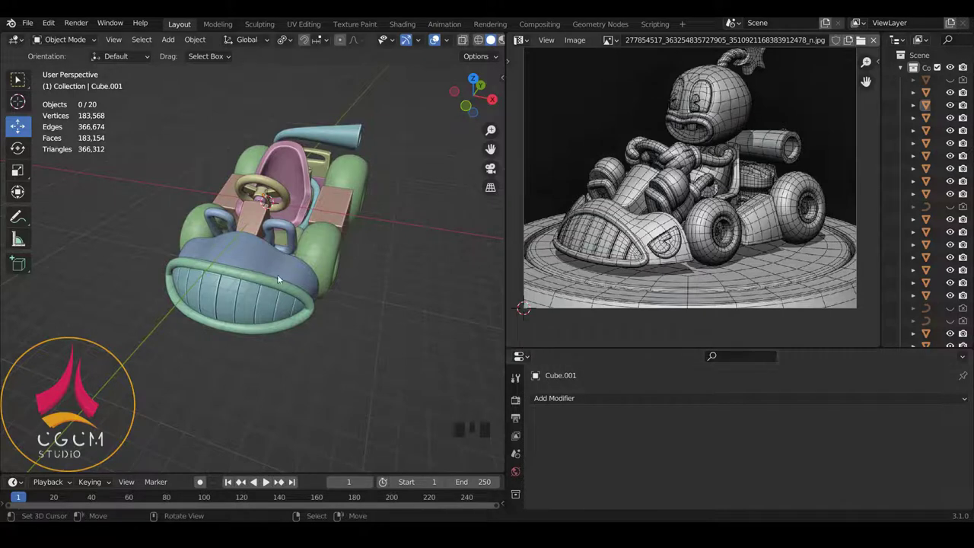
- Inspect the finished kart, switch to front orthographic view and bring up the Add > Mesh list
left_click_drag(336, 266, 307, 211)
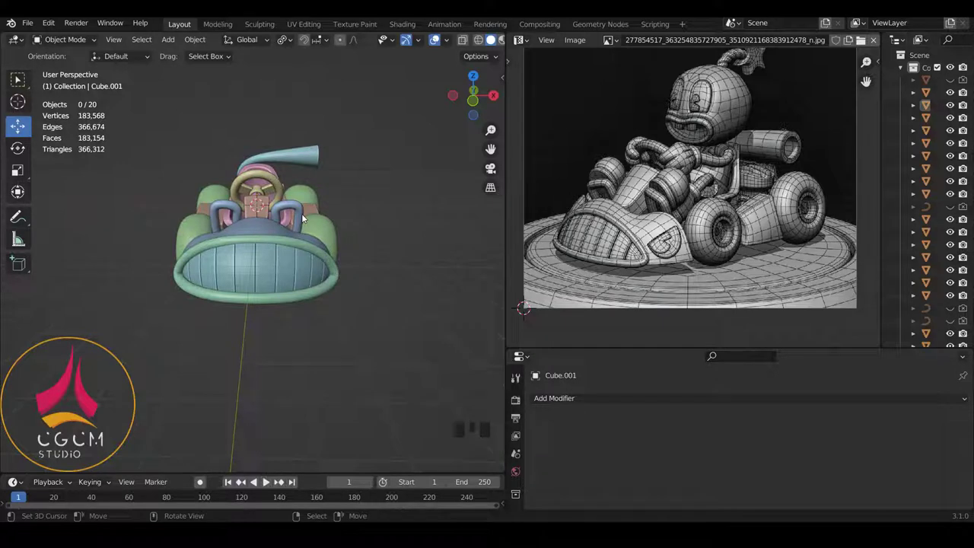
left_click_drag(320, 160, 198, 186)
key("KP_1")
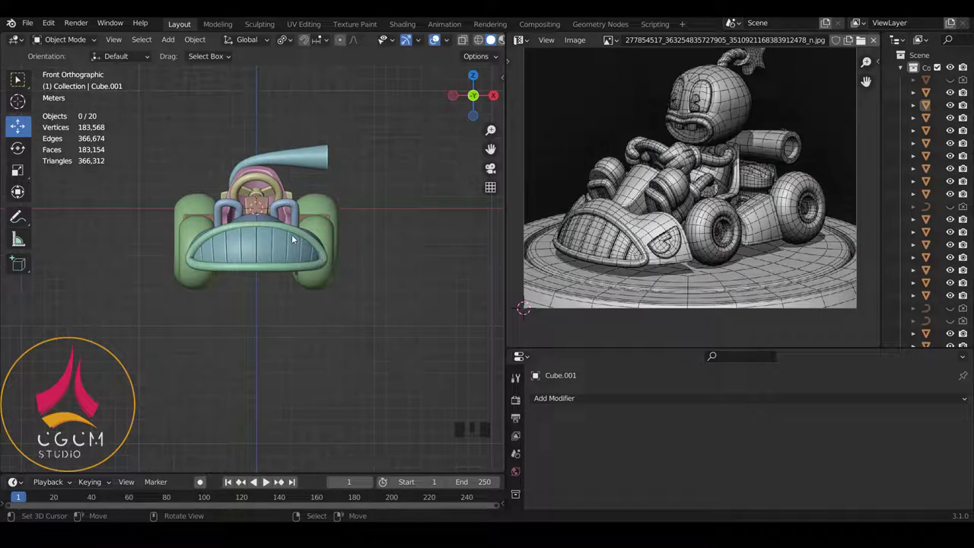
key("shift+a")
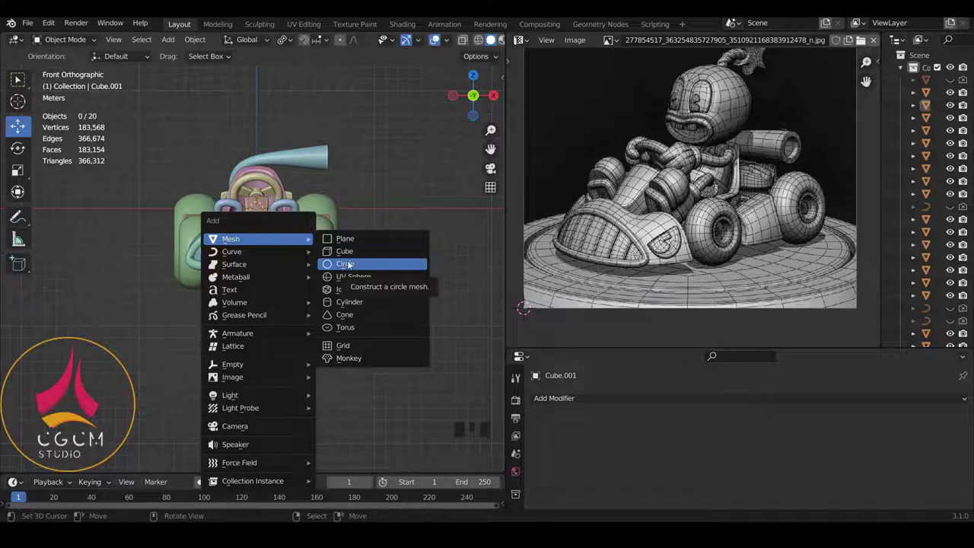
- Isolate the new circle in local view, rotate it 90° about X, then delete its vertices
key("KP_Divide")
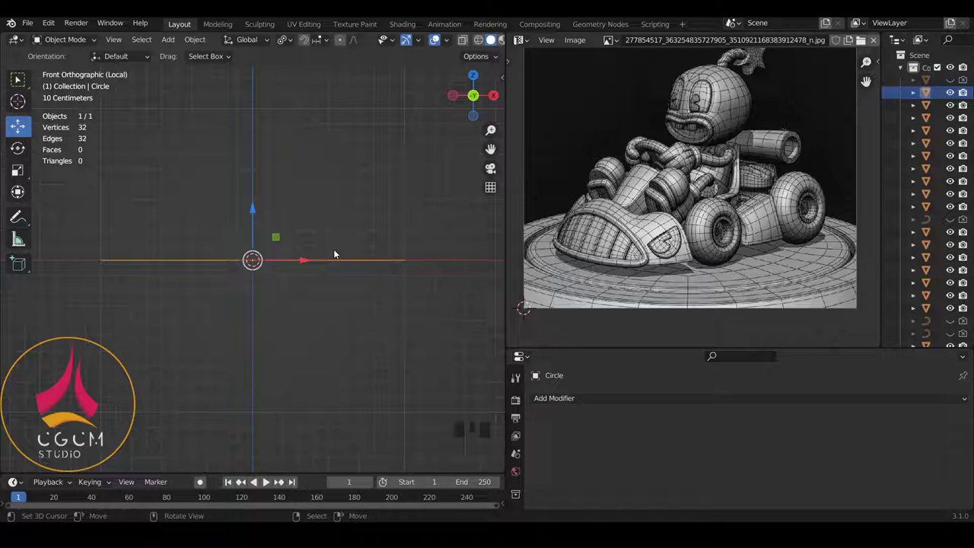
key("Tab")
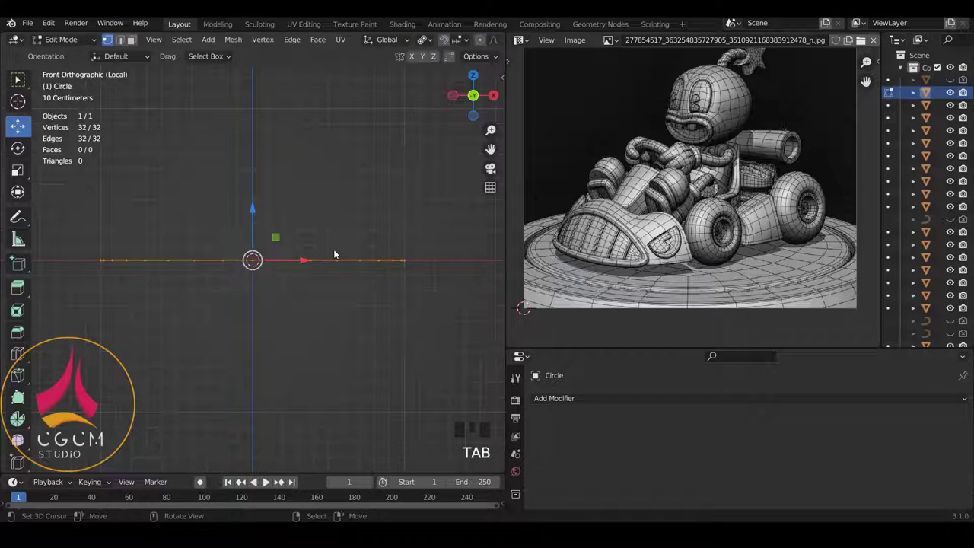
key("r")
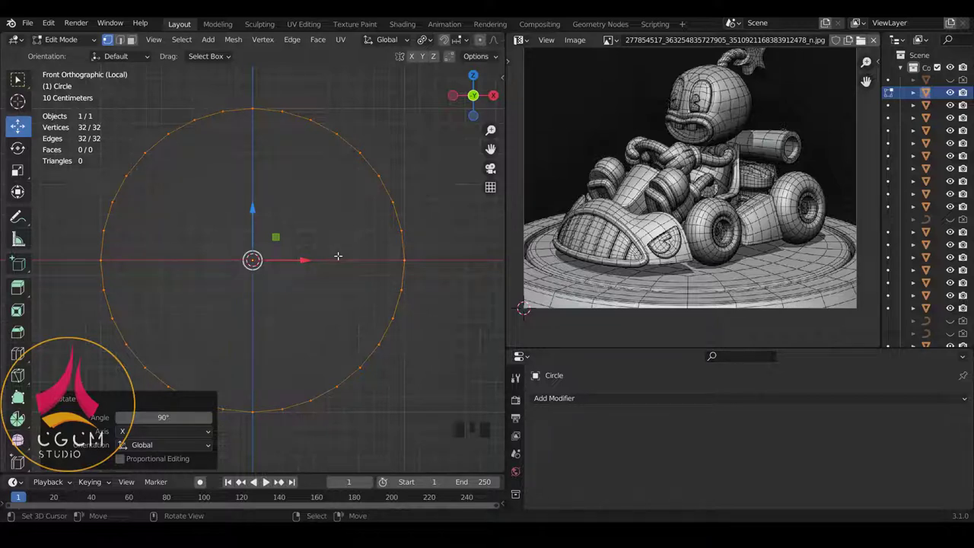
key("Delete")
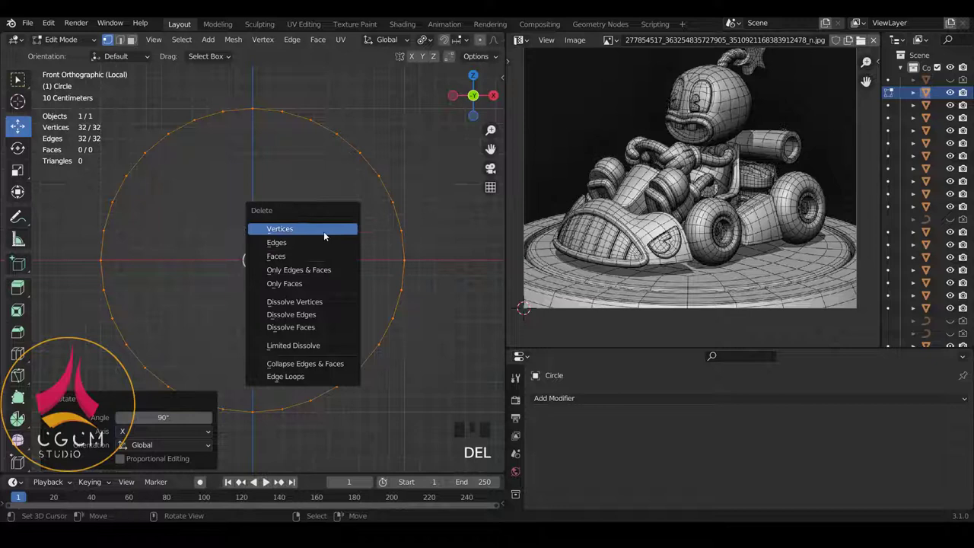
- Add a 24-vertex circle in its place and rotate it 90° about X to face the front
key("shift+a")
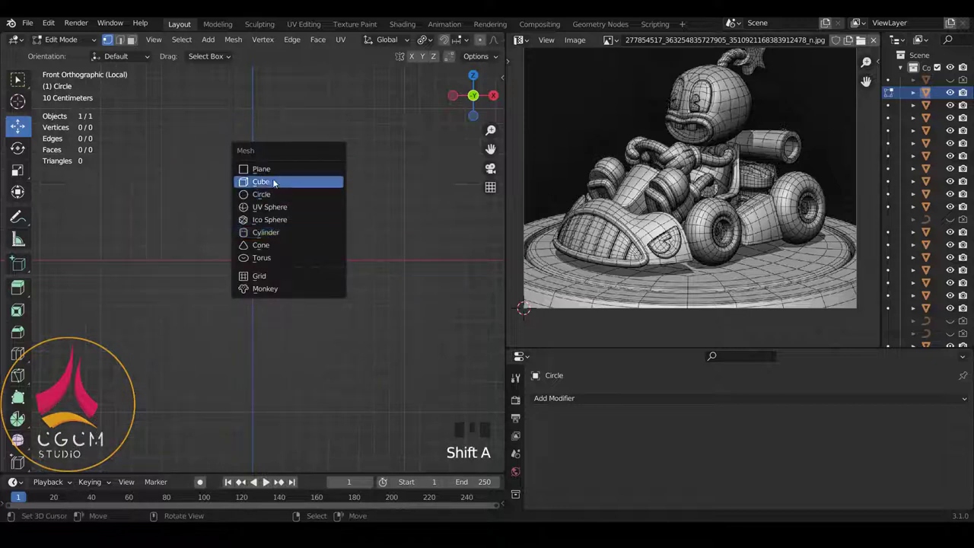
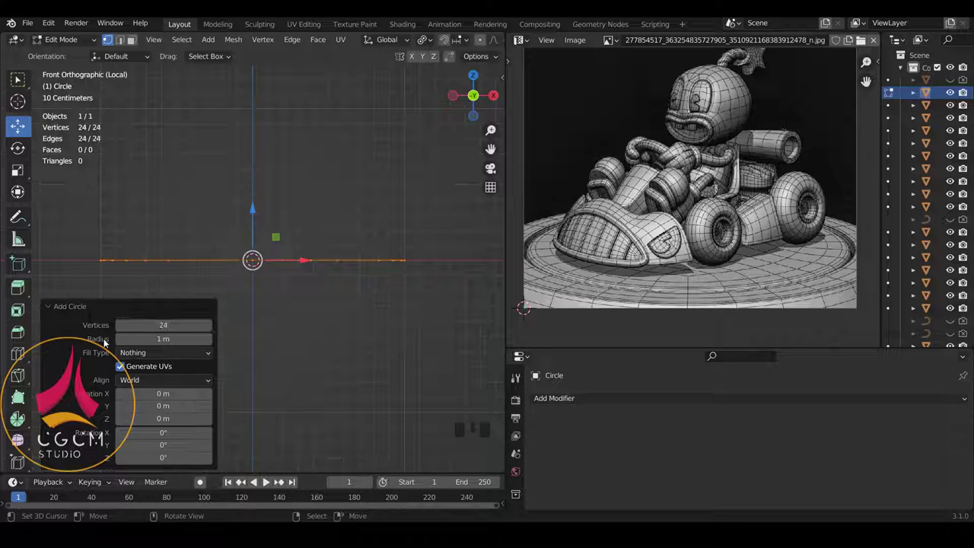
key("r")
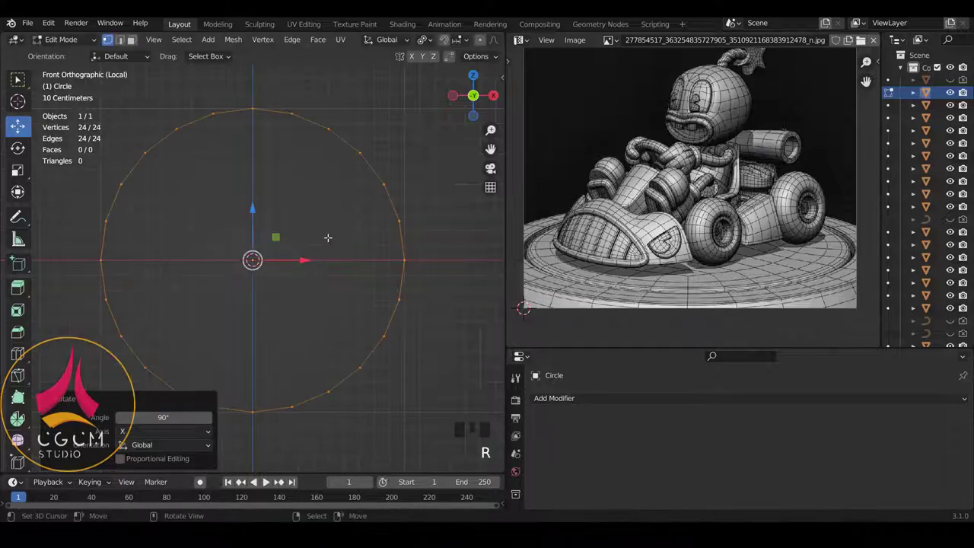
- Extrude and scale the edge loop inward into a flat ring, bridge the inner hole and start a loop cut
scroll("down", 3)
key("e")
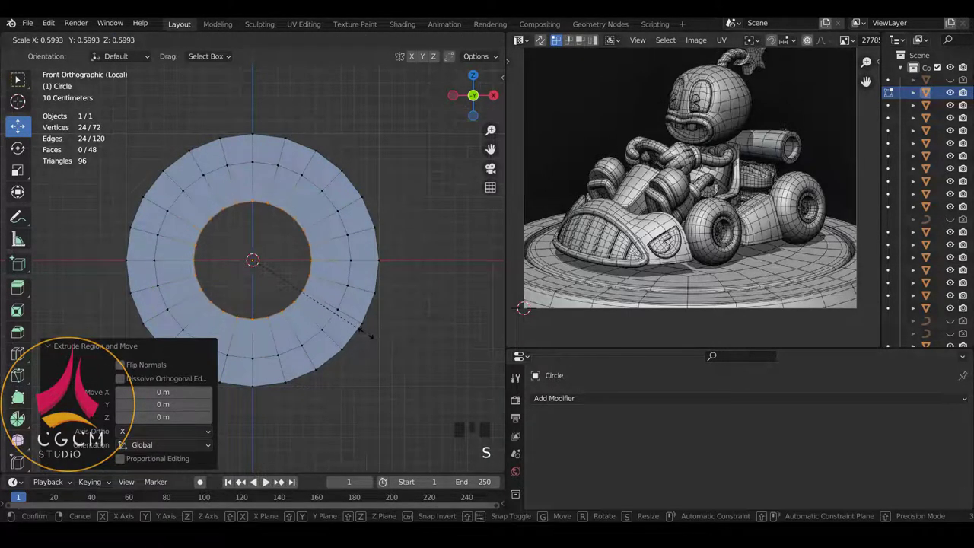
scroll("down", 3)
scroll("up", 3)
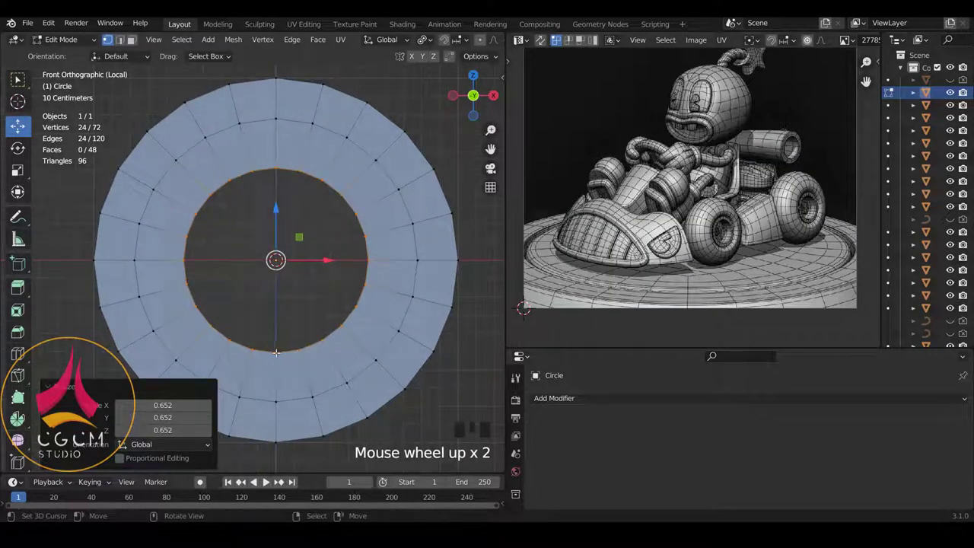
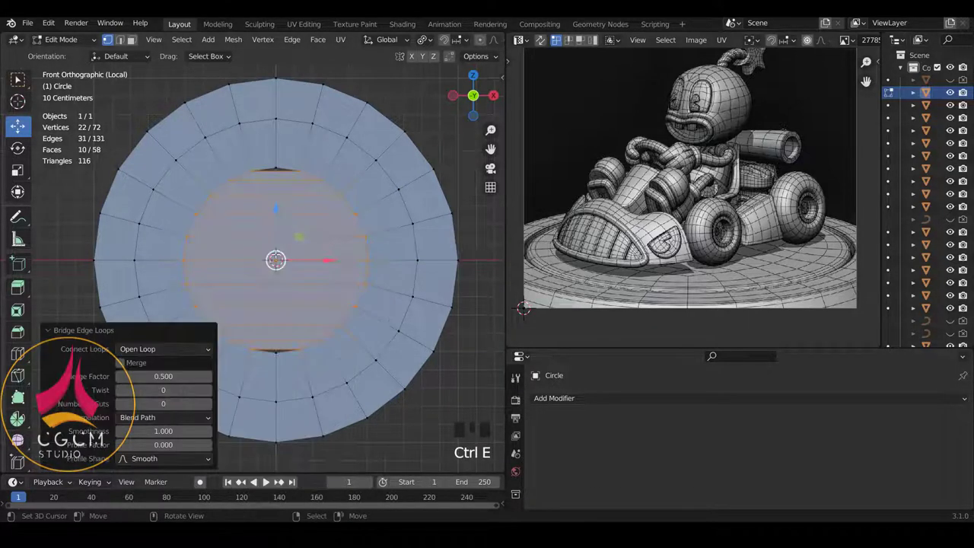
key("ctrl+r")
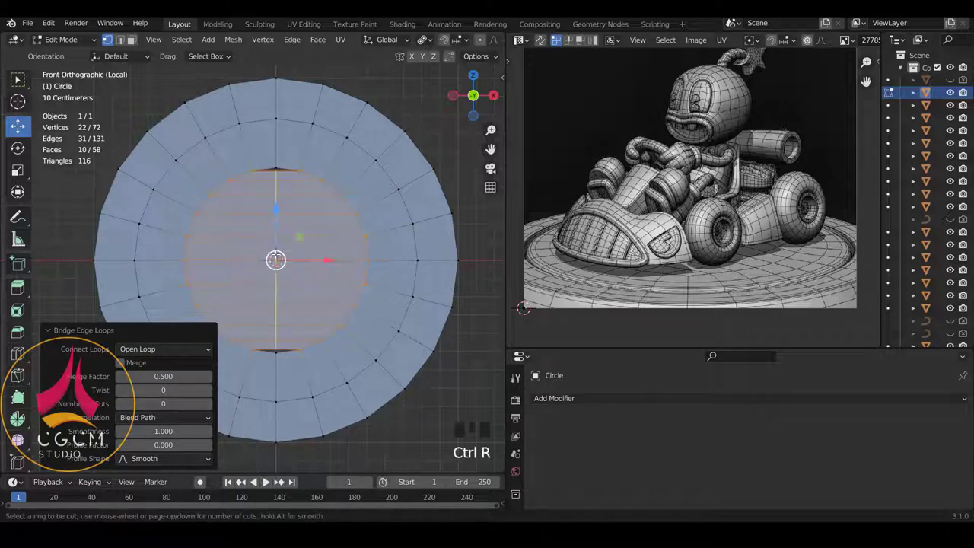
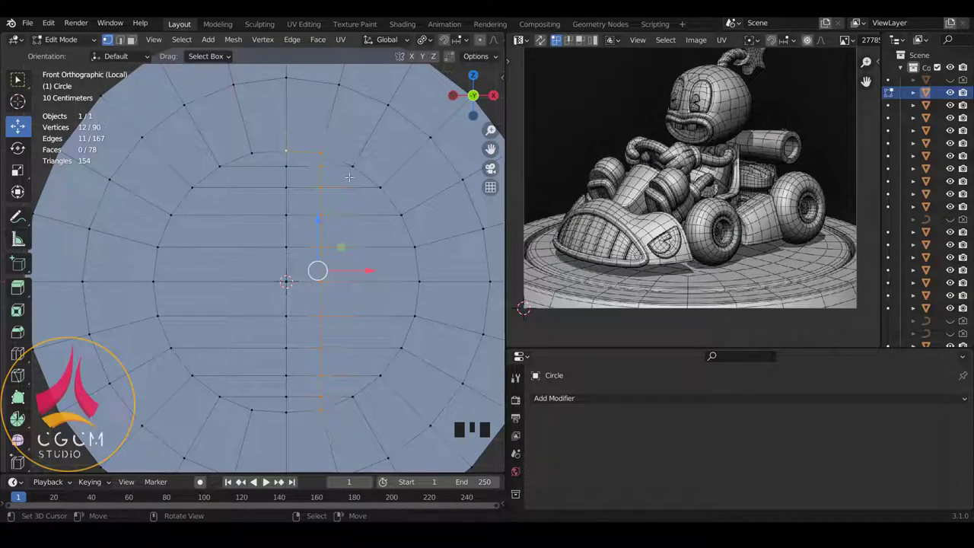
- Knife-cut new edges connecting the inner quad grid to the surrounding ring
key("k")
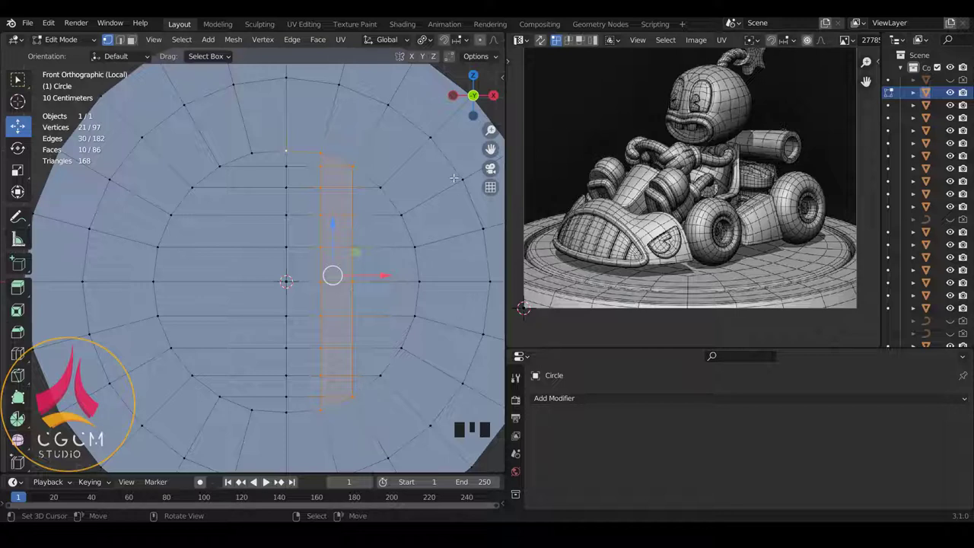
key("k")
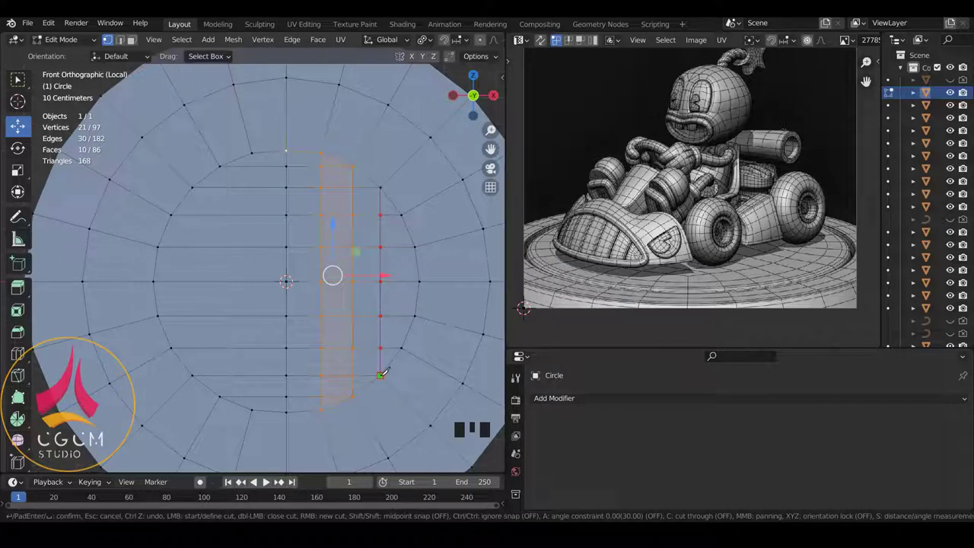
key("k")
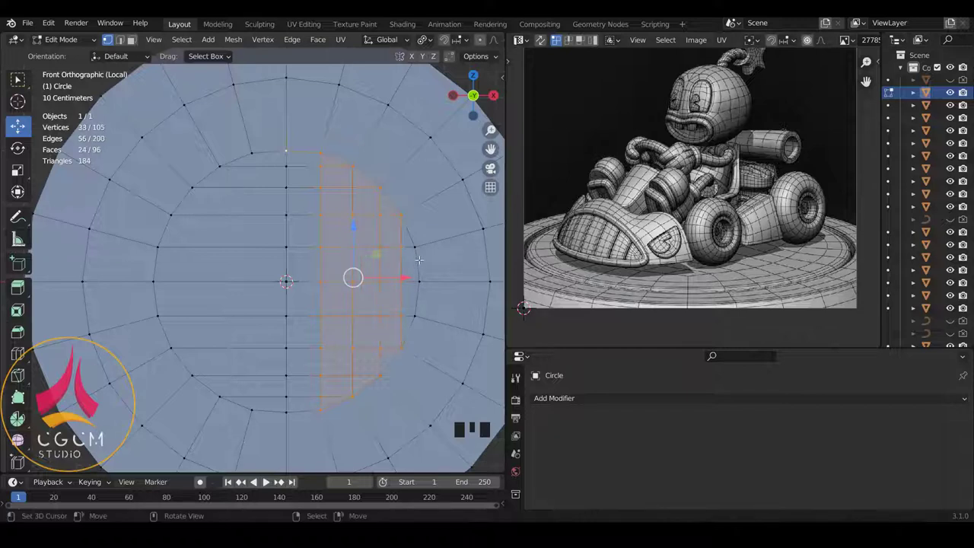
key("k")
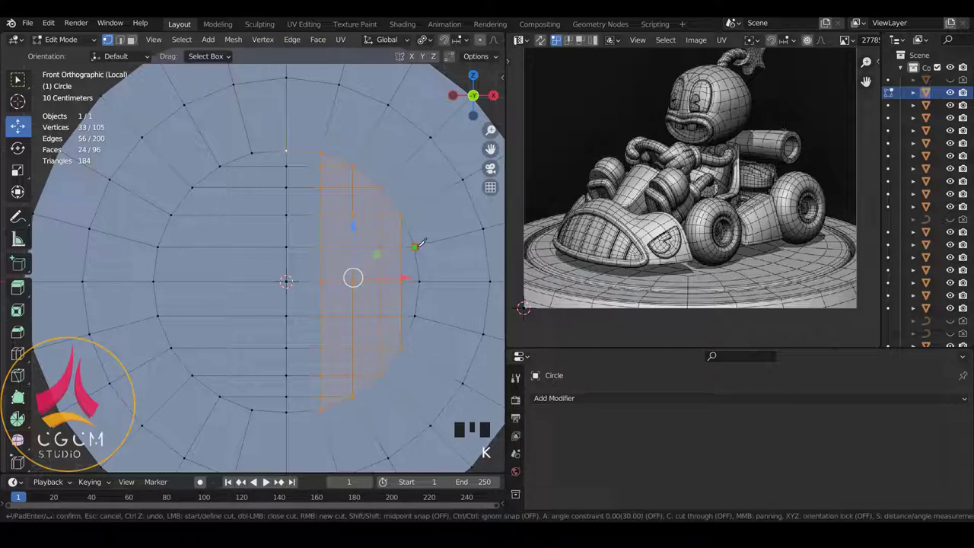
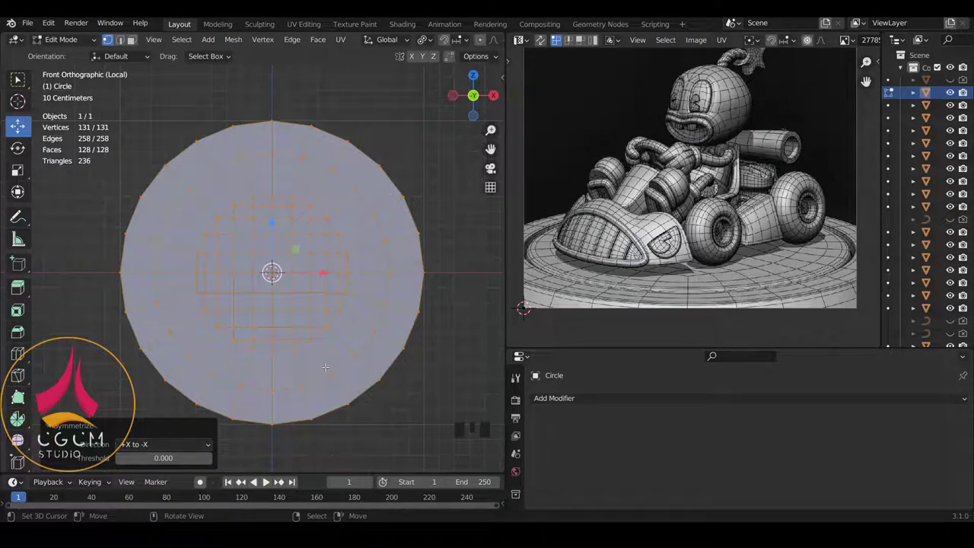
- Duplicate the disc with Shift+D and delete its left half of vertices to leave a half-disc
key("Tab")
key("Tab")
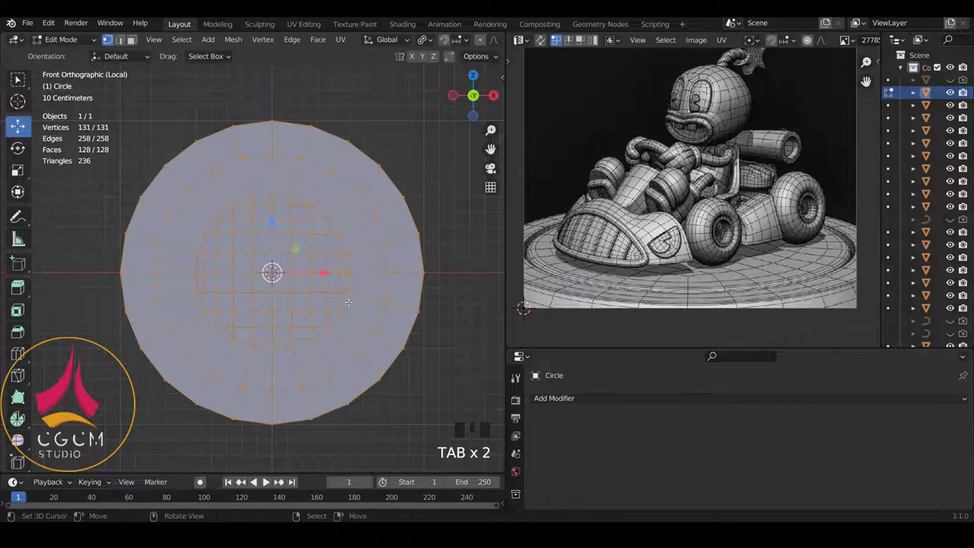
scroll("down", 3)
scroll("down", 3)
scroll("up", 3)
key("shift+d")
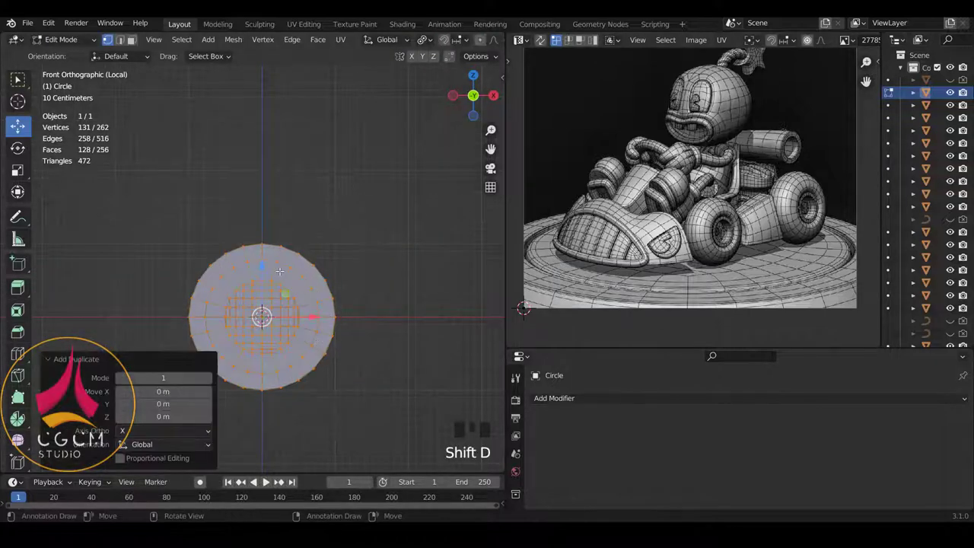
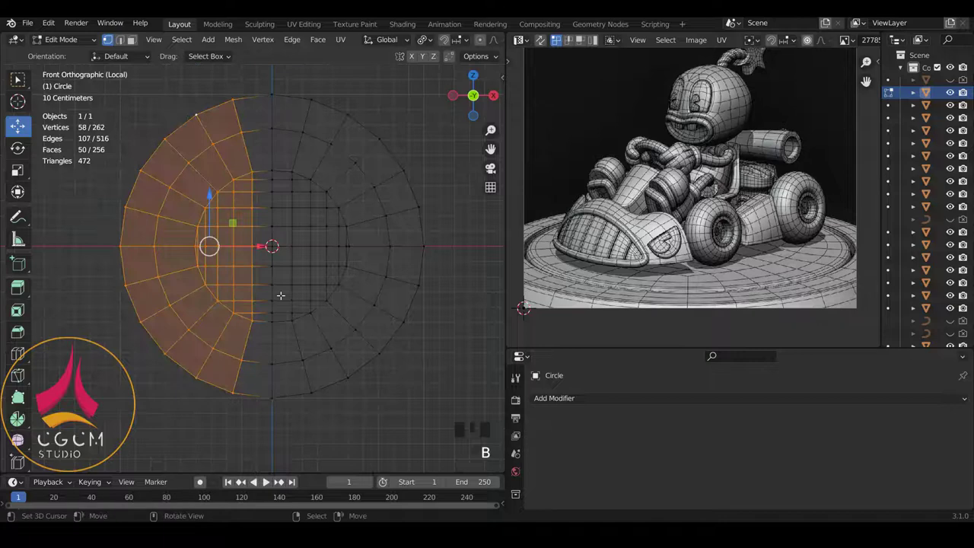
key("z")
scroll("up", 3)
key("x")
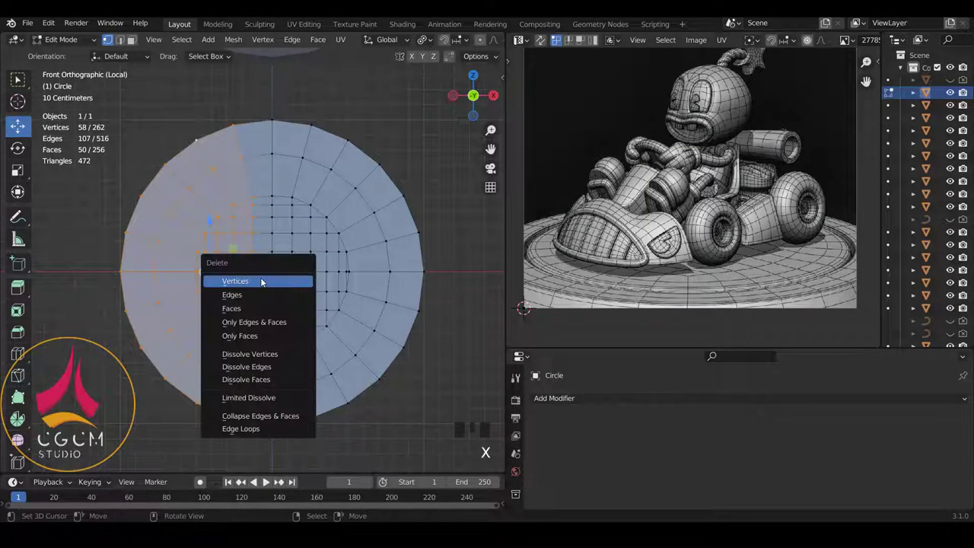
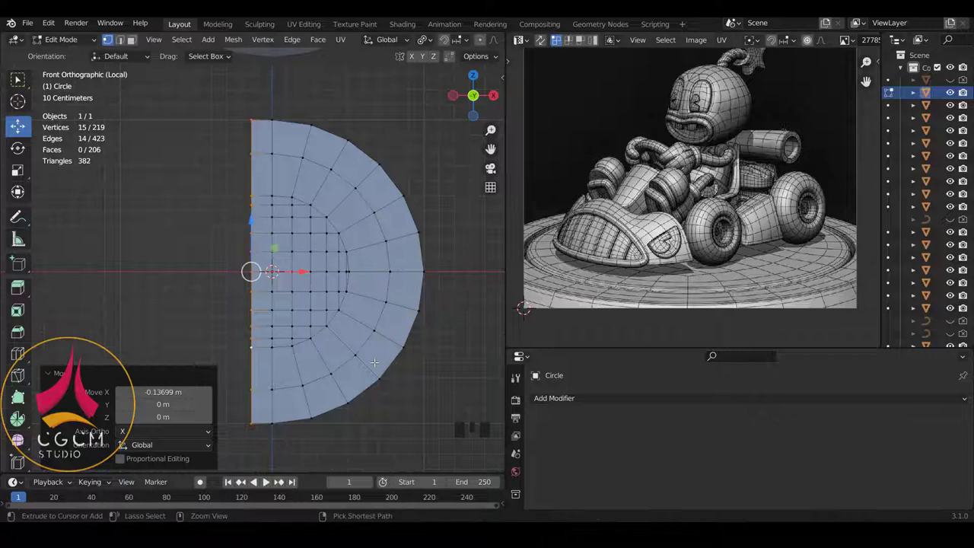
- Add extra edge loops running near the half-disc's curved outer rim
key("ctrl+r")
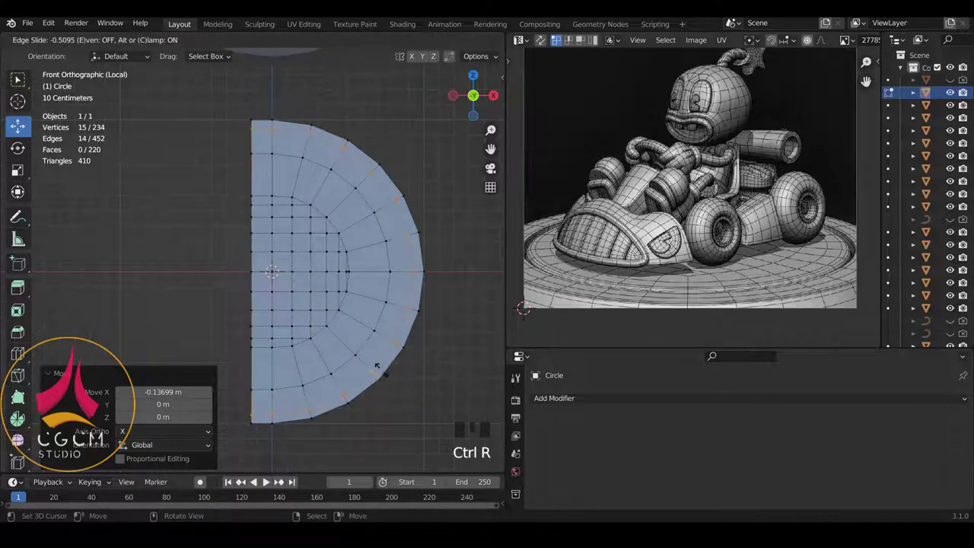
key("ctrl+r")
key("ctrl+r")
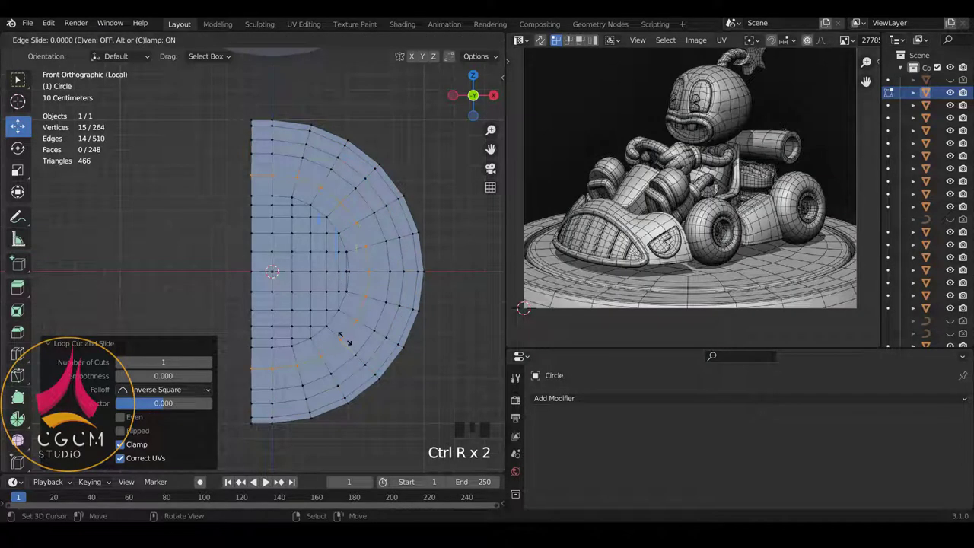
key("Tab")
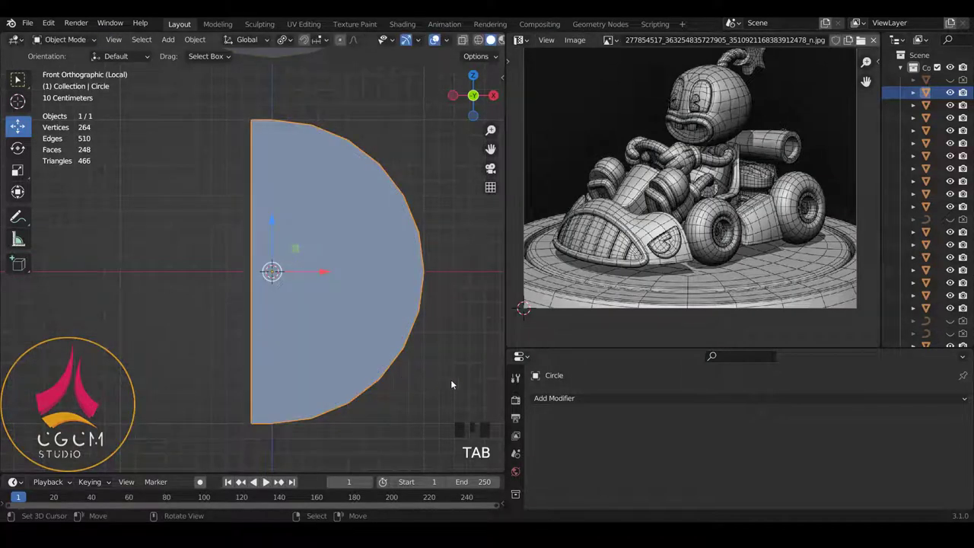
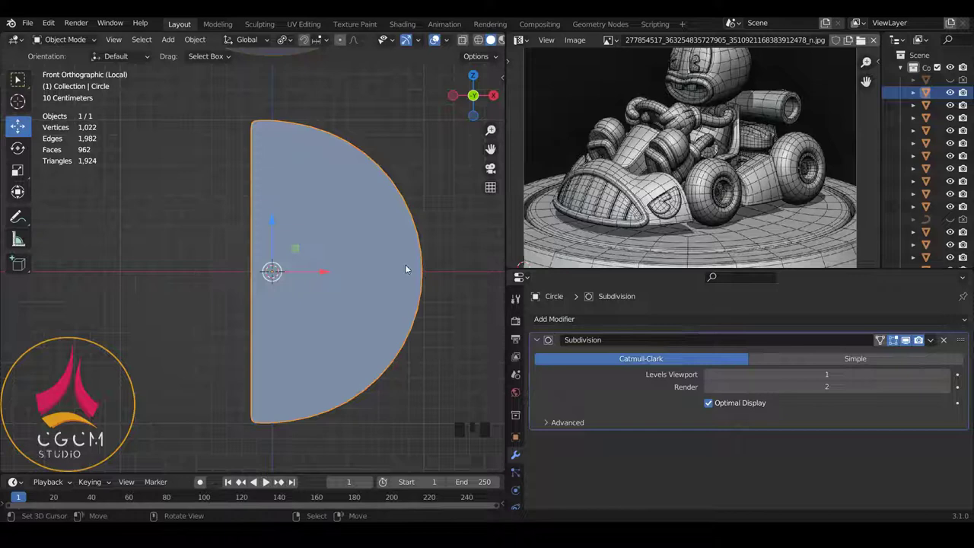
- Give the half-disc a level-2 Subdivision Surface and a Solidify modifier, shade it smooth and enter Edit Mode in front view
left_click_drag(397, 282, 549, 319)
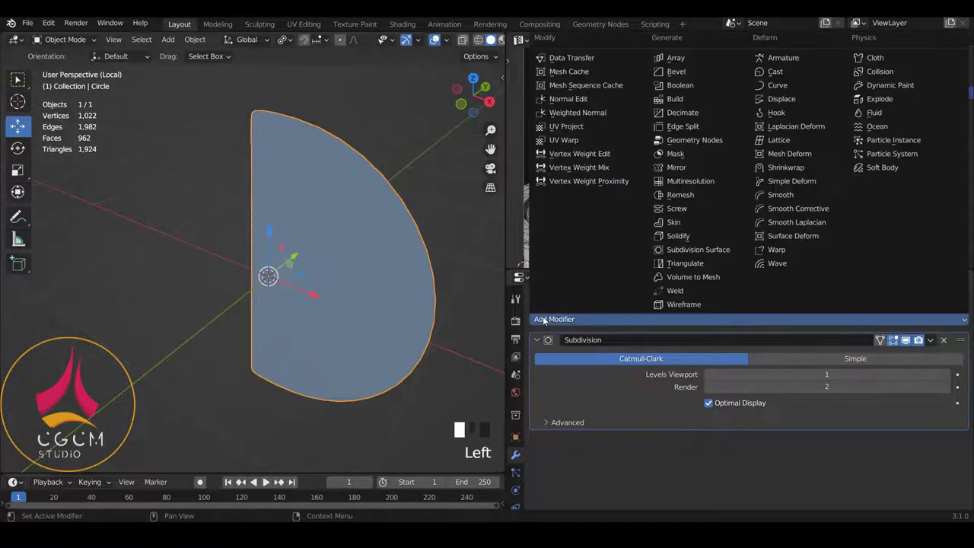
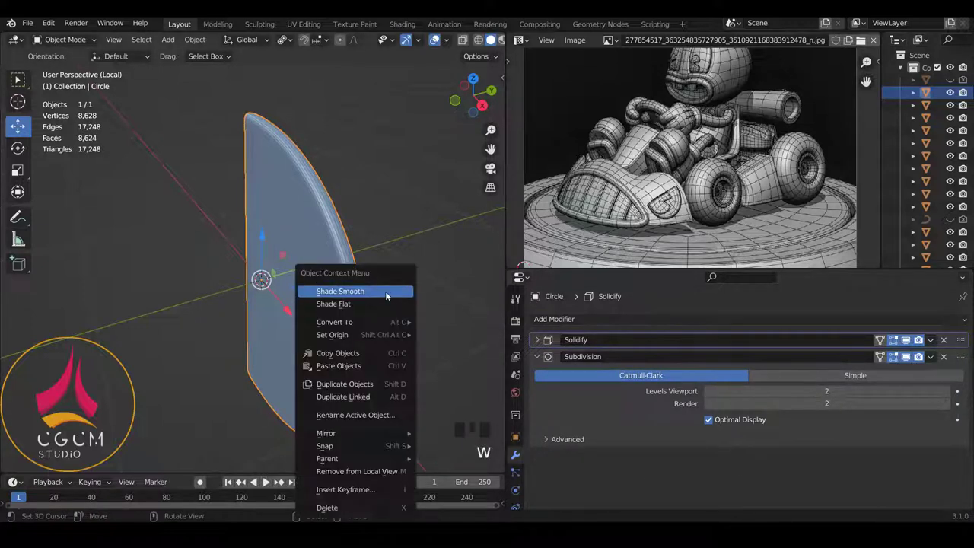
scroll("down", 3)
left_click_drag(382, 289, 367, 232)
key("KP_1")
scroll("up", 3)
scroll("up", 3)
scroll("down", 3)
scroll("down", 3)
scroll("up", 3)
scroll("down", 3)
scroll("up", 3)
scroll("up", 3)
scroll("down", 3)
scroll("down", 3)
scroll("up", 3)
key("Tab")
scroll("down", 3)
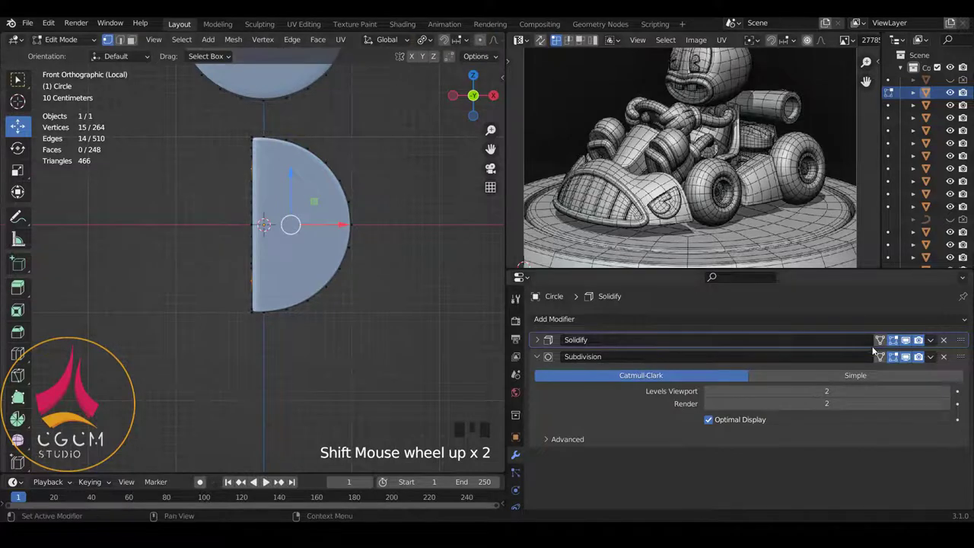
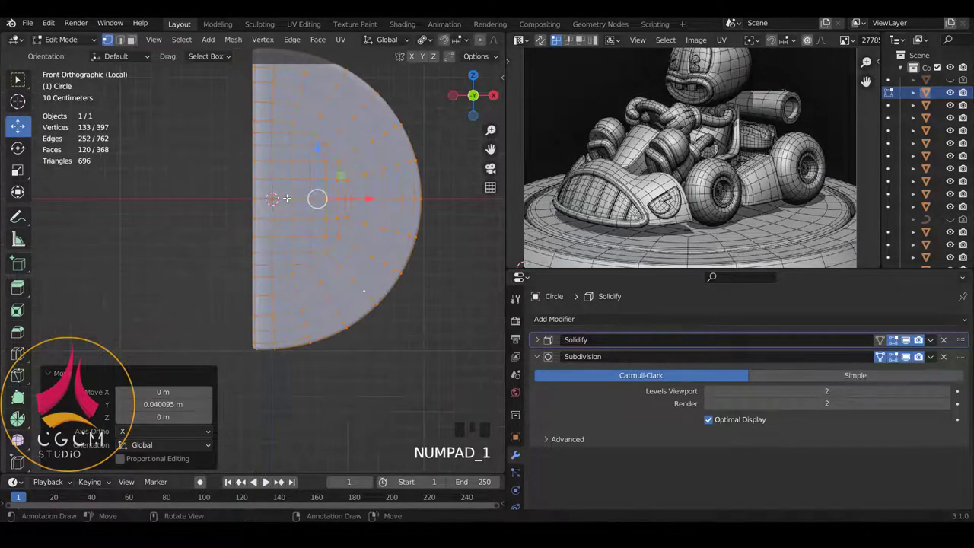
- Zoom in on the separated Circle.002 half-disc with its quad-grid centre in front orthographic view
scroll("up", 3)
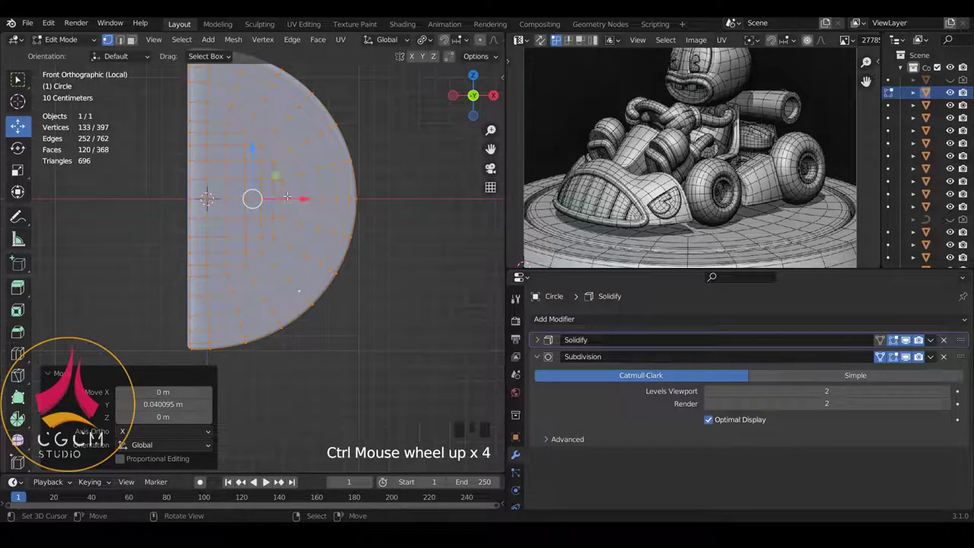
scroll("up", 3)
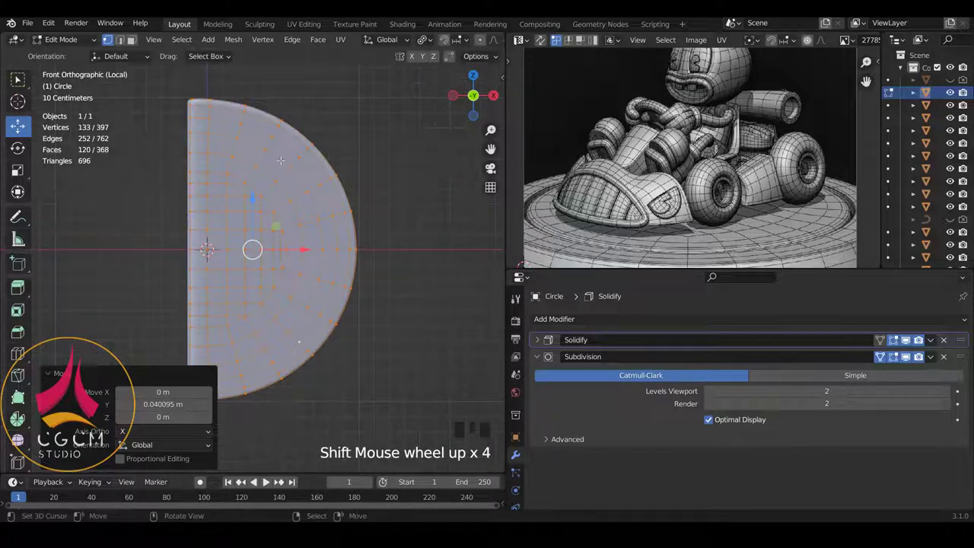
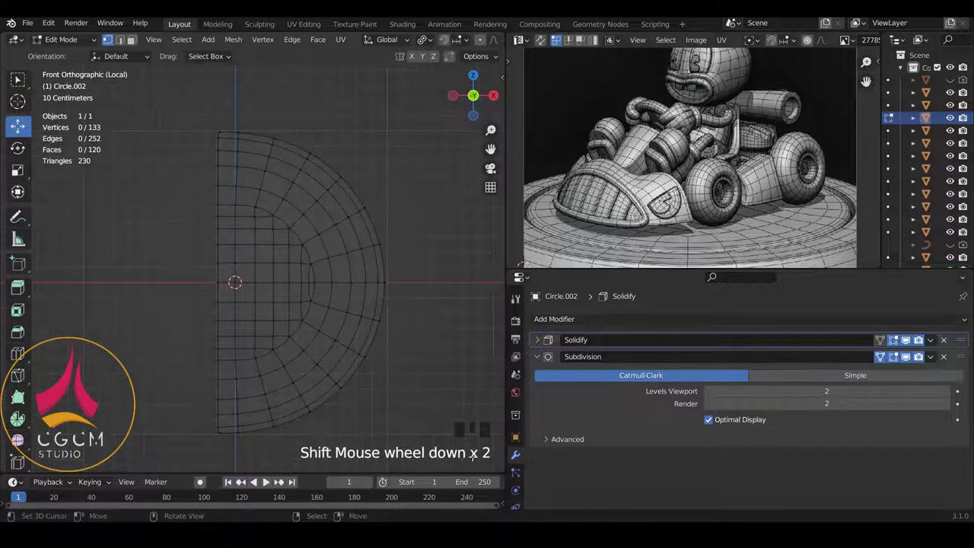
- Circle-select a wedge of faces in Circle.002's outer rings near the upper rim
scroll("down", 3)
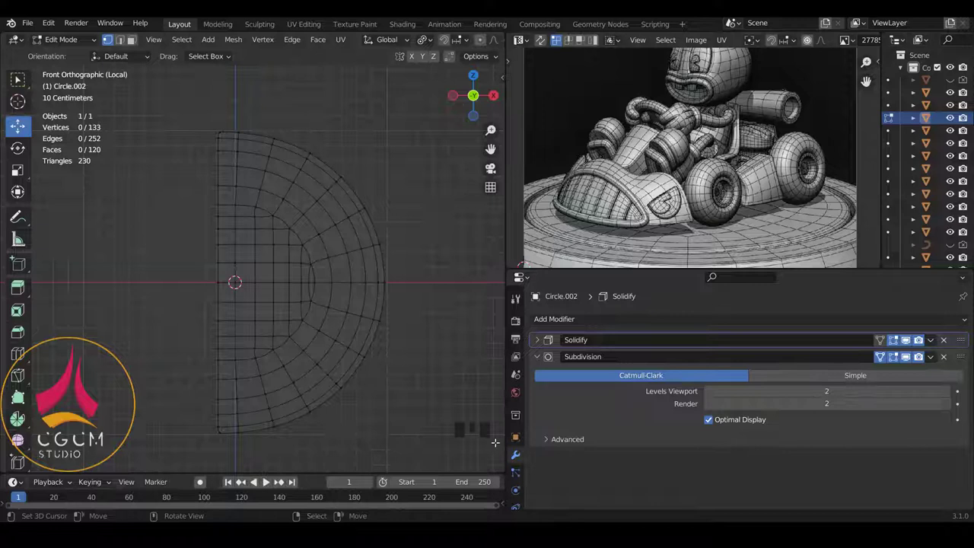
scroll("up", 3)
scroll("up", 3)
key("c")
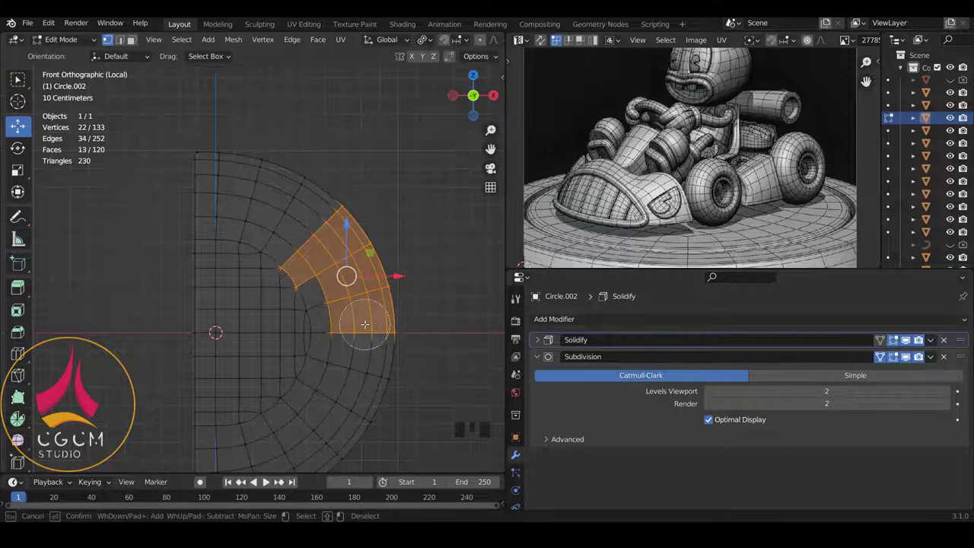
key("ctrl+Tab")
key("c")
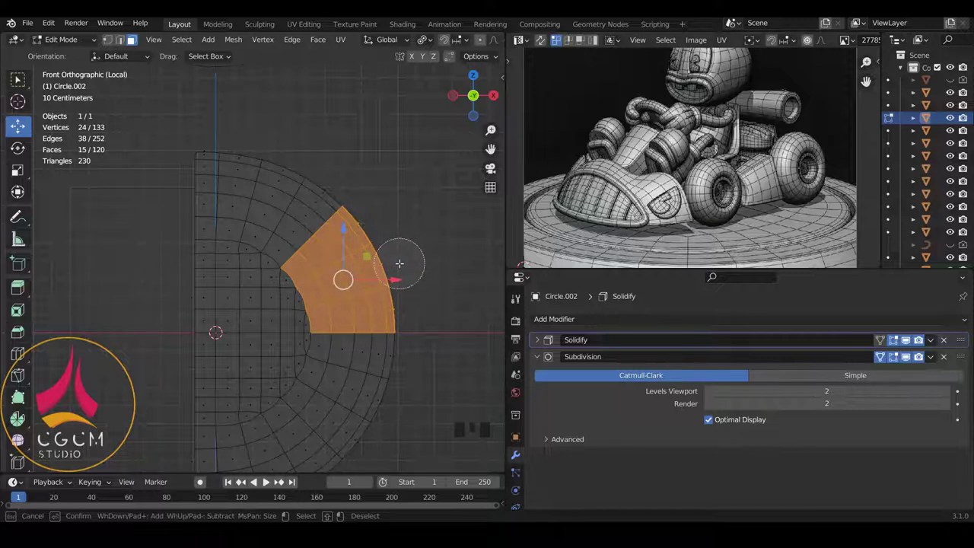
- Delete the fifteen selected faces, opening a rounded notch in the rim
key("x")
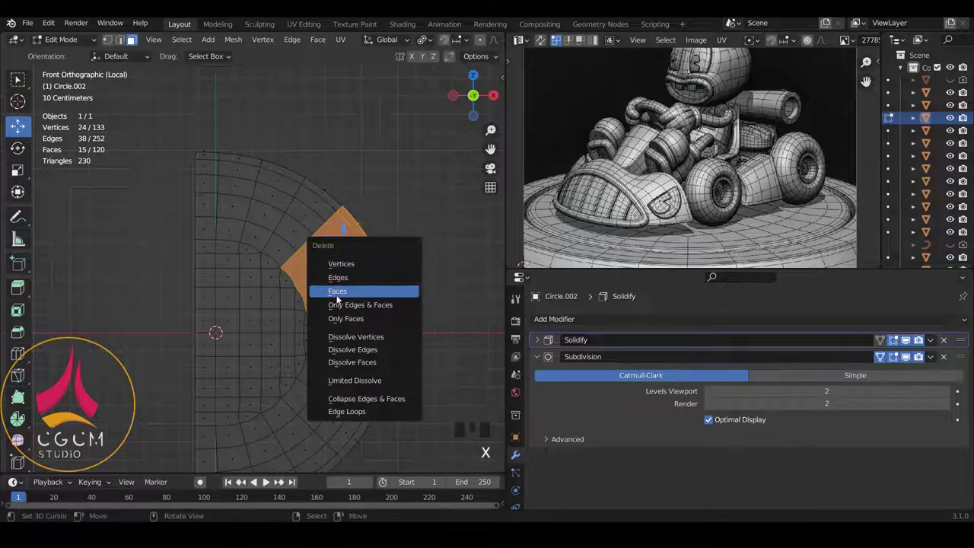
key("z")
scroll("down", 3)
scroll("up", 3)
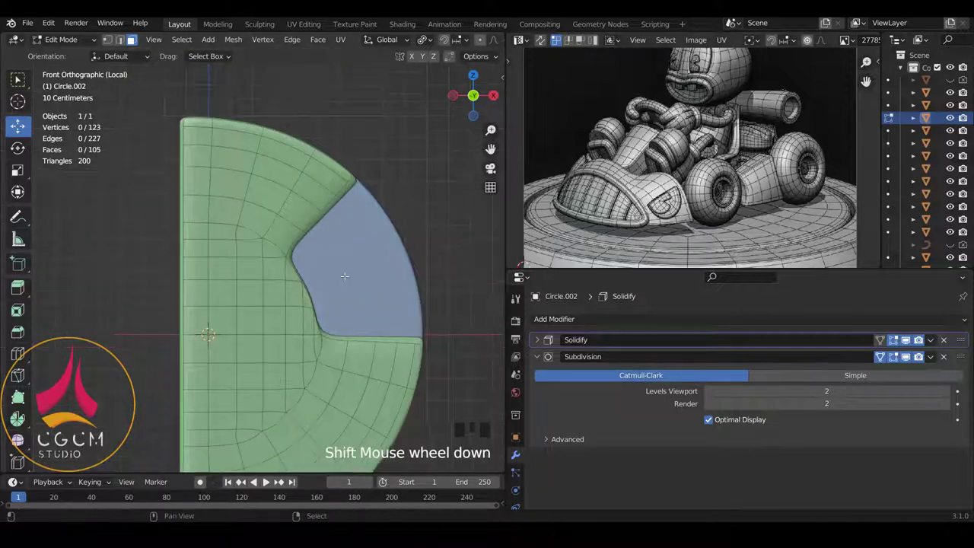
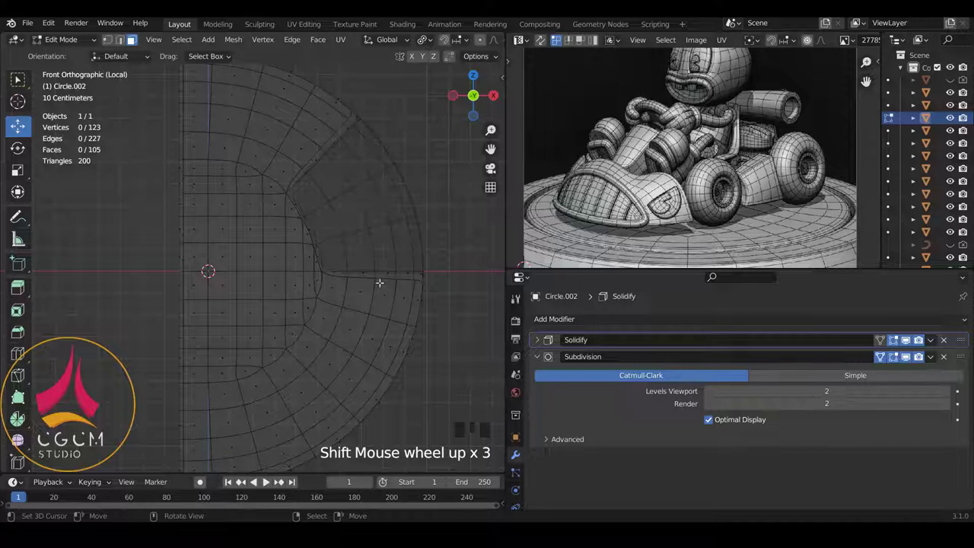
- Switch to solid shading and pull the notch vertices with proportional editing into a rounder cutout
scroll("down", 3)
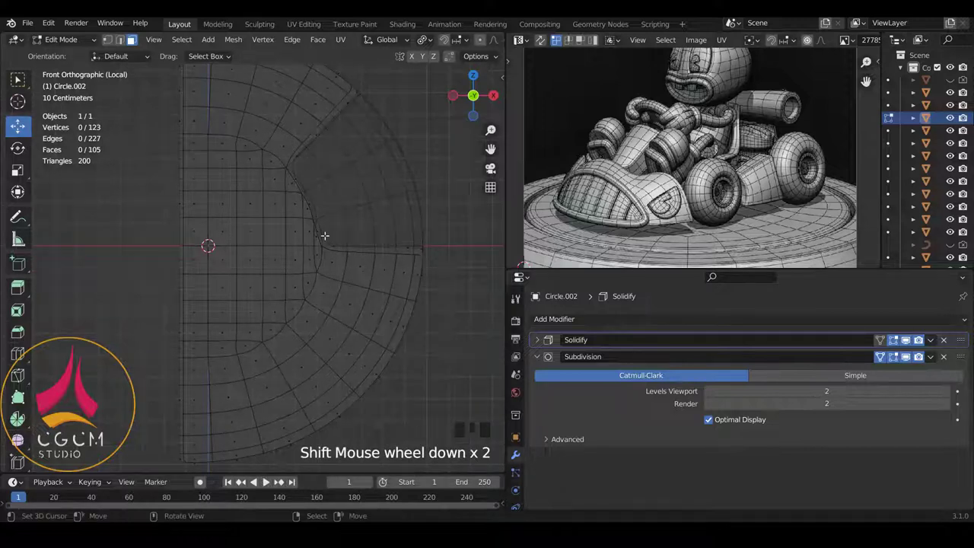
scroll("up", 3)
key("z")
scroll("up", 3)
key("z")
key("z")
key("ctrl+Tab")
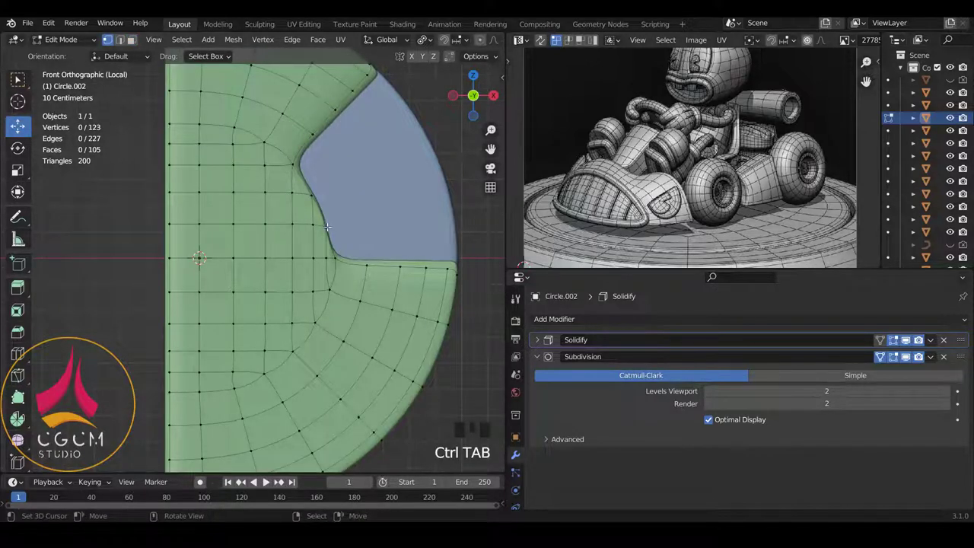
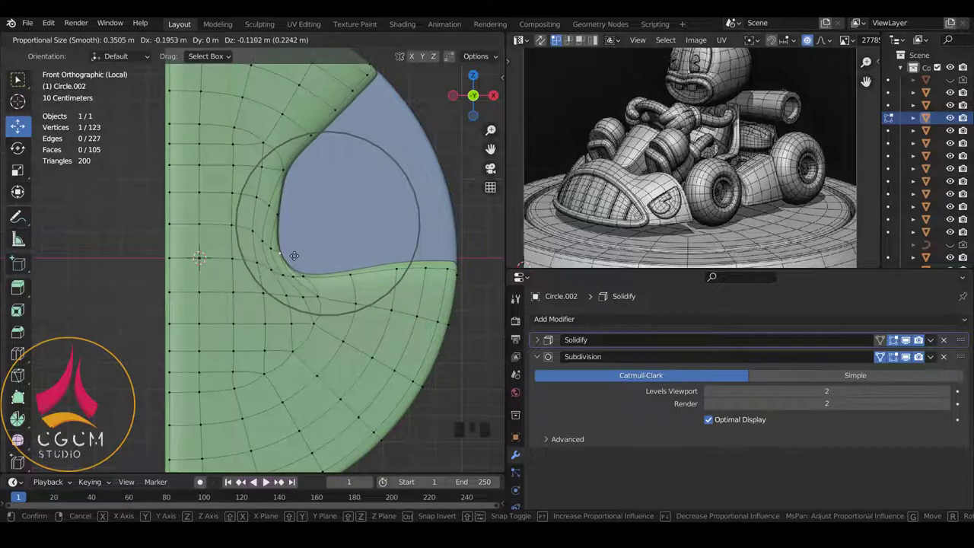
- Dissolve a few vertices at the notch's inner corner to round it off
key("x")
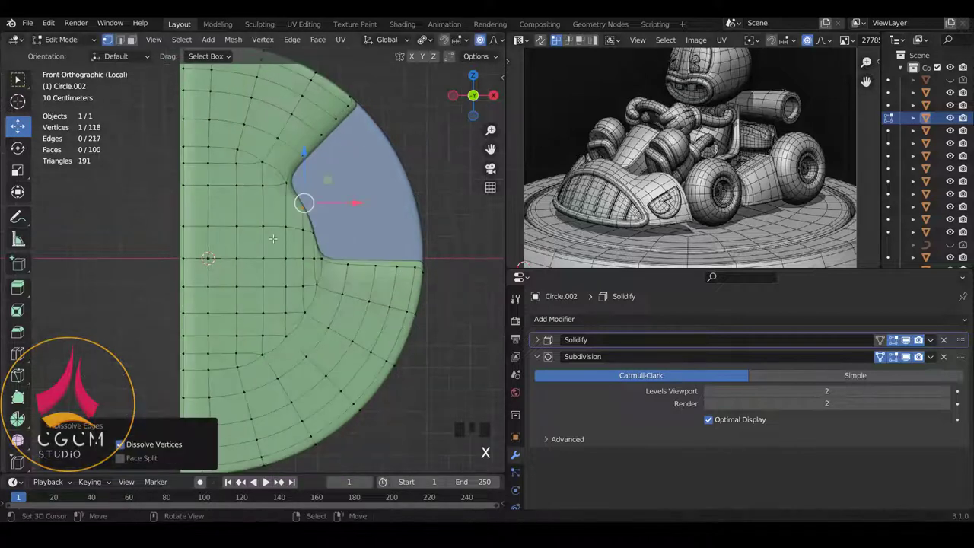
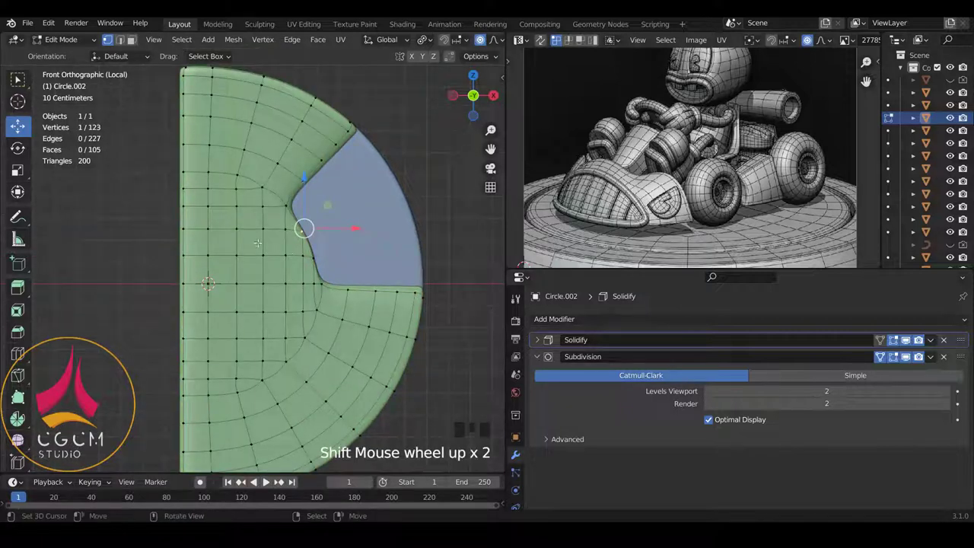
scroll("up", 3)
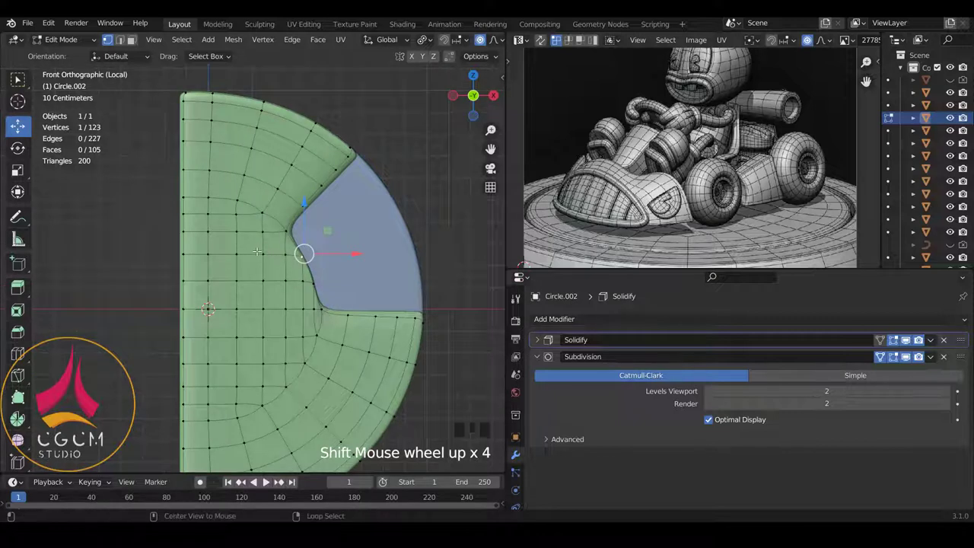
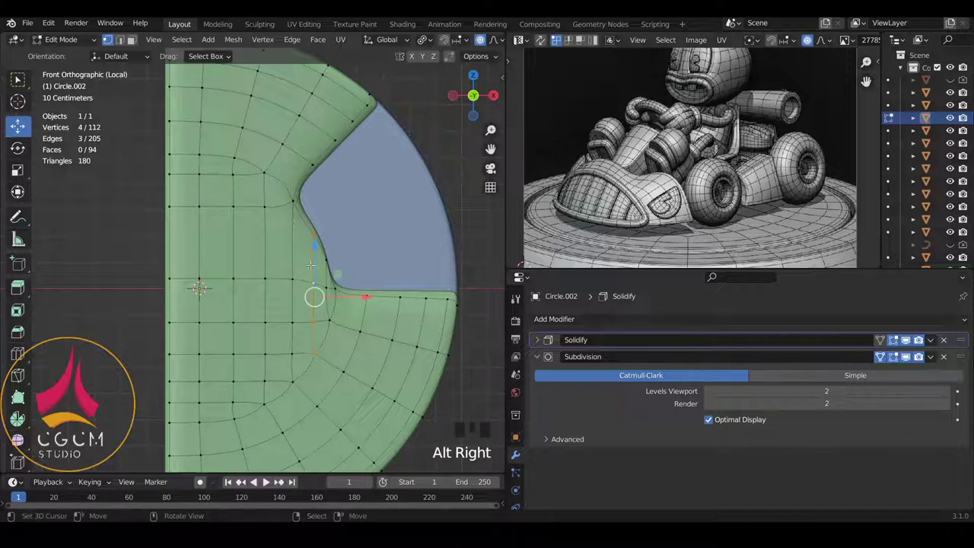
- Dissolve the extra edges at the notch's lower corner, leaving 107 vertices and 89 faces
key("x")
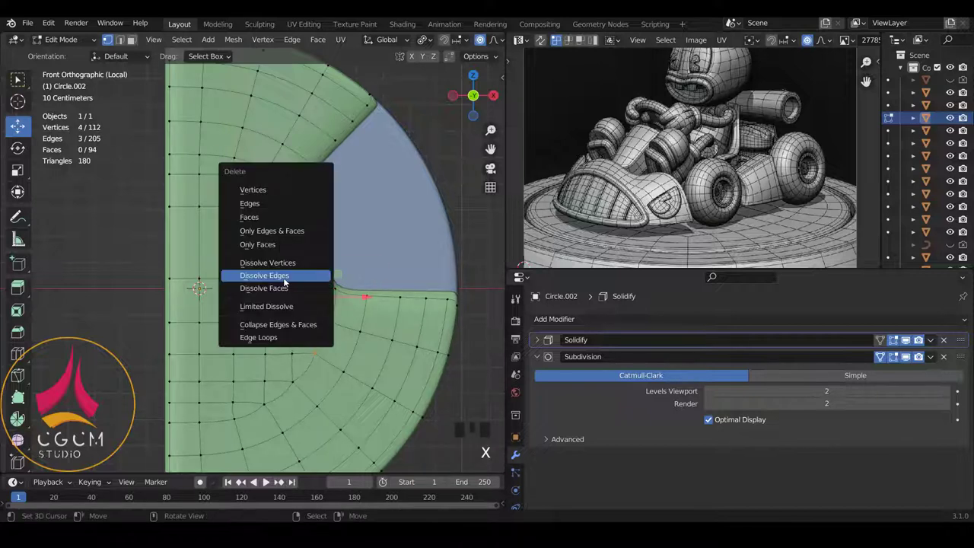
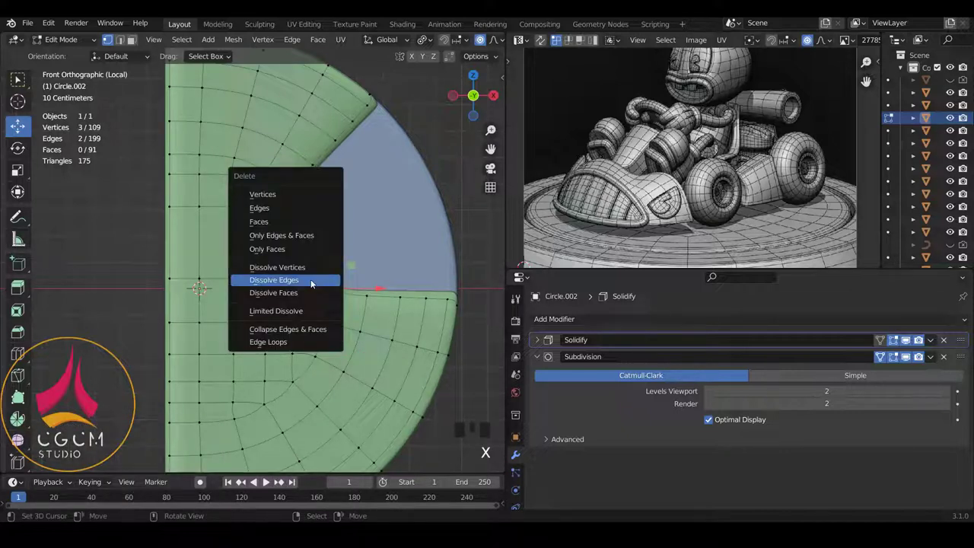
key("Tab")
scroll("down", 3)
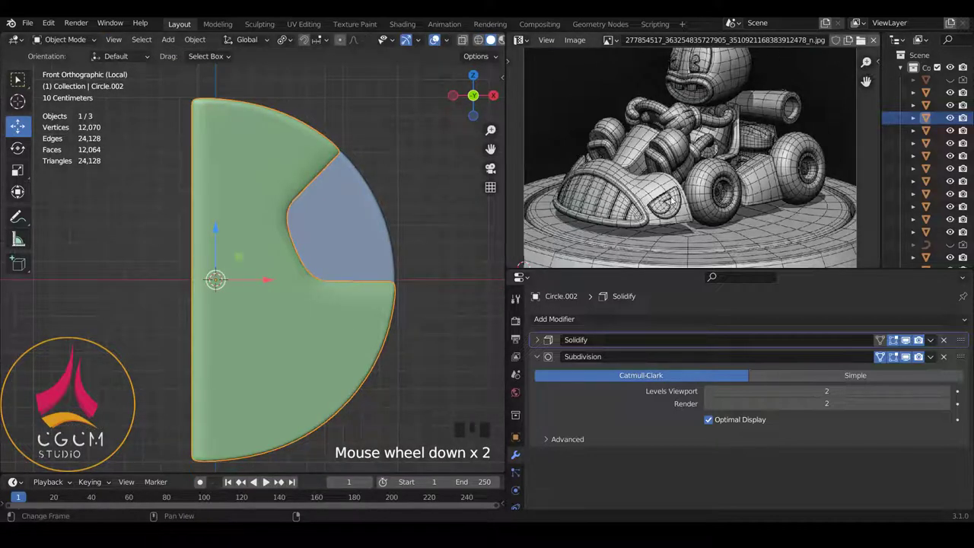
key("Tab")
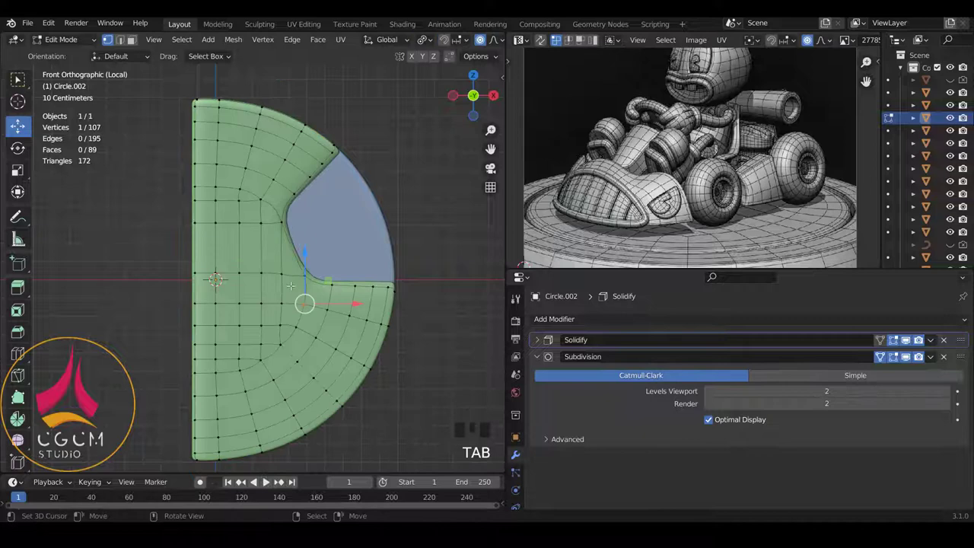
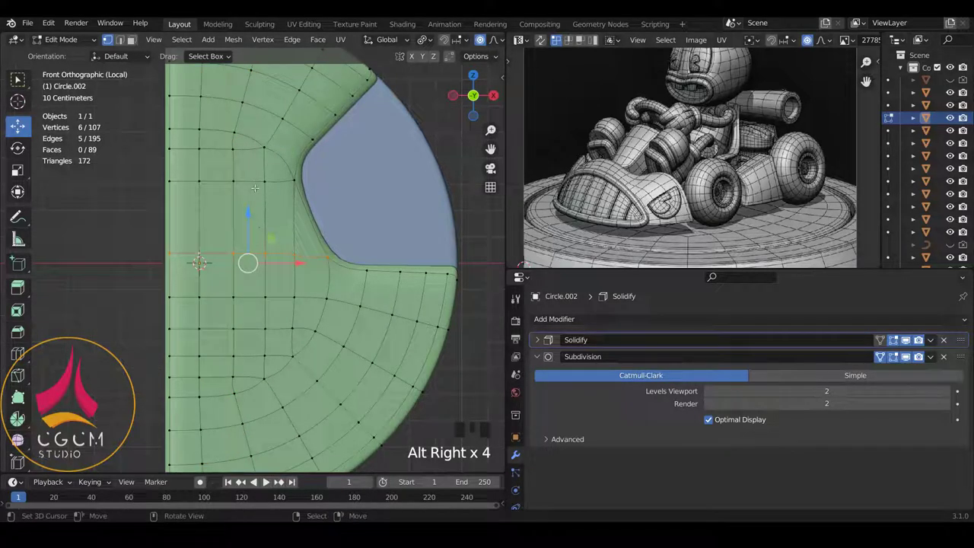
- Add a loop cut near the green panel's inner curve and slide edges to round the concave corner
key("ctrl+r")
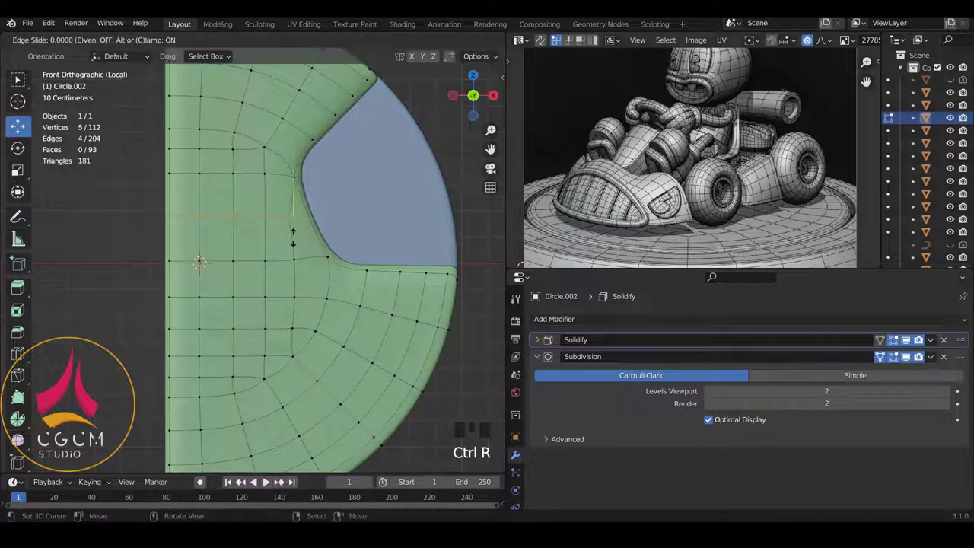
scroll("up", 3)
key("k")
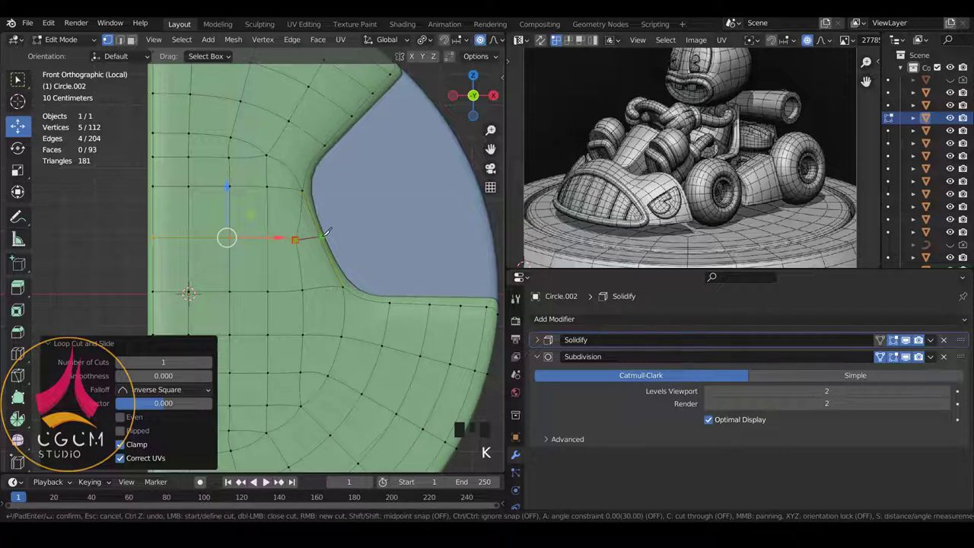
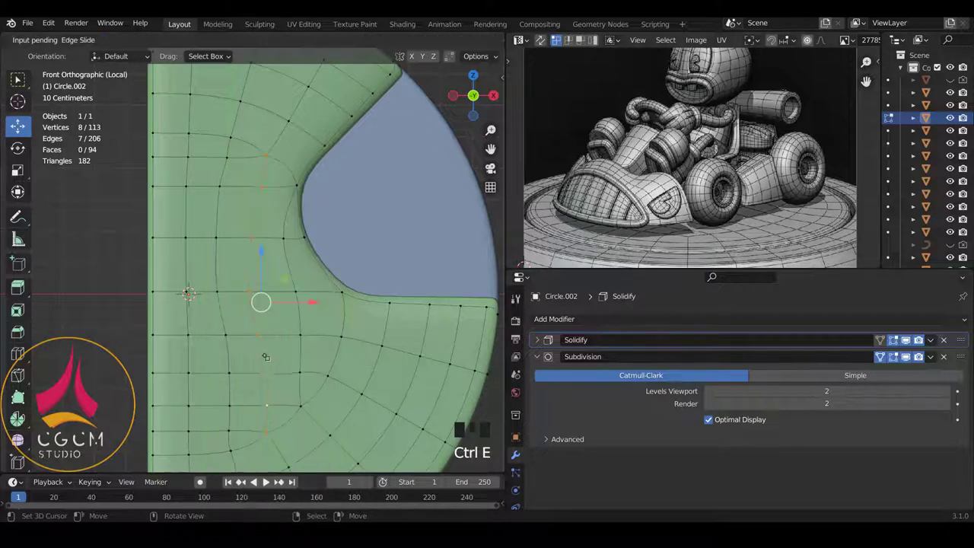
key("Tab")
scroll("down", 3)
scroll("up", 3)
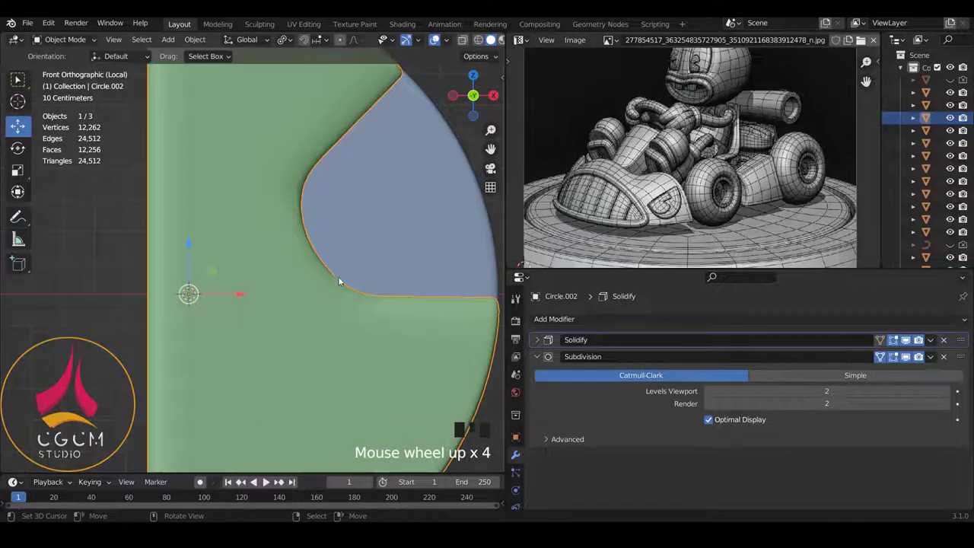
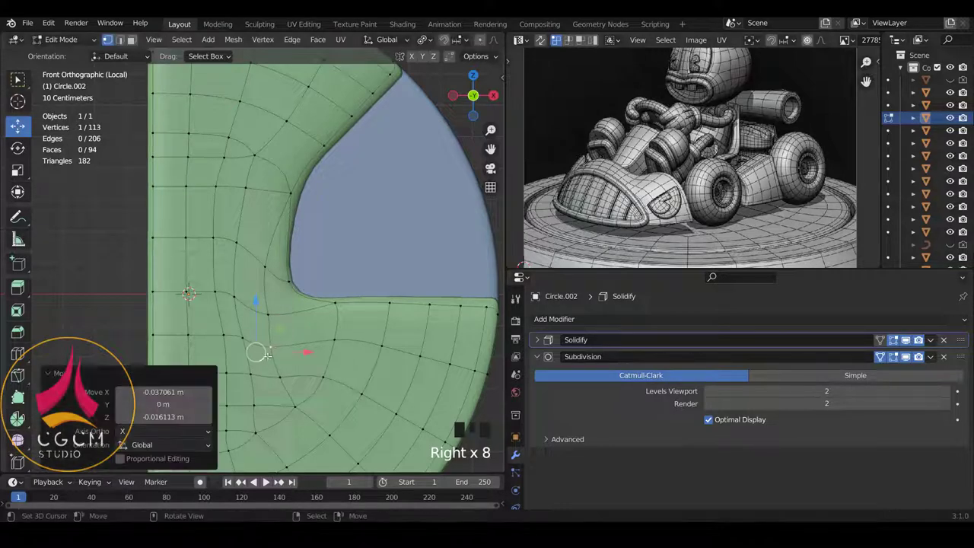
- Pull the panel's top corner vertex inward with proportional editing, using X-ray to see through
key("Tab")
scroll("down", 3)
scroll("up", 3)
scroll("up", 3)
key("Tab")
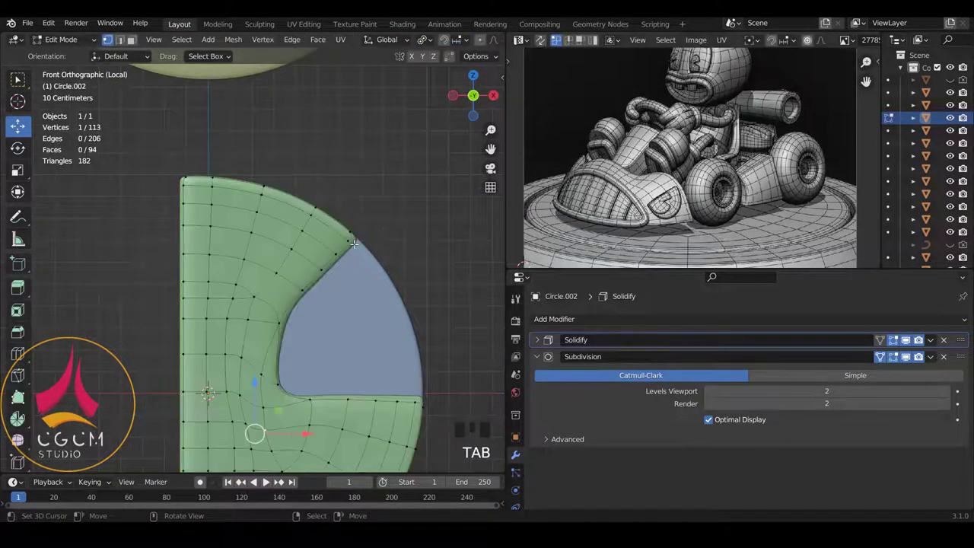
key("z")
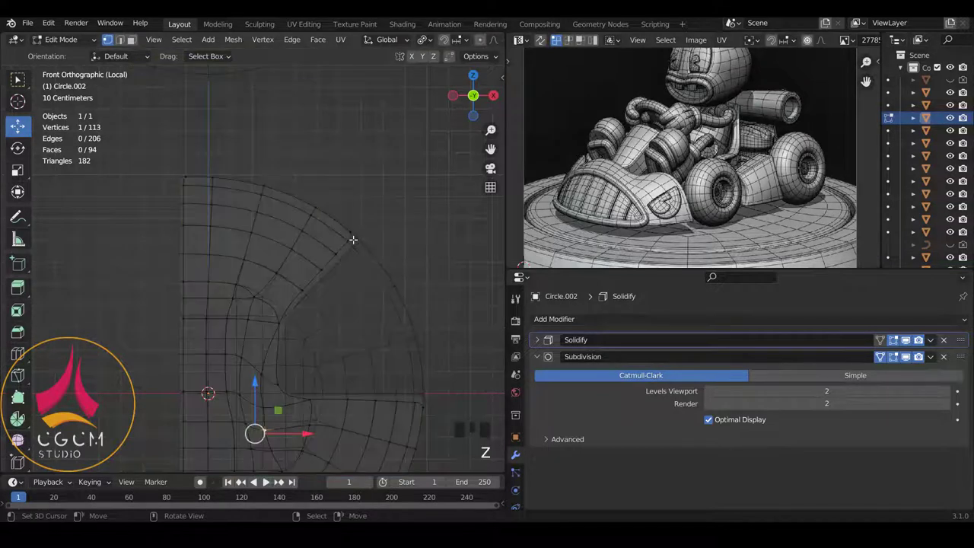
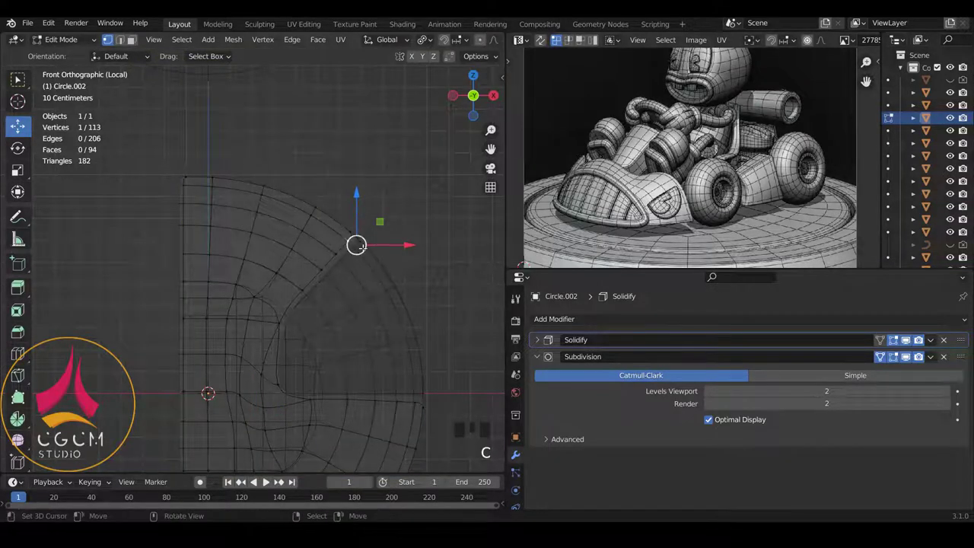
key("o")
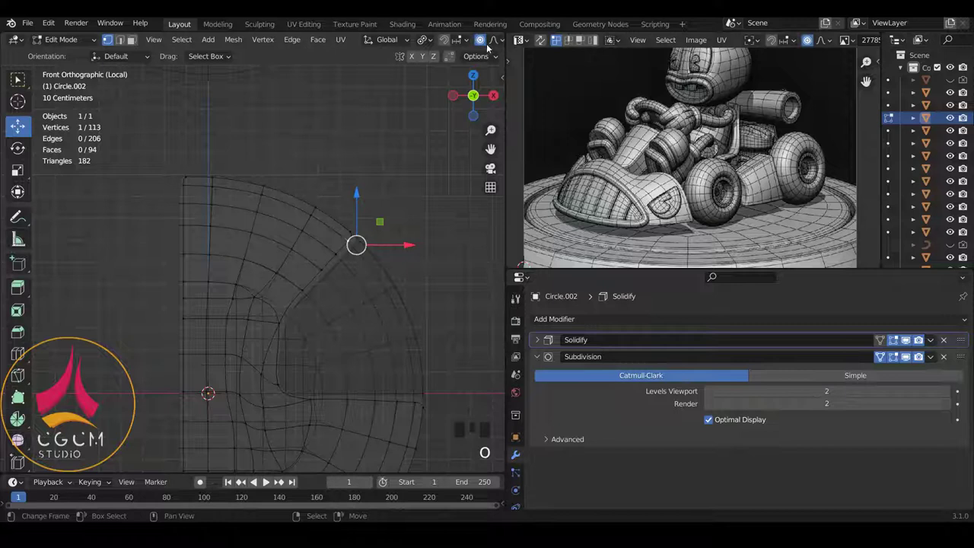
key("g")
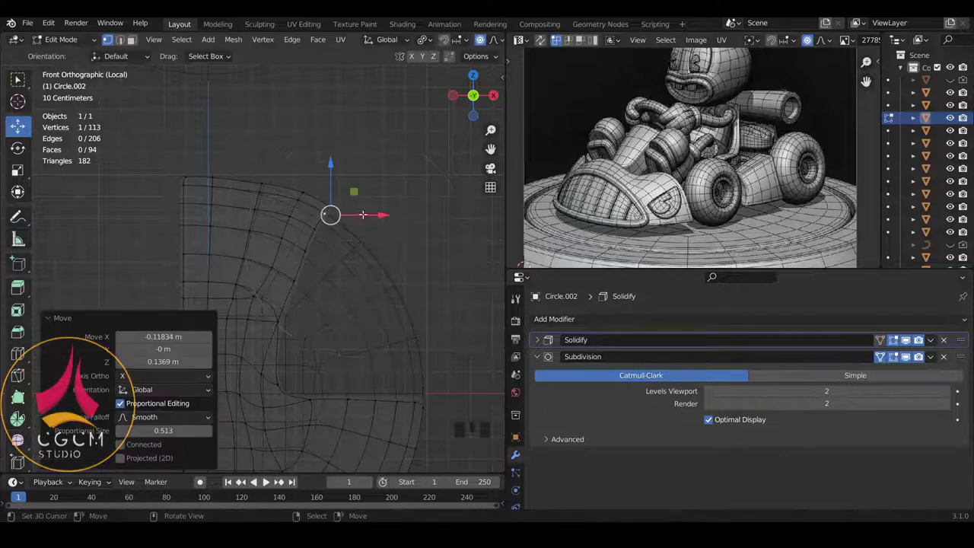
key("z")
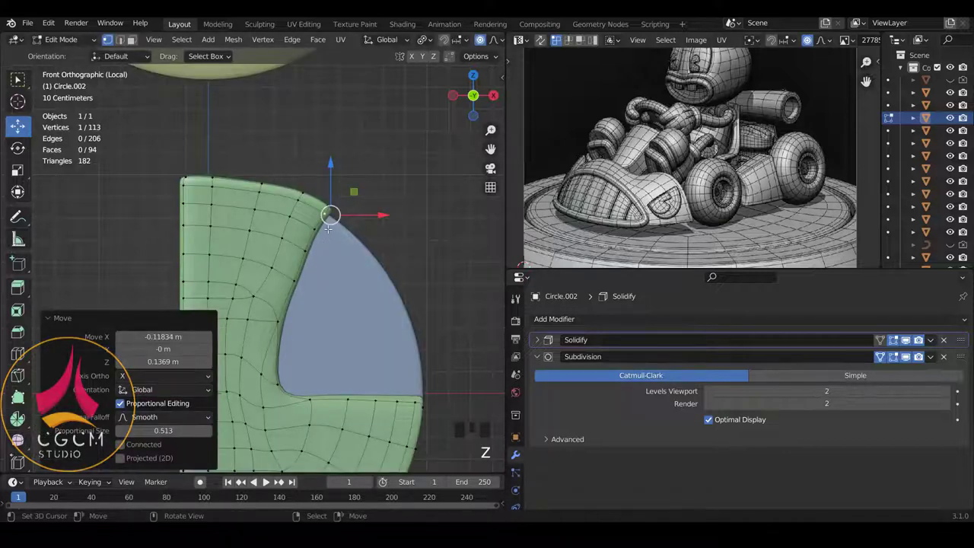
- Select all 113 panel vertices and apply Smooth Vertices to them
key("a")
key("a")
key("w")
scroll("down", 3)
scroll("up", 3)
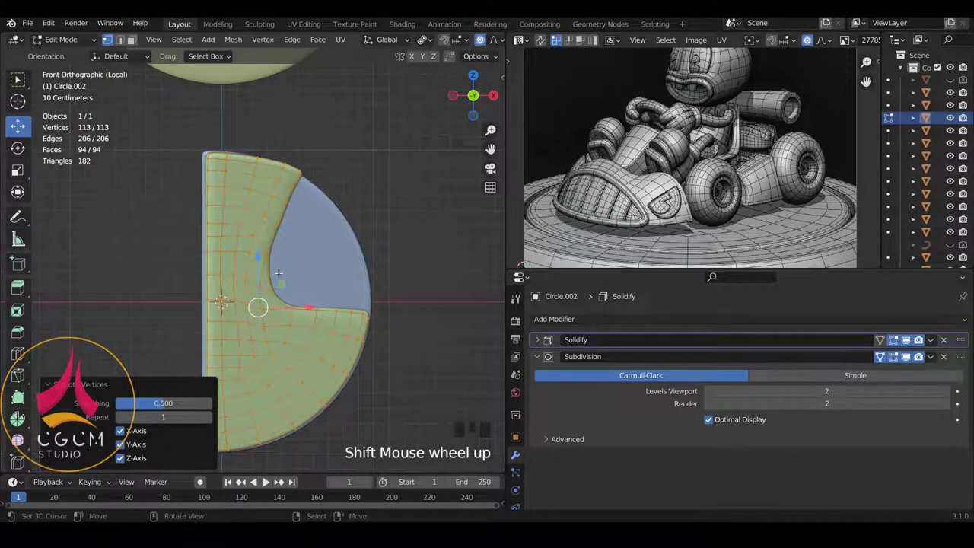
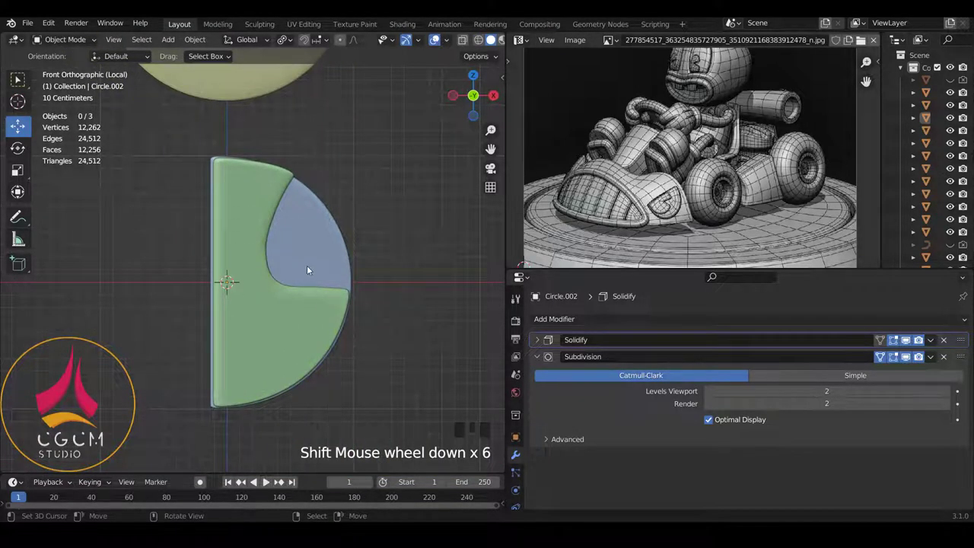
- Scale the whole green panel to about 0.72 with soft falloff so it sits inset in the blue disc, then disable proportional editing
scroll("down", 3)
scroll("up", 3)
right_click(309, 273)
key("Tab")
key("Tab")
key("Tab")
key("a")
key("a")
key("s")
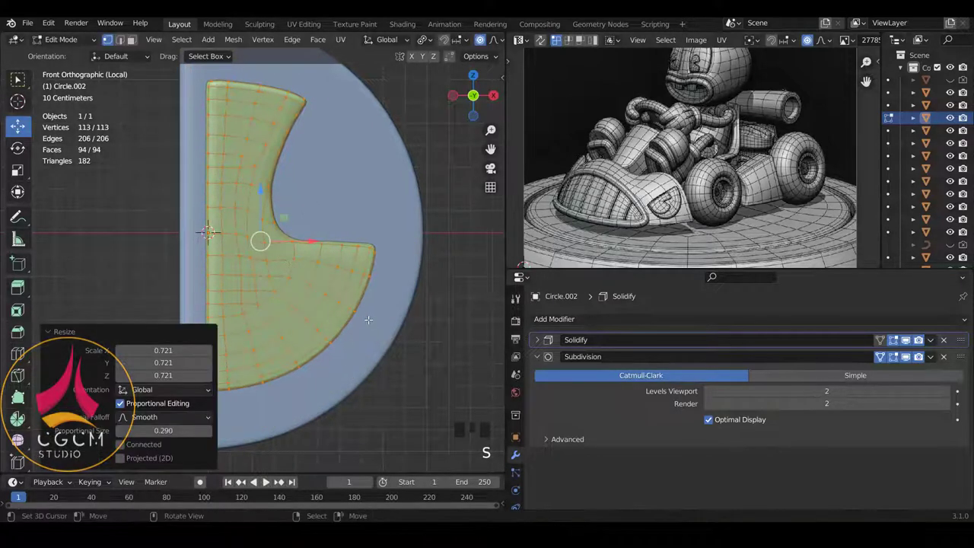
key("o")
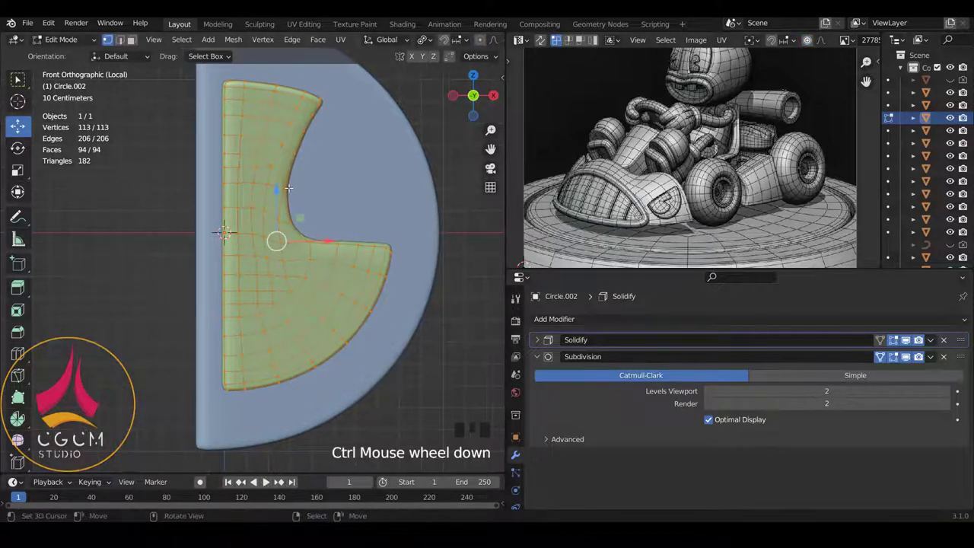
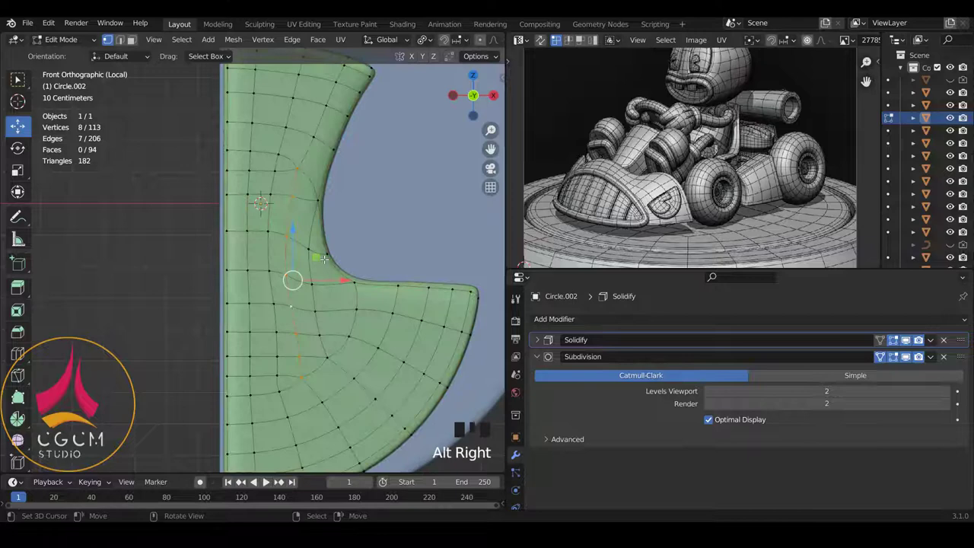
- Flatten vertex columns near the inner curve along X to line them up vertically
key("w")
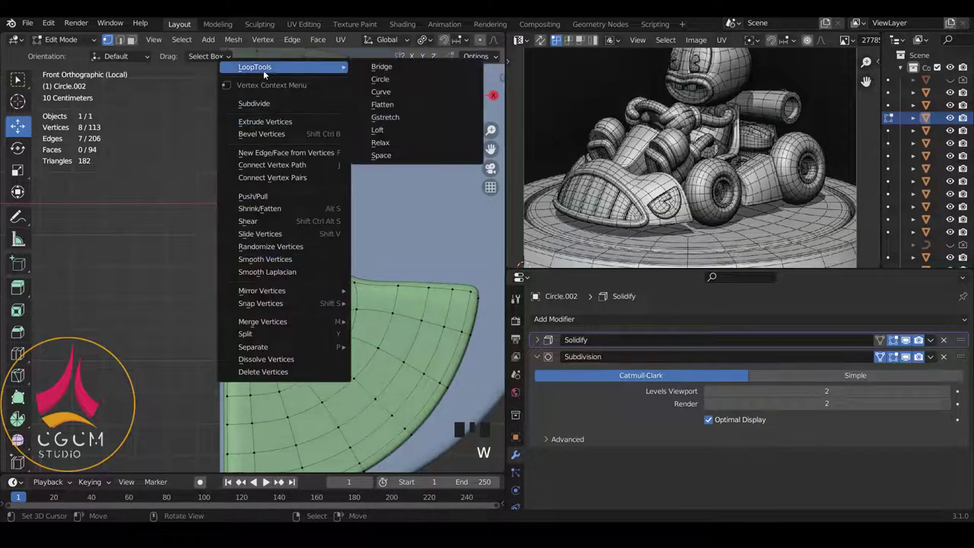
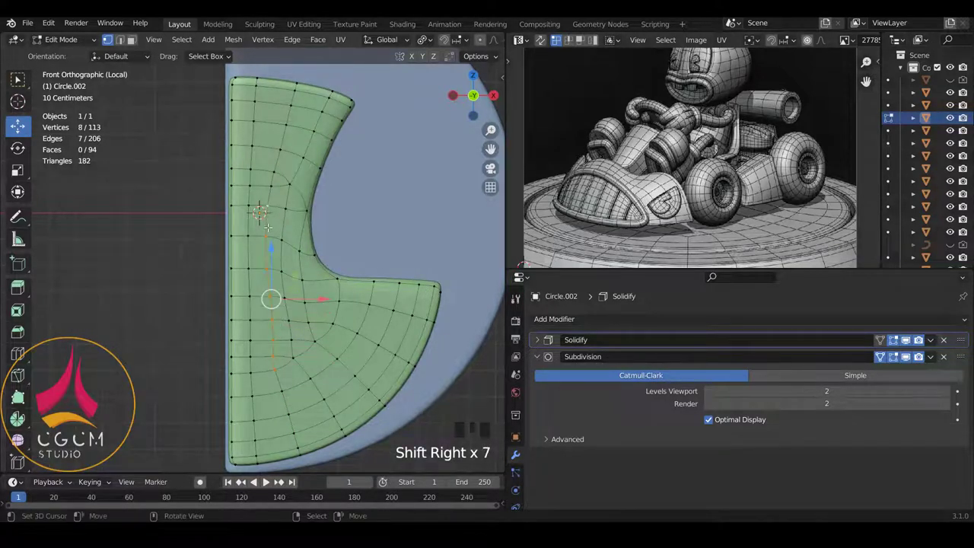
key("s")
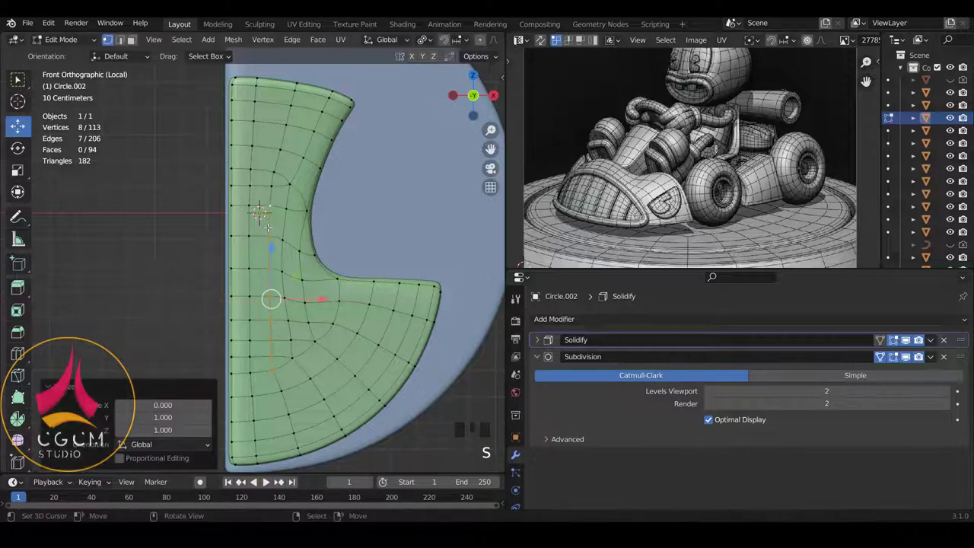
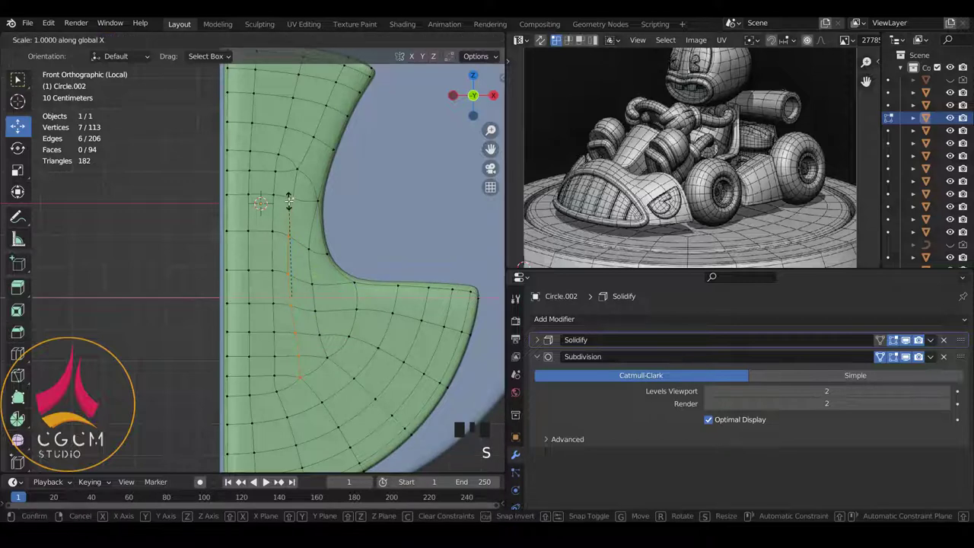
key("Tab")
key("Tab")
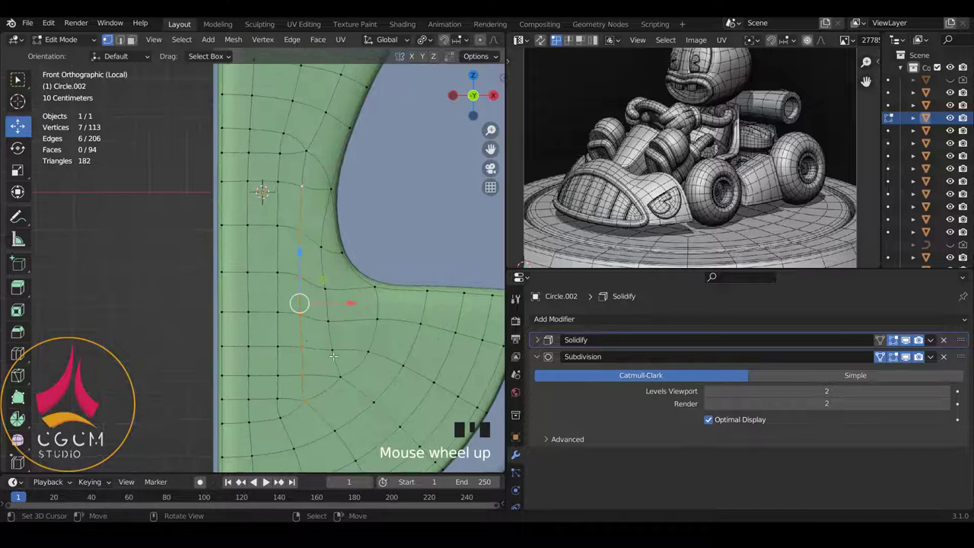
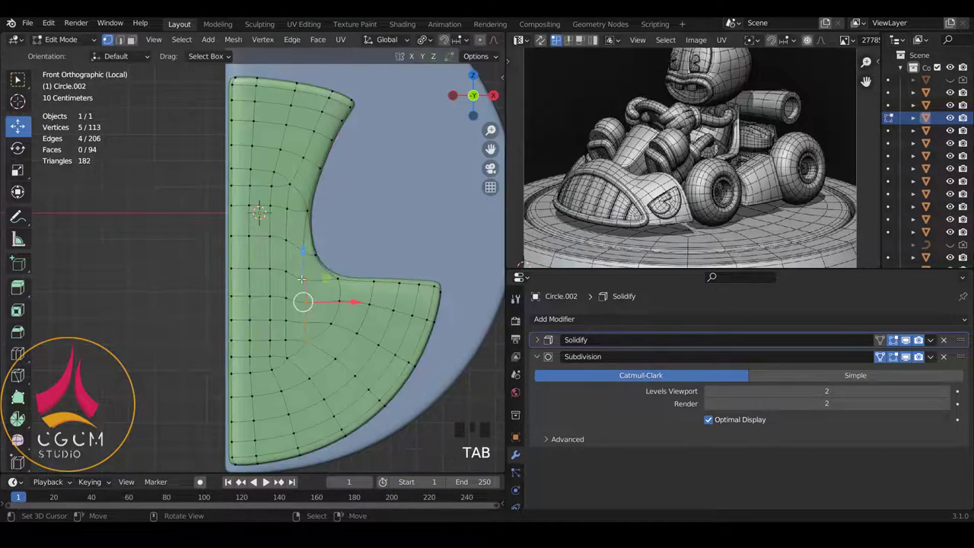
- Check the evened-out notched panel and return to Object Mode
scroll("up", 3)
scroll("up", 3)
scroll("up", 3)
scroll("down", 3)
key("Tab")
key("a")
scroll("down", 3)
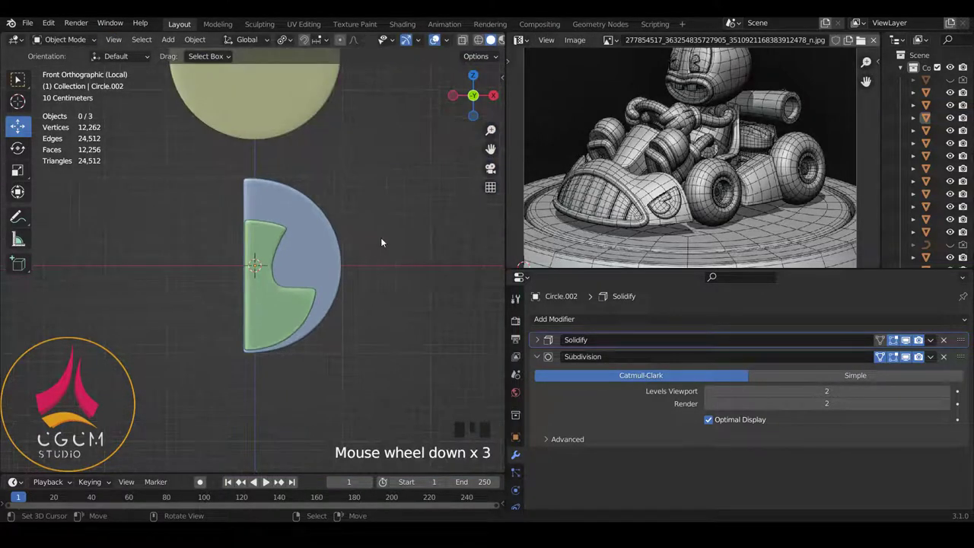
- Delete the yellow reference disc and leave local view to show the whole kart
scroll("up", 3)
right_click(281, 167)
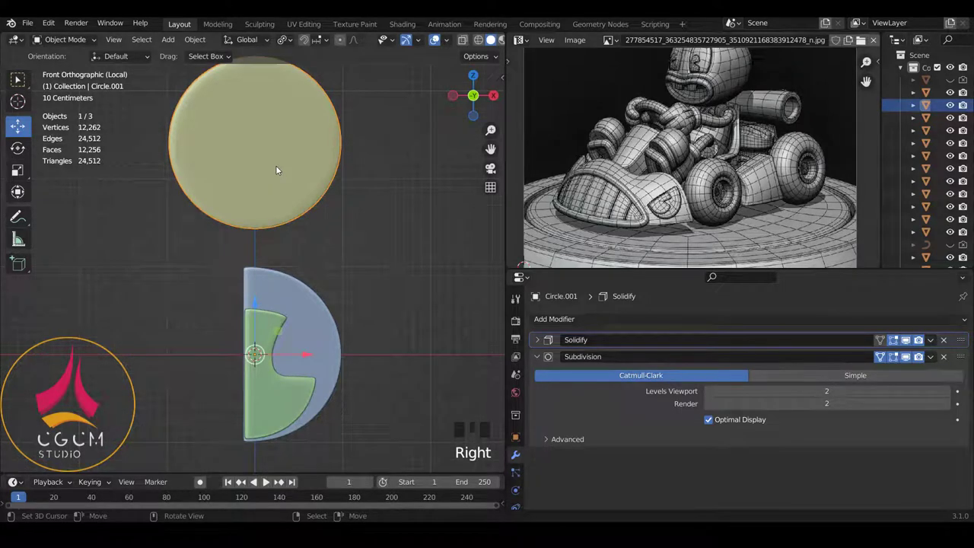
key("Delete")
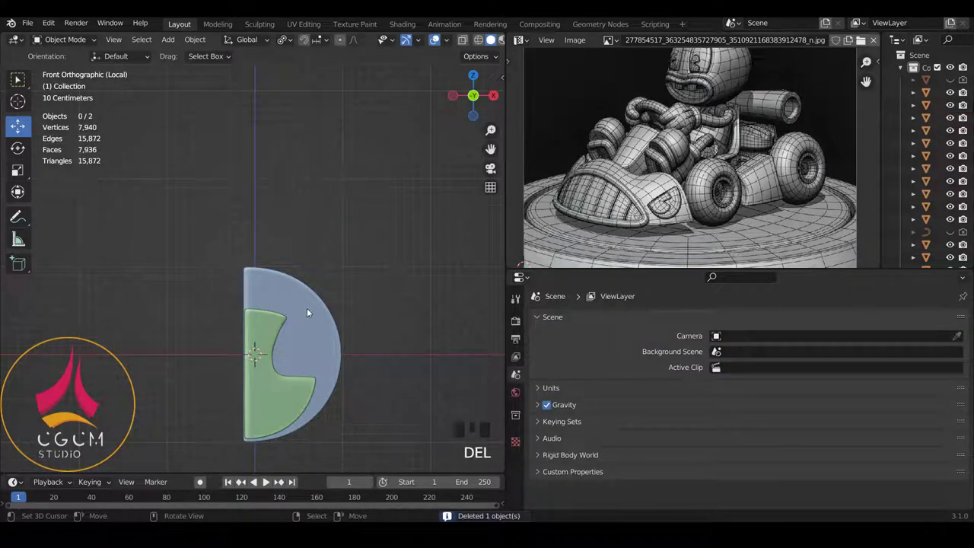
key("KP_Divide")
- Orbit around the kart and select the half-disc pieces at the steering hub
left_click_drag(336, 228, 273, 264)
scroll("up", 3)
left_click_drag(213, 241, 363, 161)
right_click(363, 161)
right_click(372, 170)
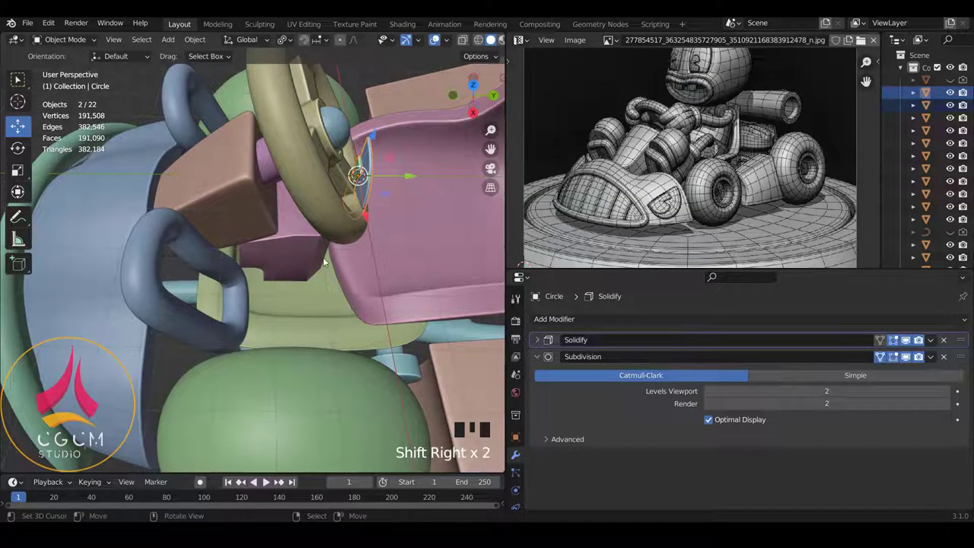
- From side and front views, move the circle mesh parts down onto the kart body in Edit Mode
key("KP_3")
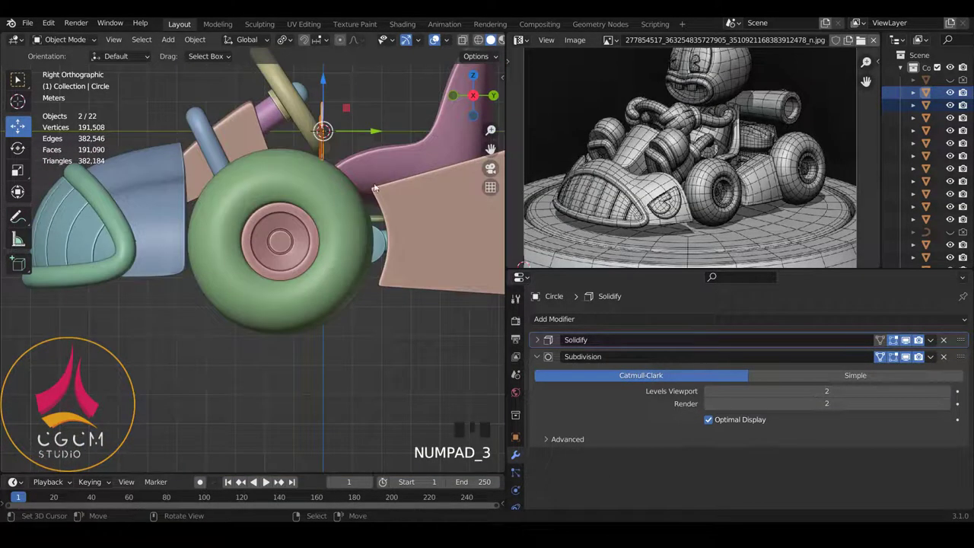
scroll("up", 3)
left_click_drag(376, 184, 209, 193)
key("KP_1")
scroll("up", 3)
key("Tab")
scroll("up", 3)
key("a")
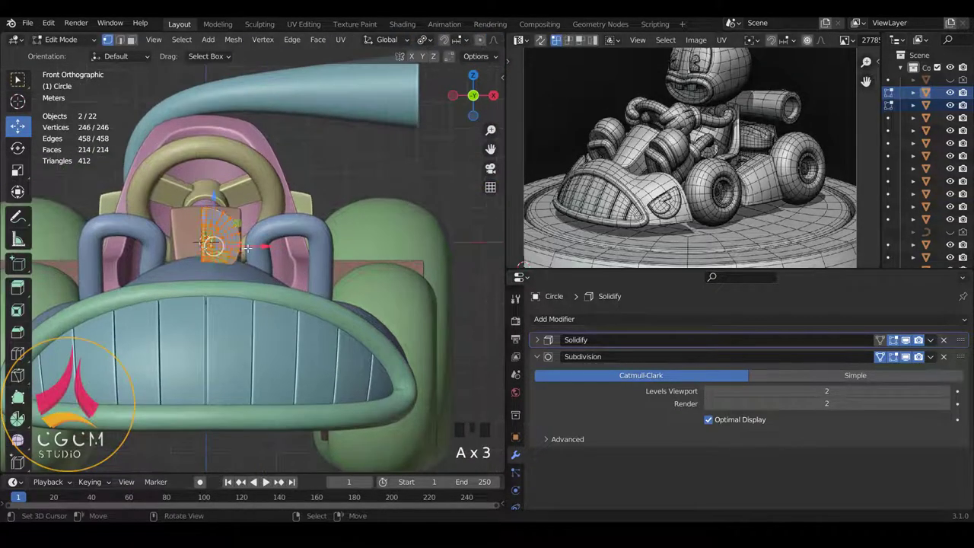
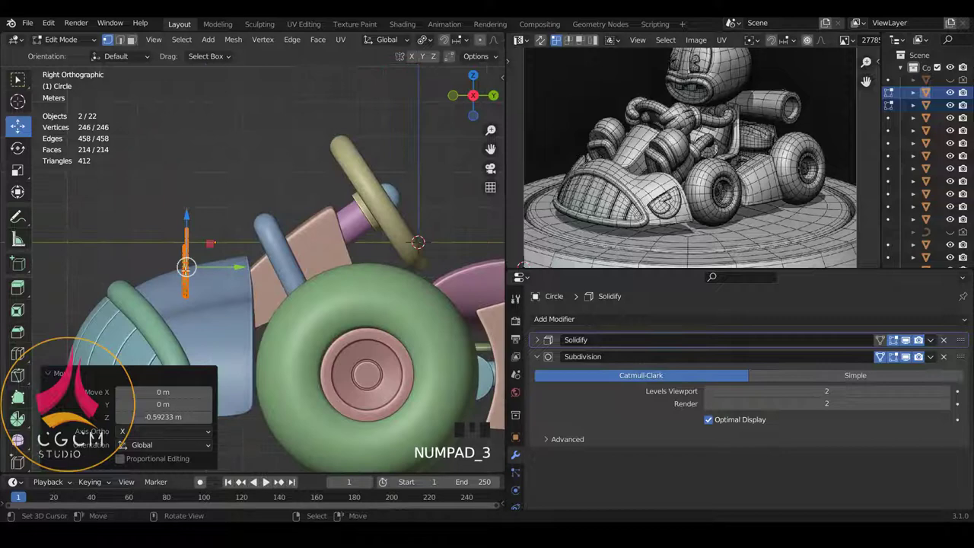
scroll("down", 3)
scroll("up", 3)
scroll("down", 3)
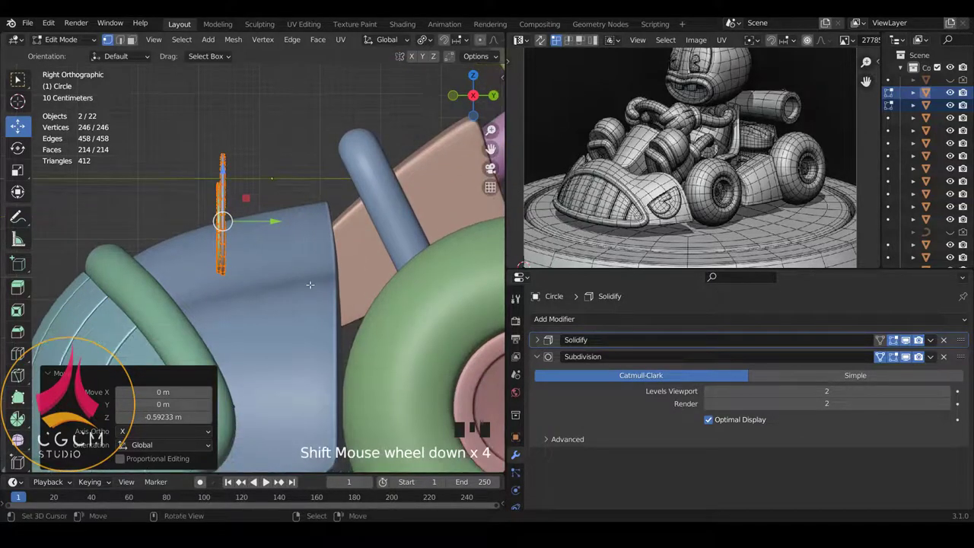
scroll("down", 3)
- Rotate the half-disc pieces to a flatter angle, then by 90 degrees in Right view
key("r")
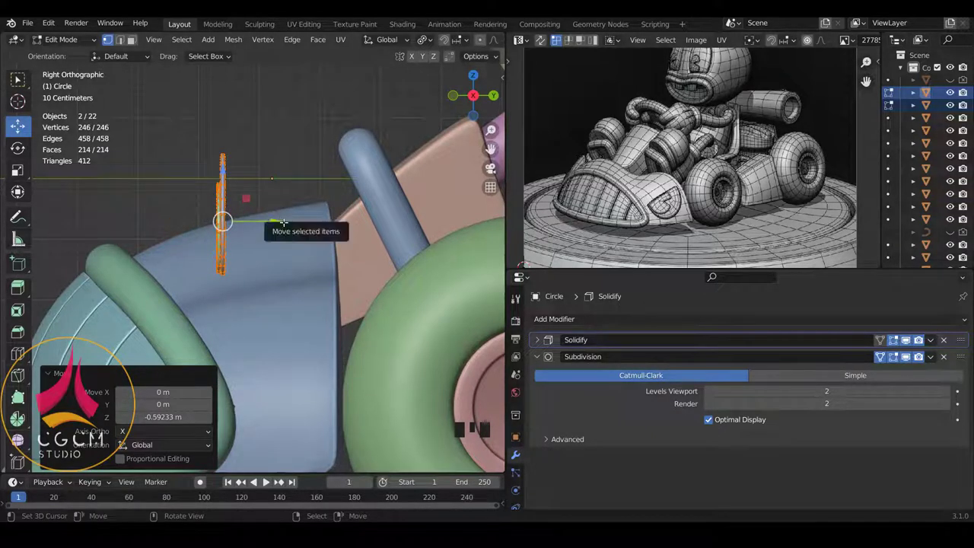
key("r")
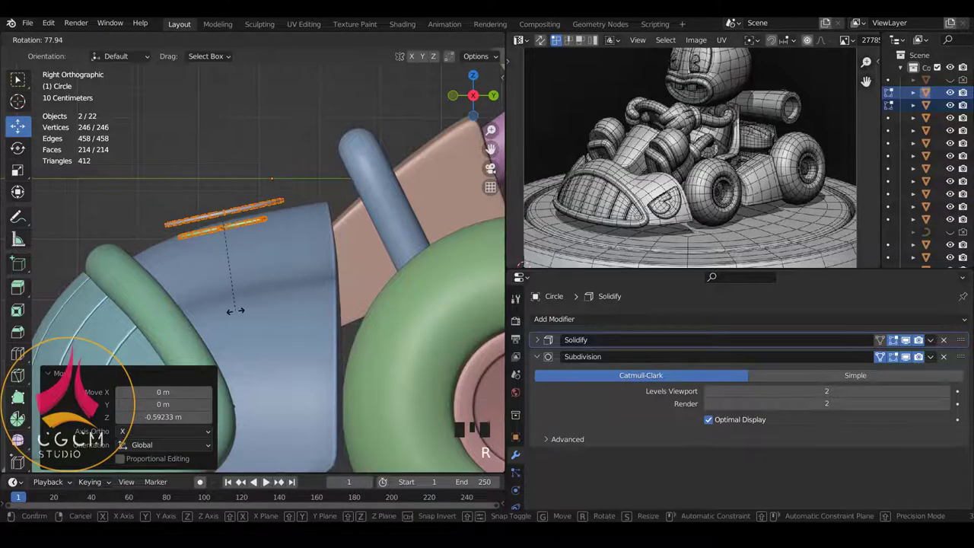
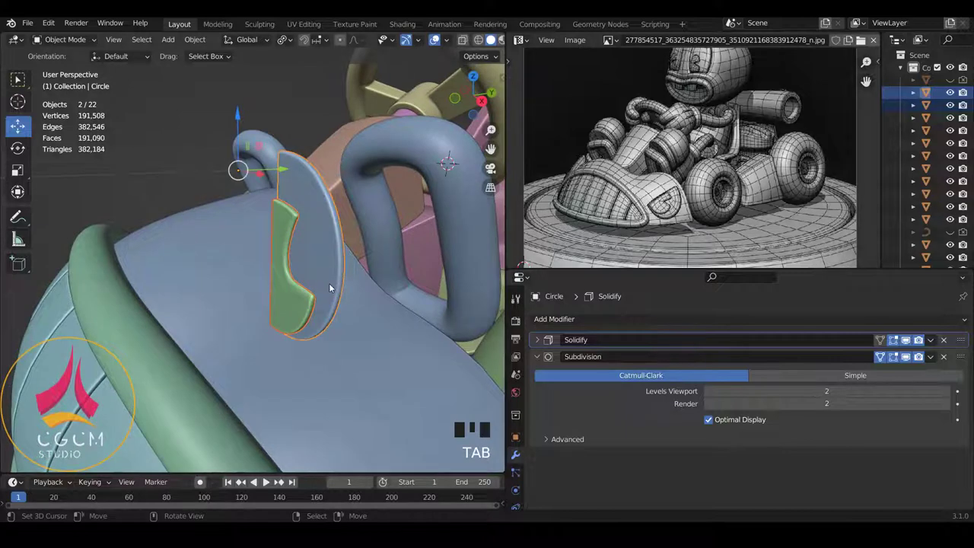
key("KP_3")
key("r")
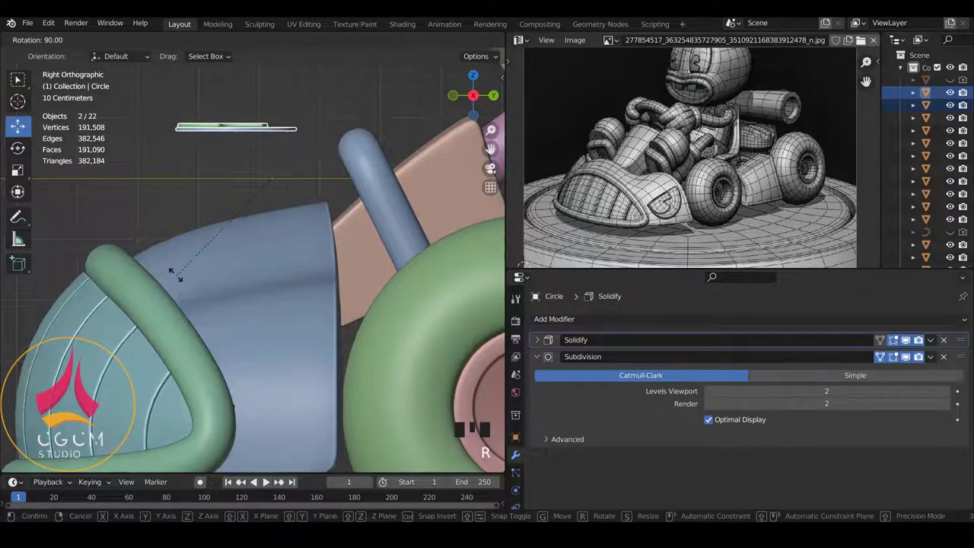
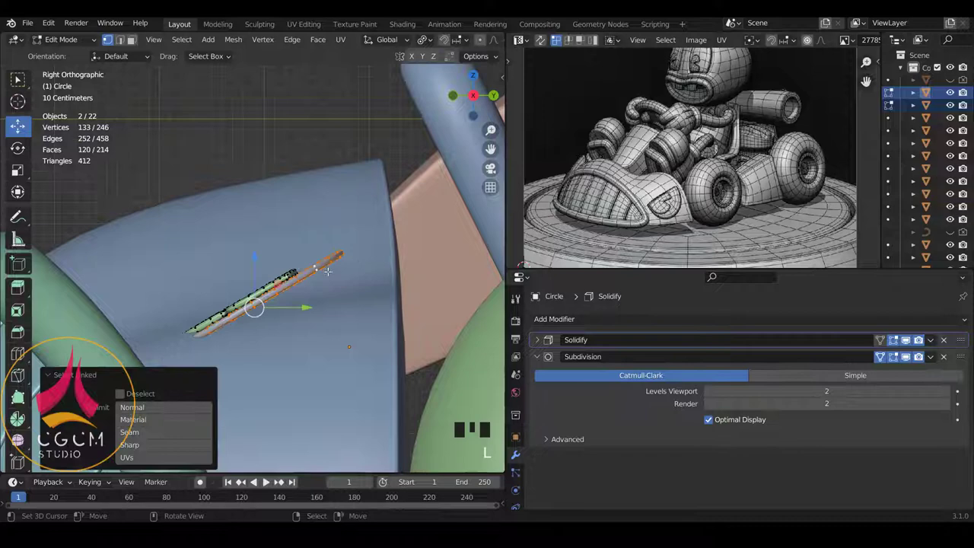
- Select the linked half-disc mesh and tilt it about 20 degrees in Right view to lie on the body
key("r")
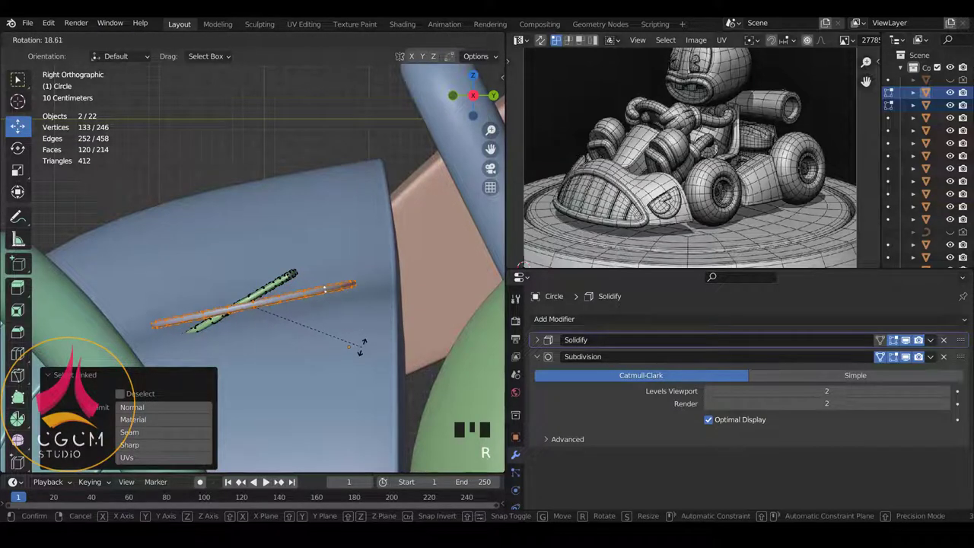
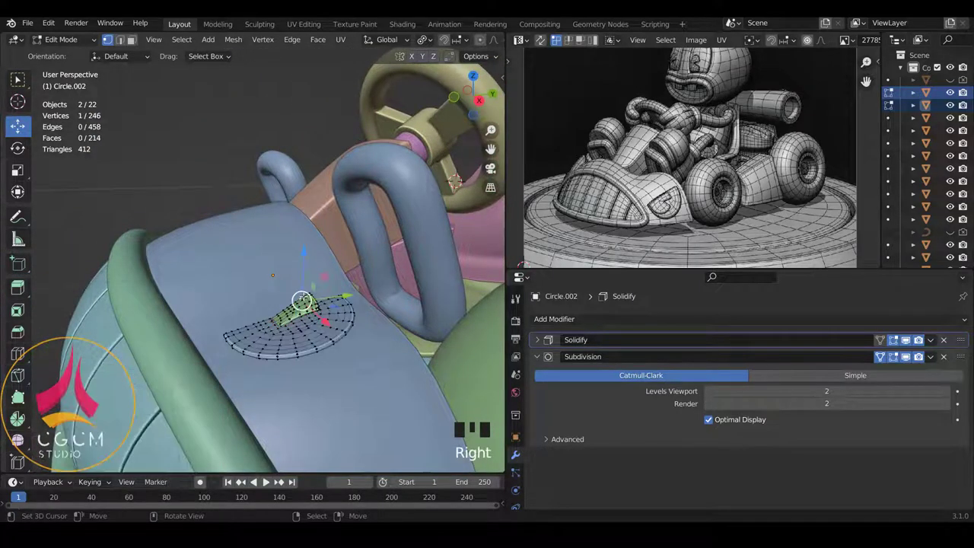
key("l")
key("KP_3")
scroll("up", 3)
key("r")
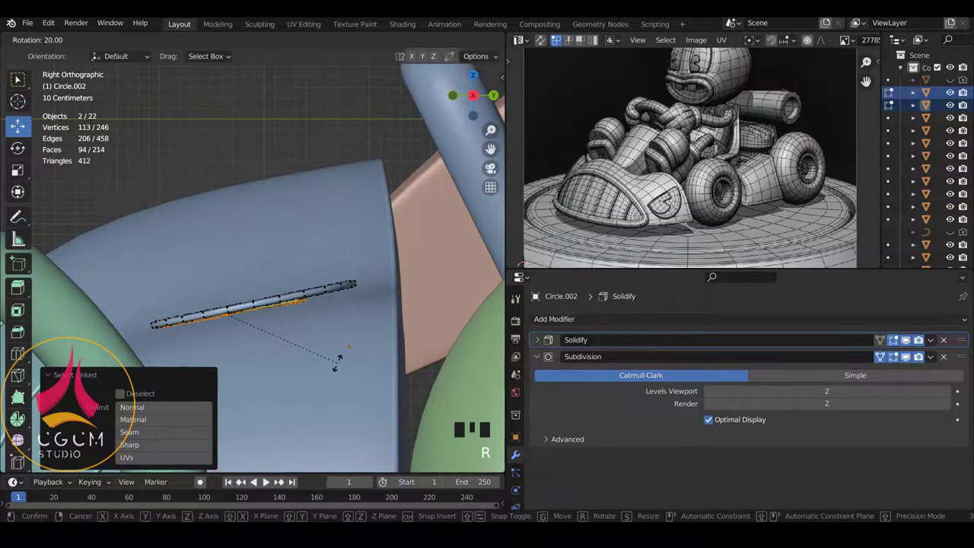
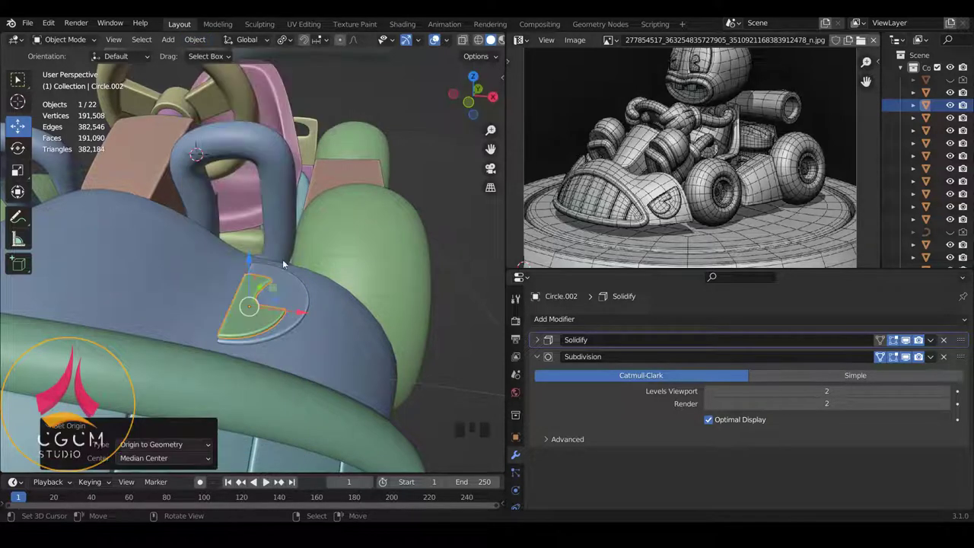
- Set Circle.002 and Circle origins to their geometry and check the emblem from the top view
right_click(290, 294)
left_click_drag(204, 41, 341, 263)
right_click(264, 313)
right_click(309, 292)
key("KP_7")
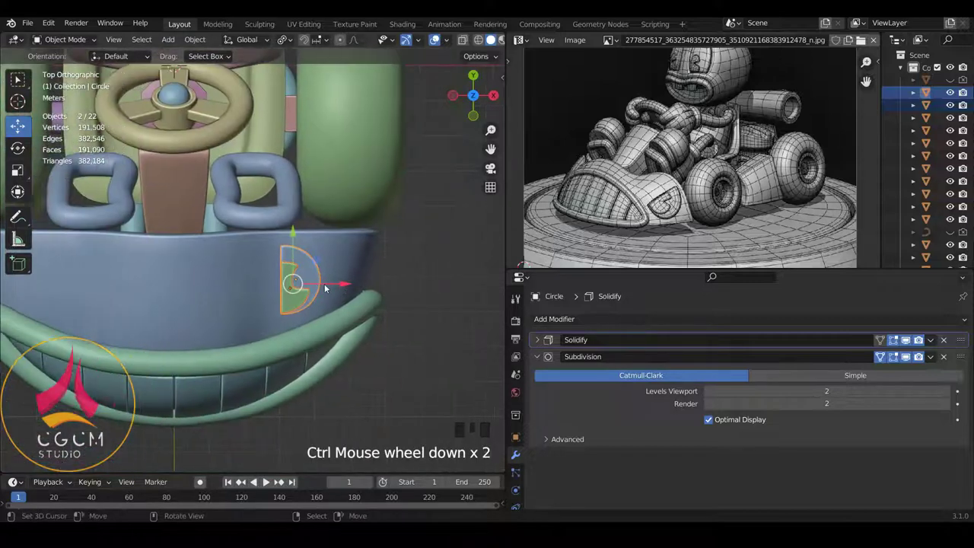
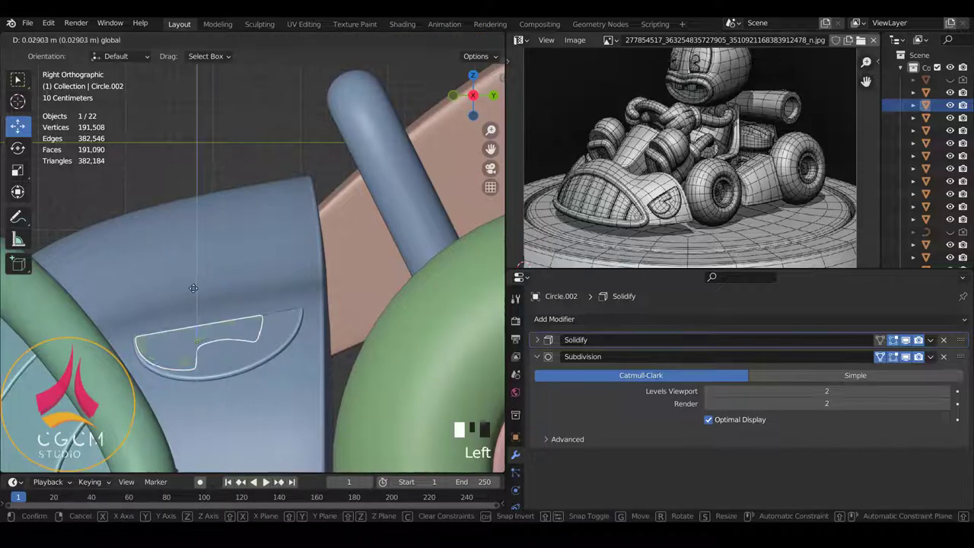
- Raise the emblem slightly in front view and rotate it about Y to tilt onto the body side
left_click_drag(202, 301, 314, 329)
key("KP_1")
scroll("up", 3)
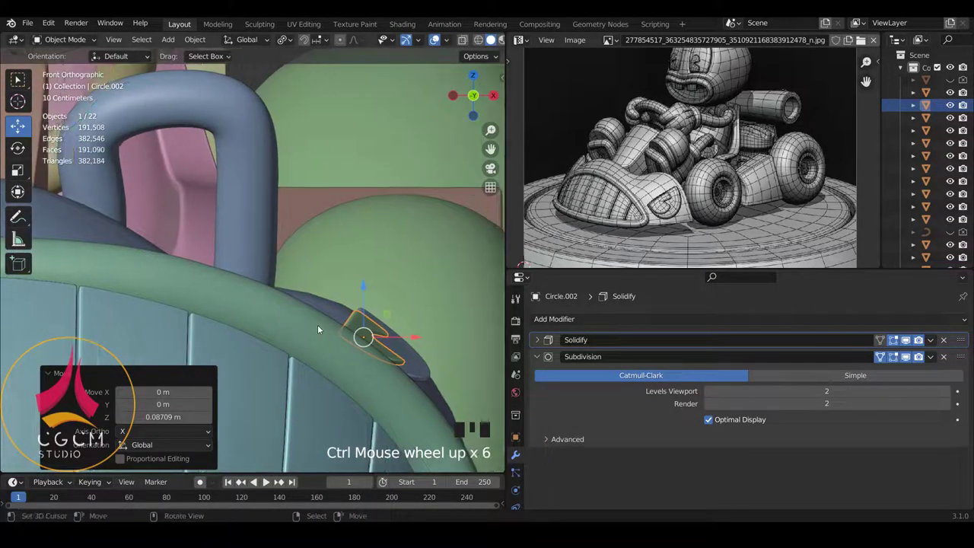
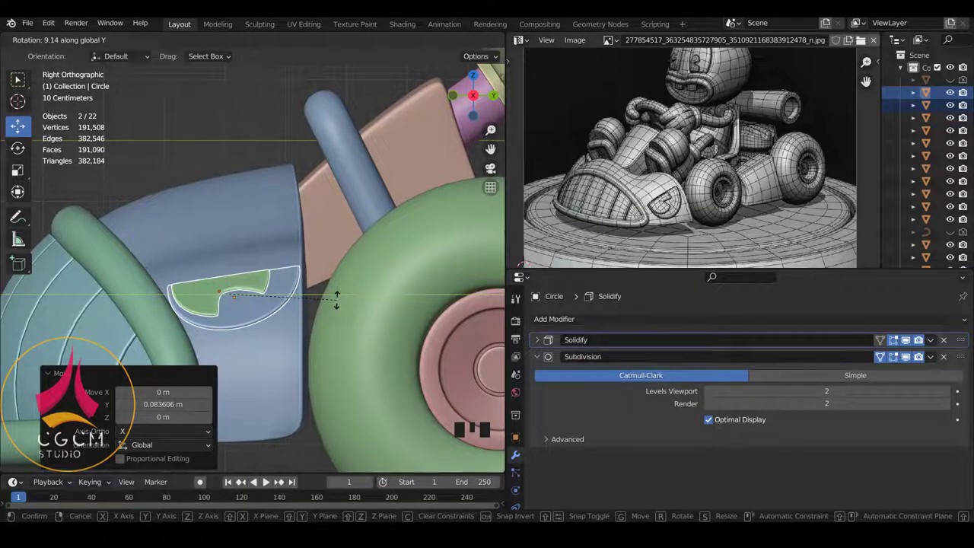
key("r")
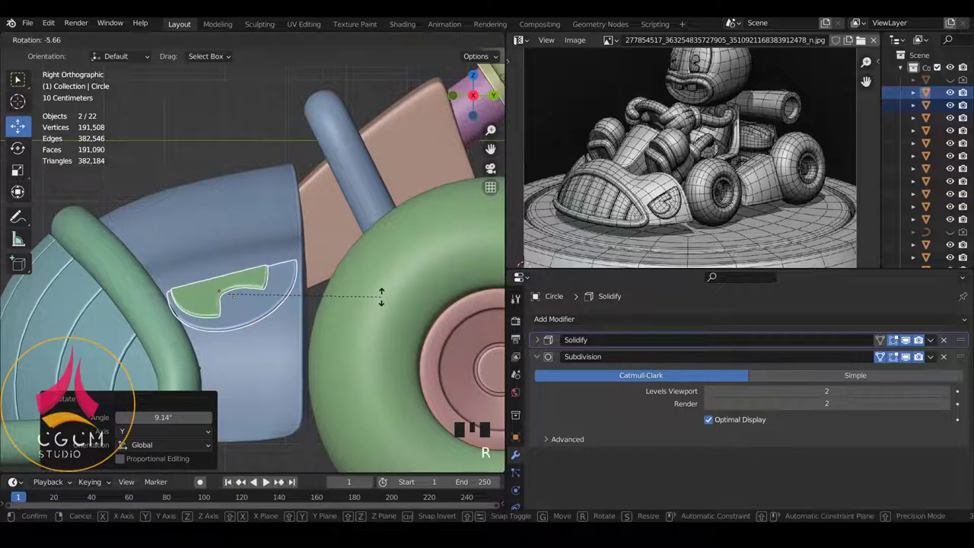
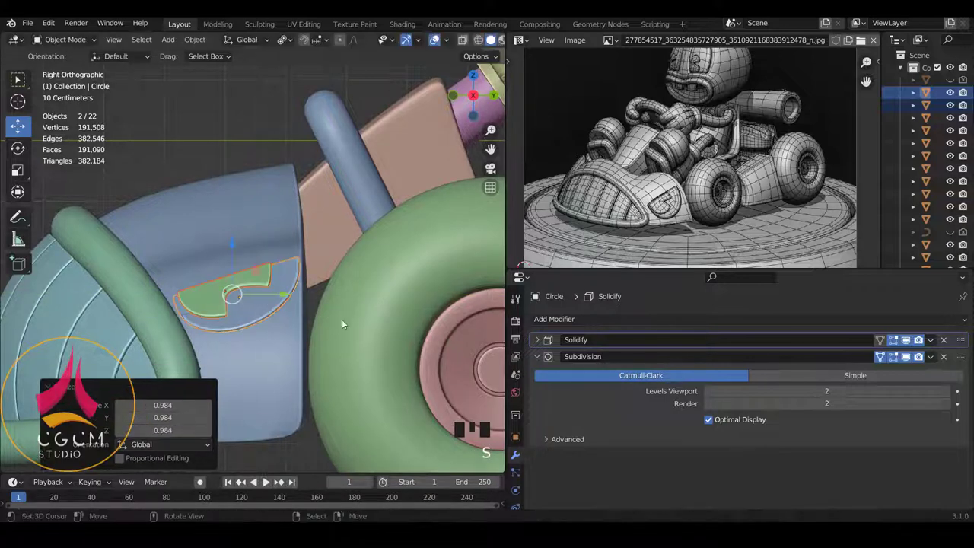
key("r")
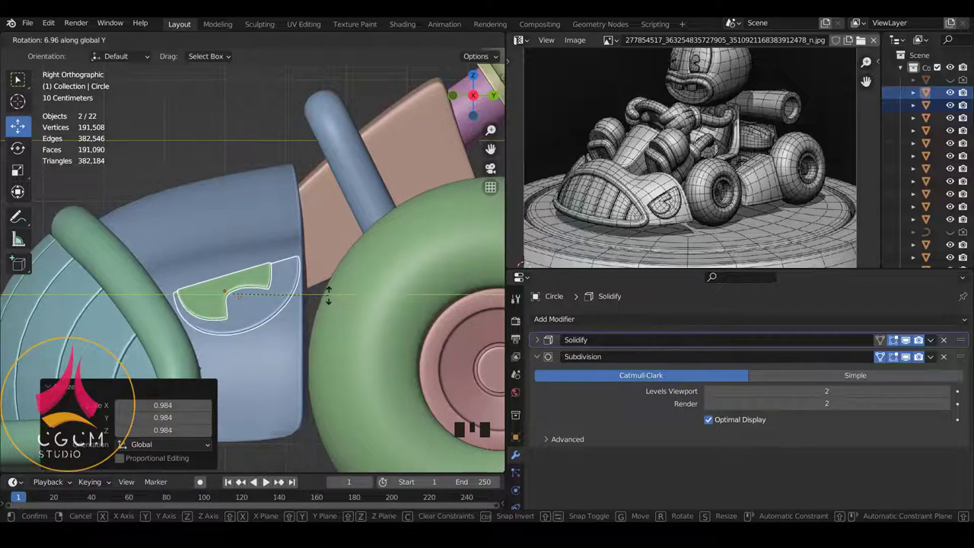
- Turn the emblem about the vertical axis so it hugs the curved side panel, checking from orbiting views
left_click_drag(308, 307, 262, 357)
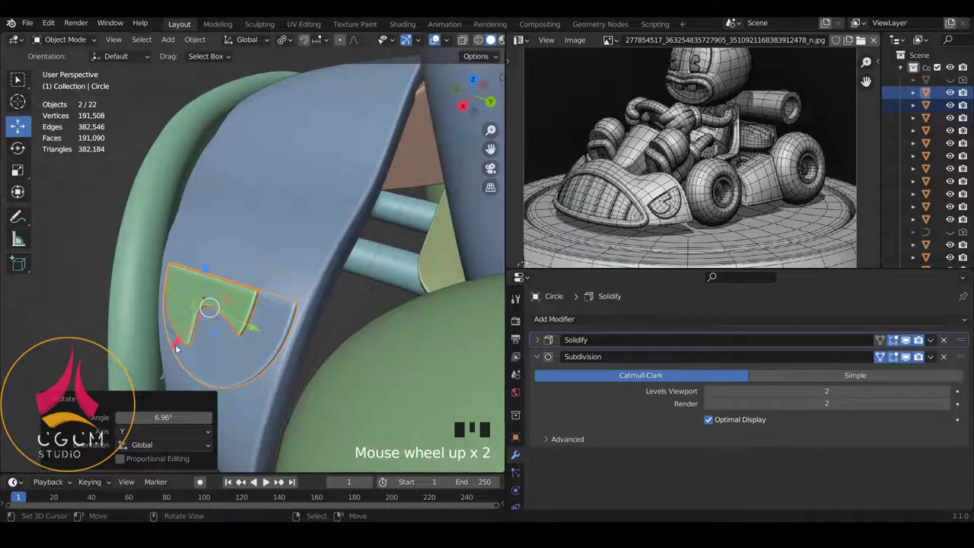
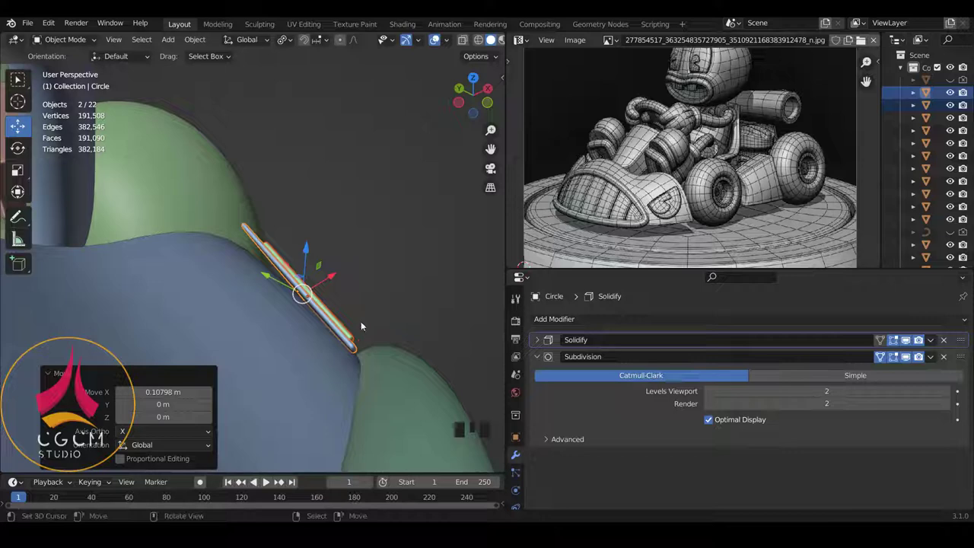
key("r")
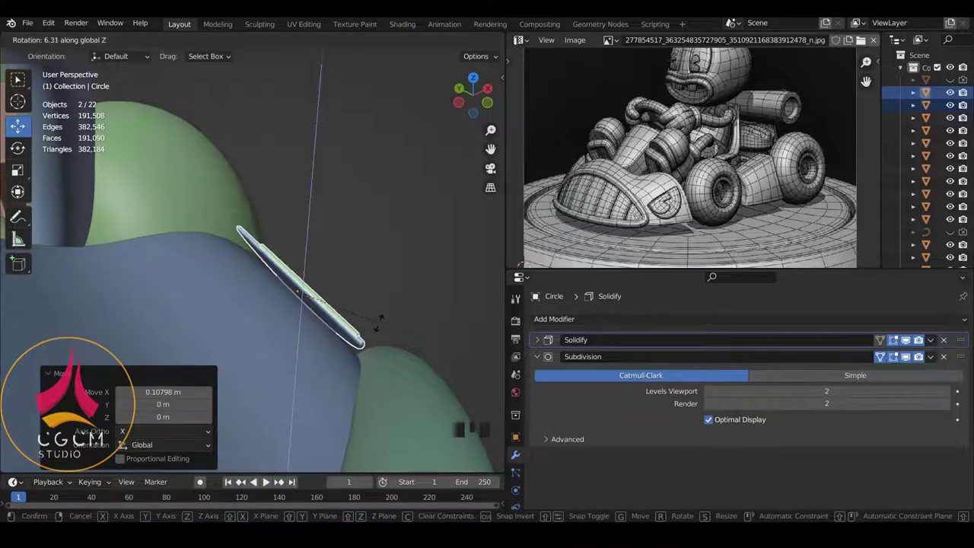
scroll("down", 3)
left_click_drag(344, 322, 277, 316)
scroll("down", 3)
left_click_drag(311, 283, 328, 270)
right_click(328, 271)
right_click(322, 283)
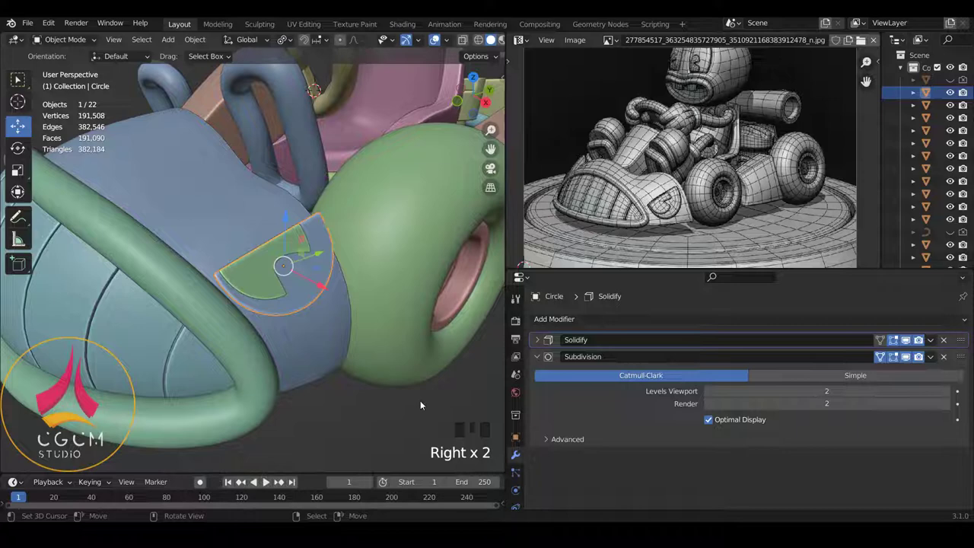
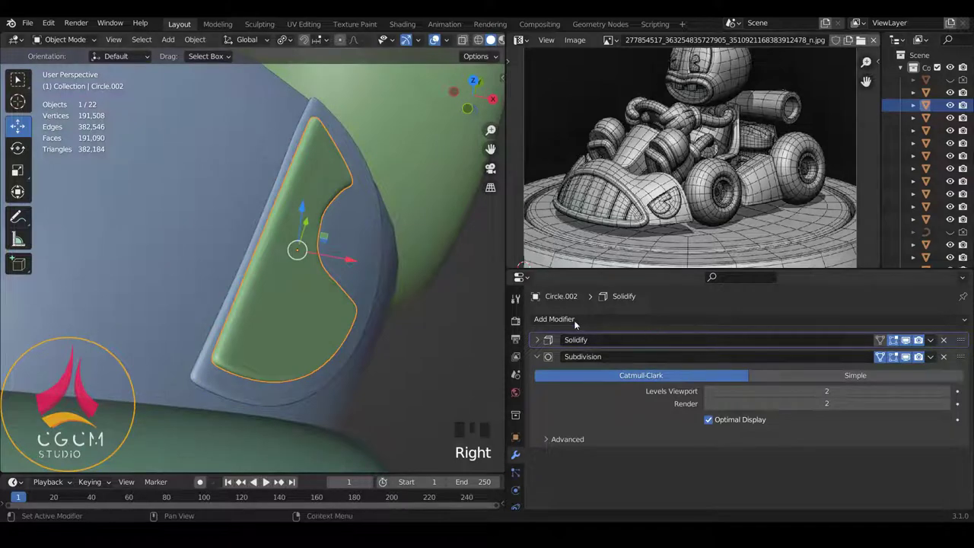
- Add a Shrinkwrap modifier to Circle.002, move it to the top of the stack and set Circle as target
left_click_drag(573, 316, 793, 170)
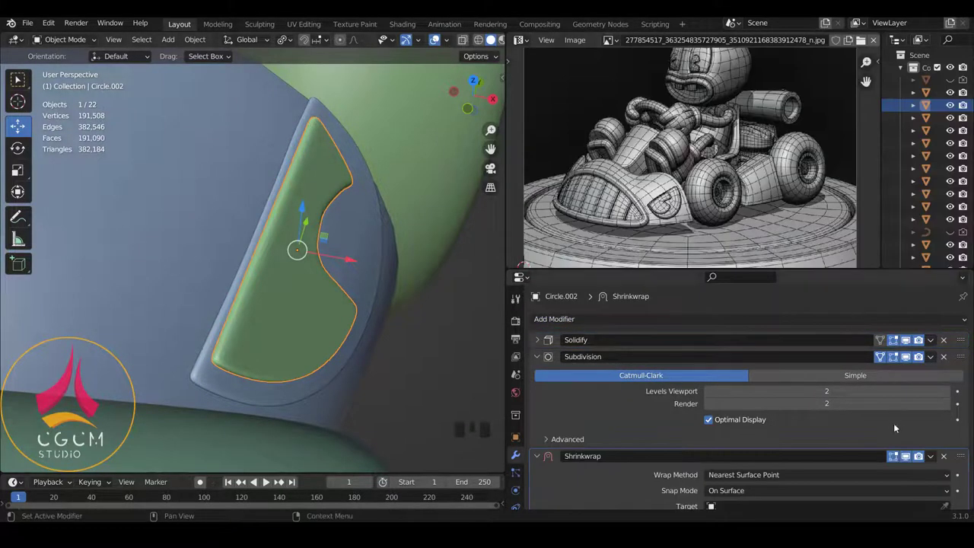
left_click_drag(962, 433, 946, 319)
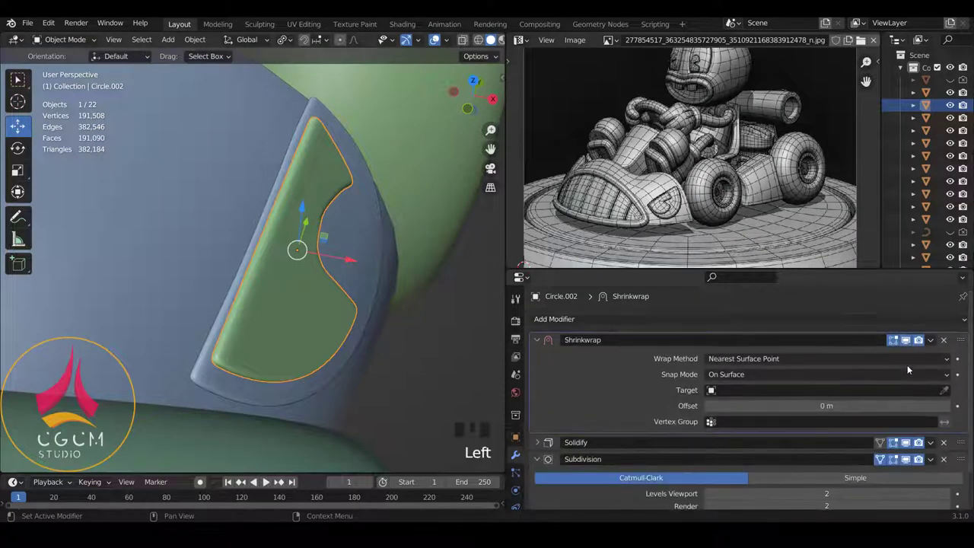
left_click(949, 387)
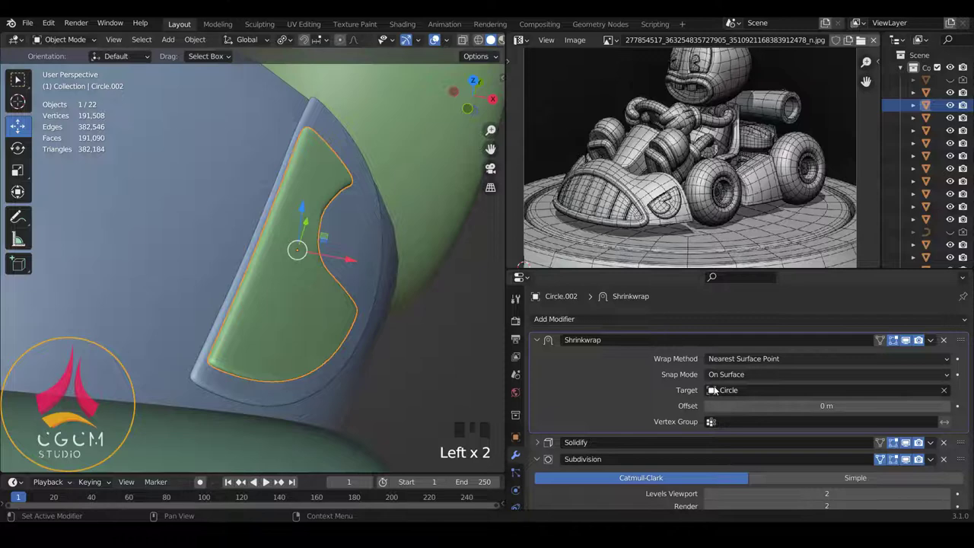
left_click_drag(729, 376, 313, 283)
- Zoom out and orbit to check the emblem wrapped onto the kart front
key("a")
scroll("down", 3)
left_click_drag(270, 234, 285, 240)
scroll("down", 3)
scroll("up", 3)
scroll("up", 3)
scroll("up", 3)
right_click(323, 296)
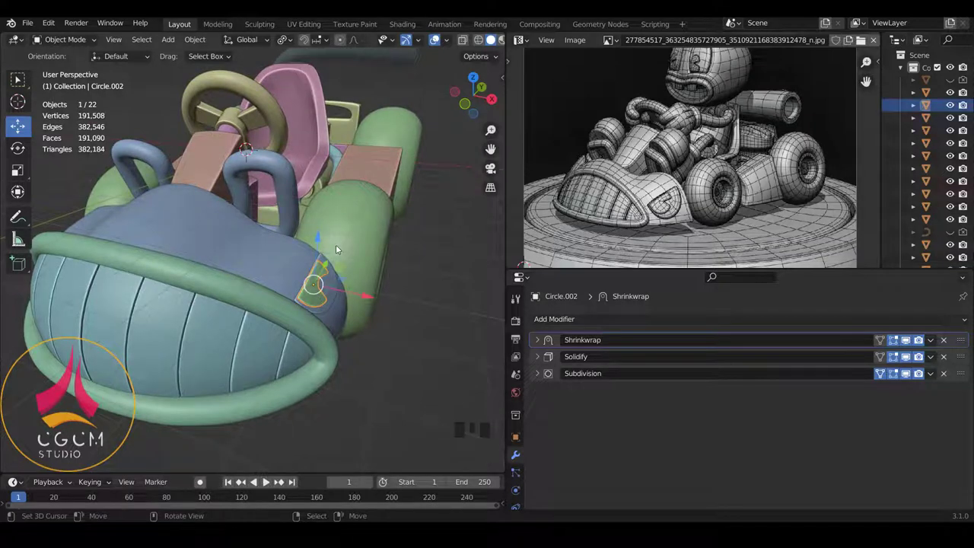
- Apply all transforms to the panel object with Ctrl+A
key("ctrl+a")
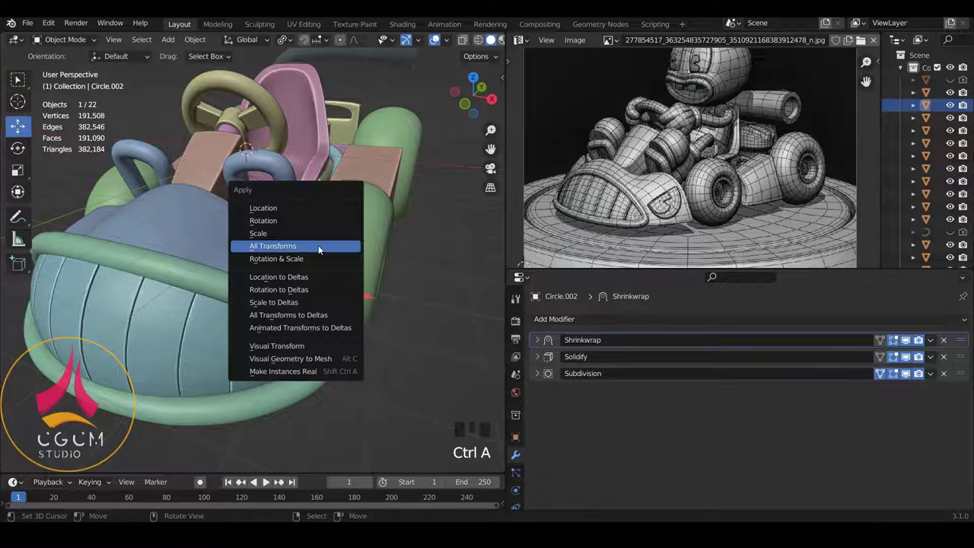
right_click(335, 292)
key("ctrl+a")
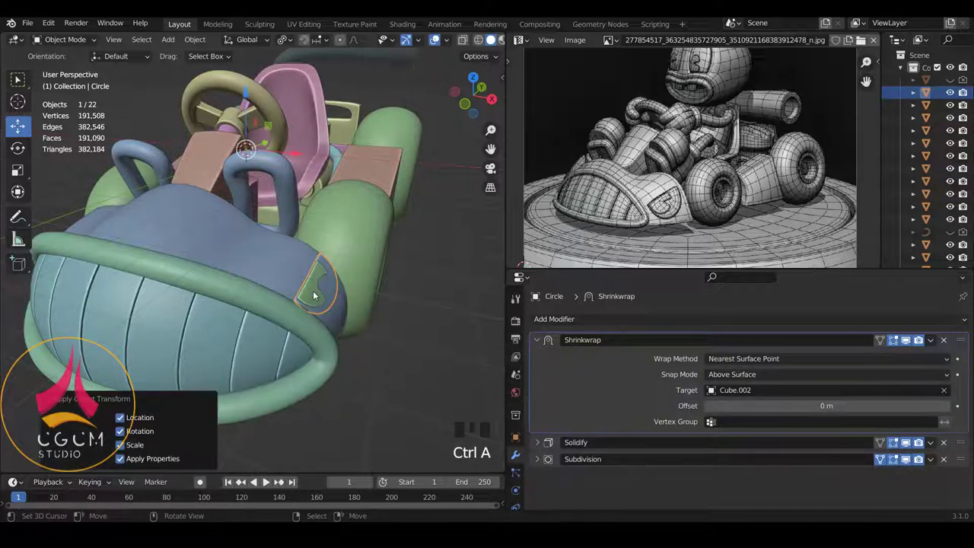
- Set Circle's Shrinkwrap target to Cube.002 with Snap Mode Above Surface
left_click_drag(538, 337, 695, 168)
scroll("down", 3)
left_click_drag(253, 213, 294, 284)
right_click(293, 283)
left_click_drag(573, 318, 686, 168)
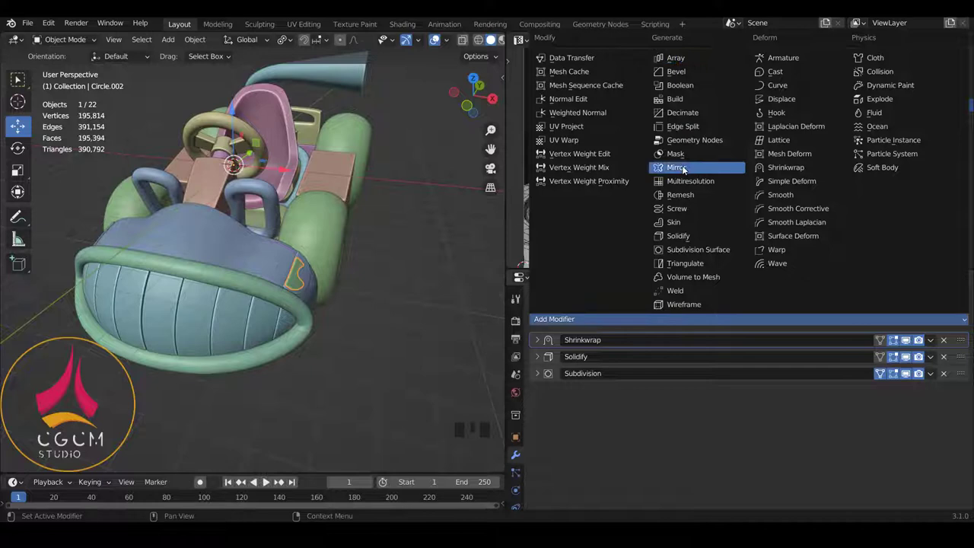
- Add an X-axis Mirror modifier to the emblem Circle and frame the hood emblem pieces
key("a")
scroll("down", 3)
left_click_drag(346, 174, 300, 227)
scroll("up", 3)
scroll("up", 3)
left_click_drag(332, 300, 275, 266)
scroll("down", 3)
scroll("up", 3)
right_click(282, 260)
right_click(332, 291)
- Scale the first emblem piece's whole mesh down slightly in Edit Mode
key("s")
right_click(366, 303)
right_click(371, 300)
key("s")
key("Tab")
key("a")
key("a")
key("a")
key("s")
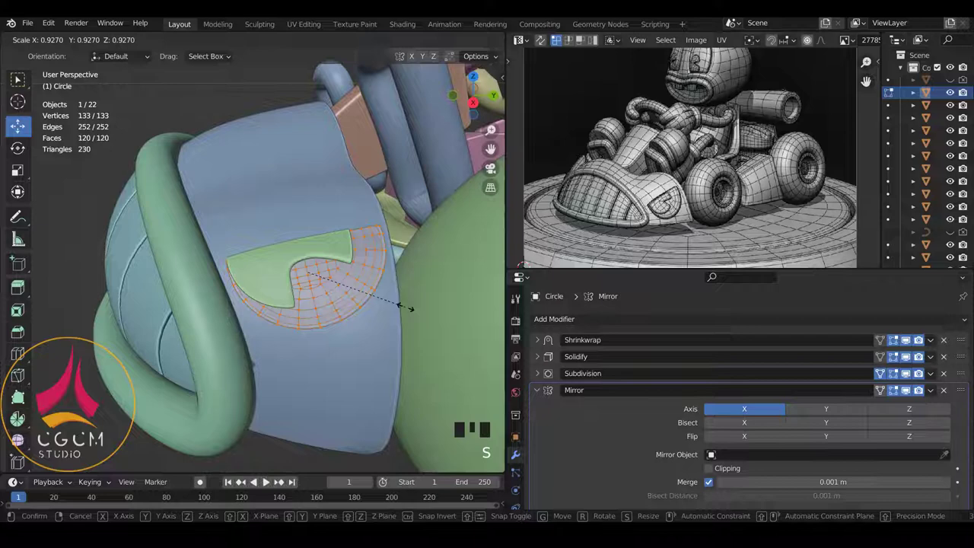
key("Tab")
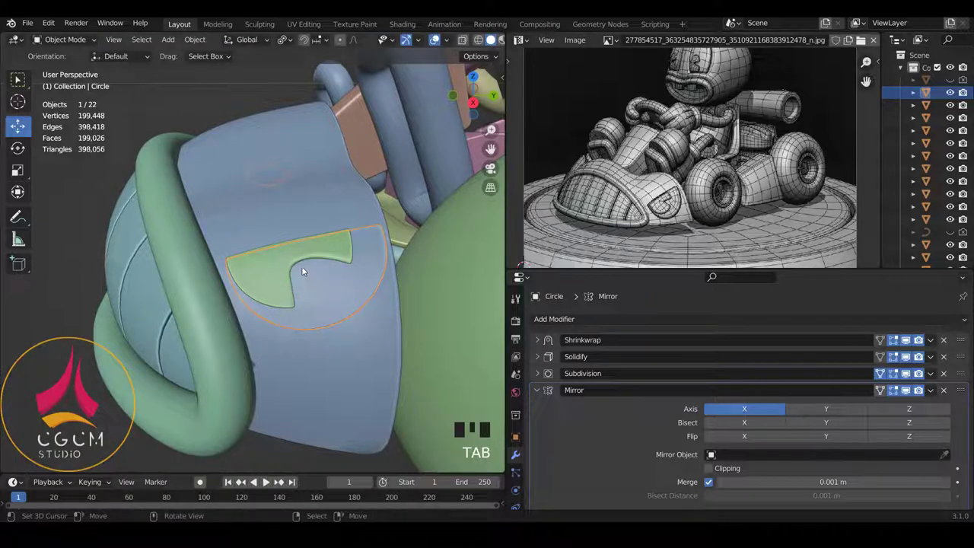
- Scale the second emblem piece Circle.002's mesh down to 0.954 in Edit Mode
right_click(294, 263)
key("Tab")
key("s")
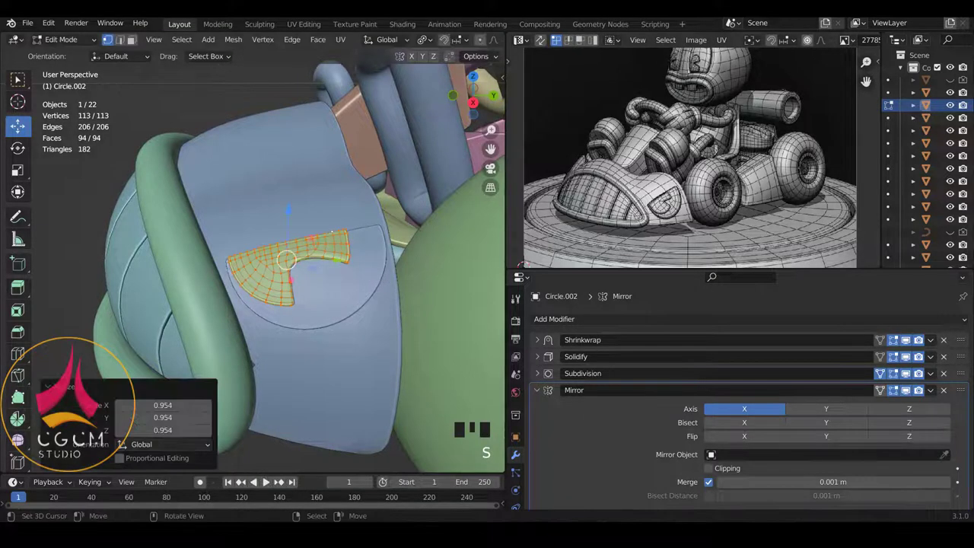
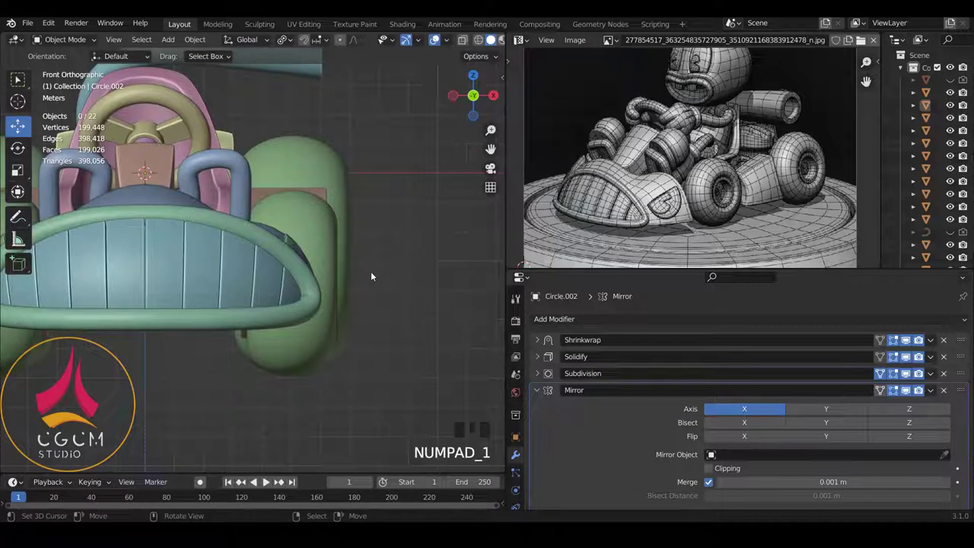
- Rotate the hood emblem's mesh about -8.6° in Edit Mode so it tilts slightly
left_click_drag(332, 284, 350, 331)
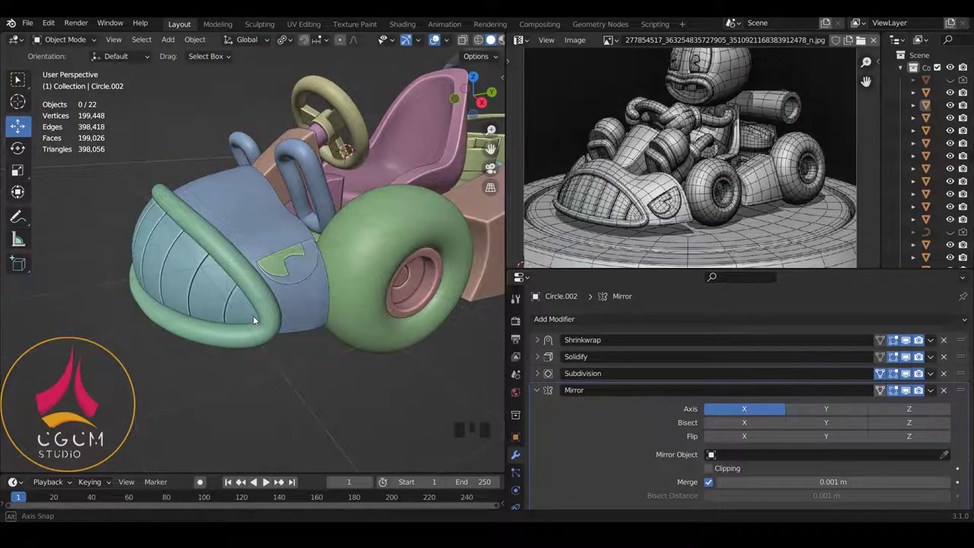
scroll("up", 3)
right_click(355, 293)
scroll("up", 3)
right_click(295, 277)
key("Tab")
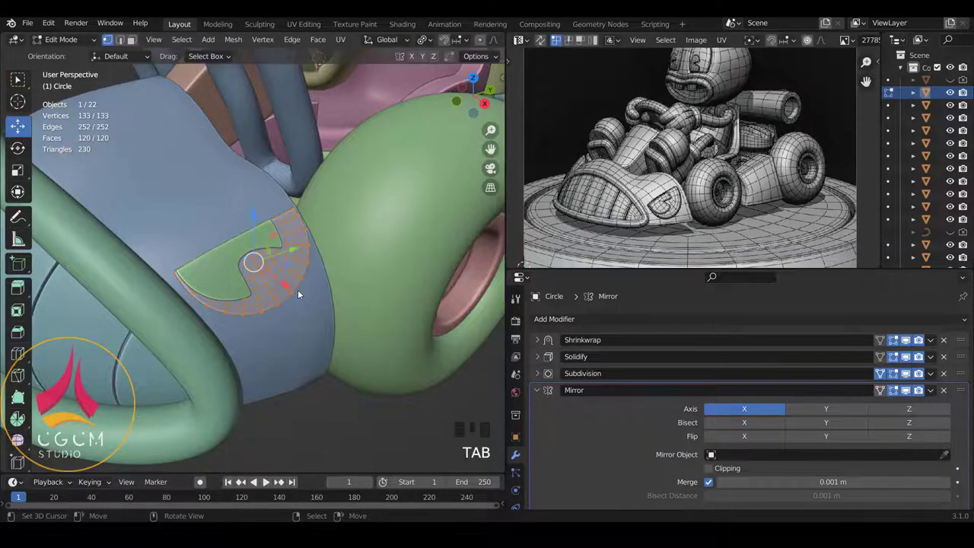
scroll("up", 3)
key("r")
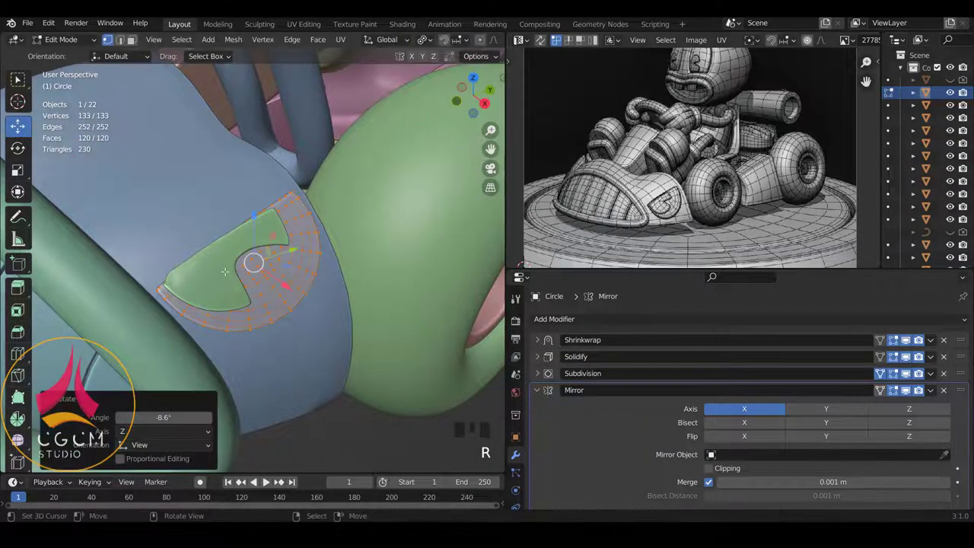
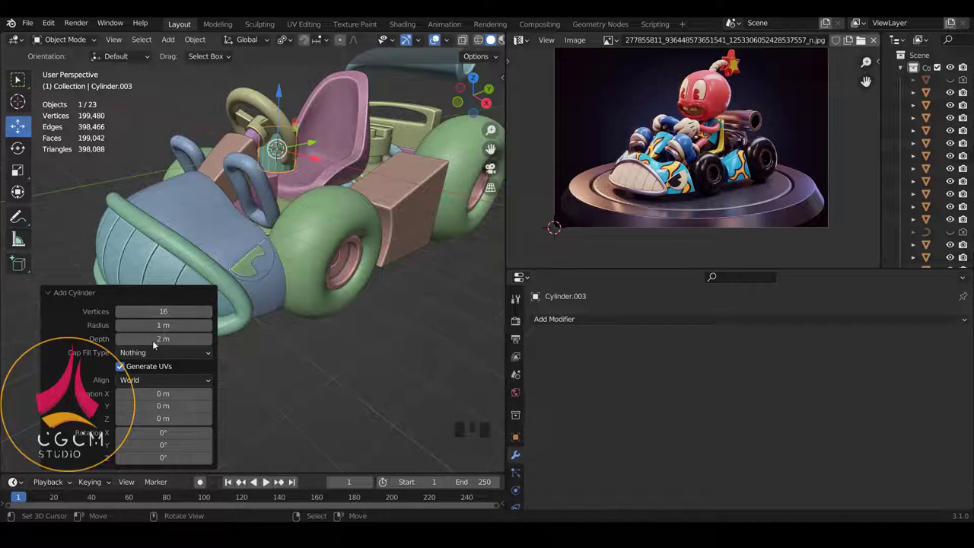
- Scale the new cylinder flat on Z and wide enough to surround the kart as a base
scroll("down", 3)
key("Tab")
key("s")
key("s")
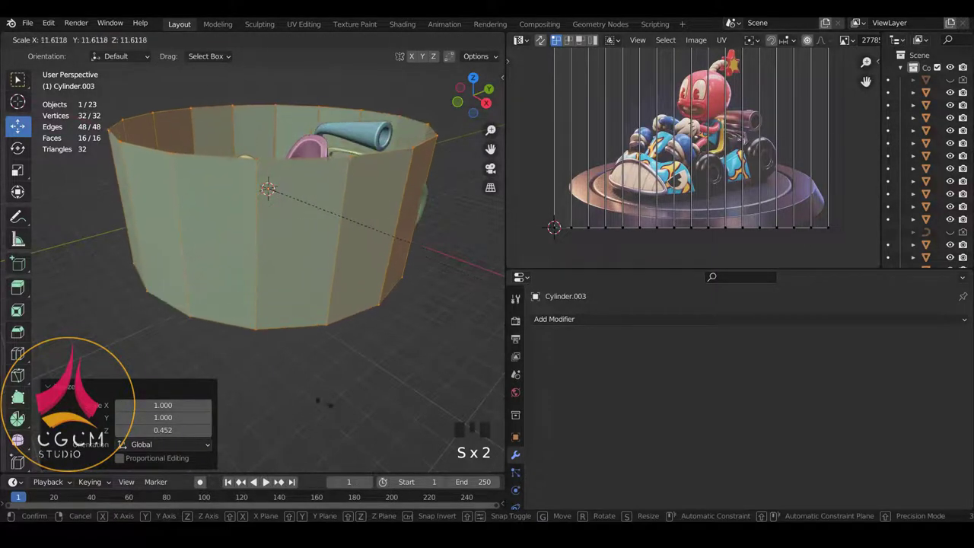
key("s")
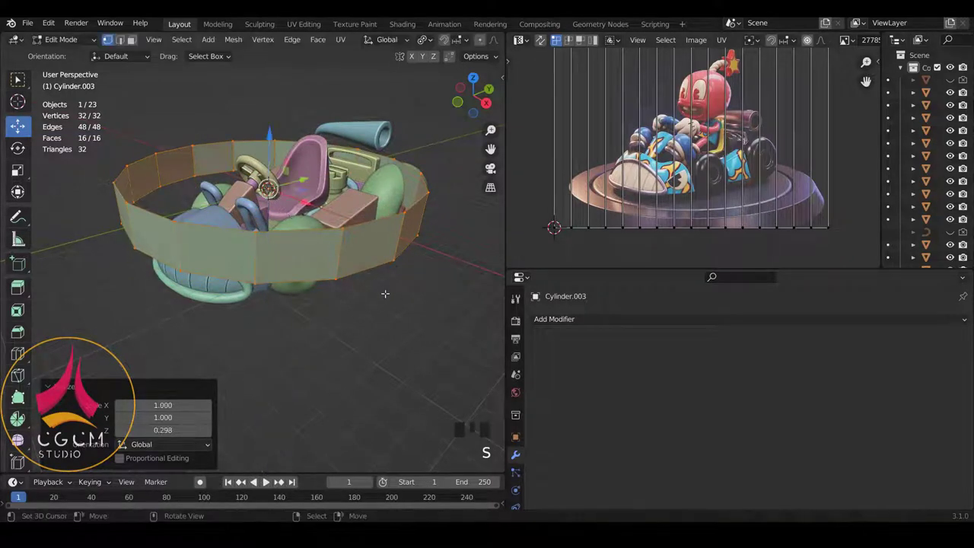
key("s")
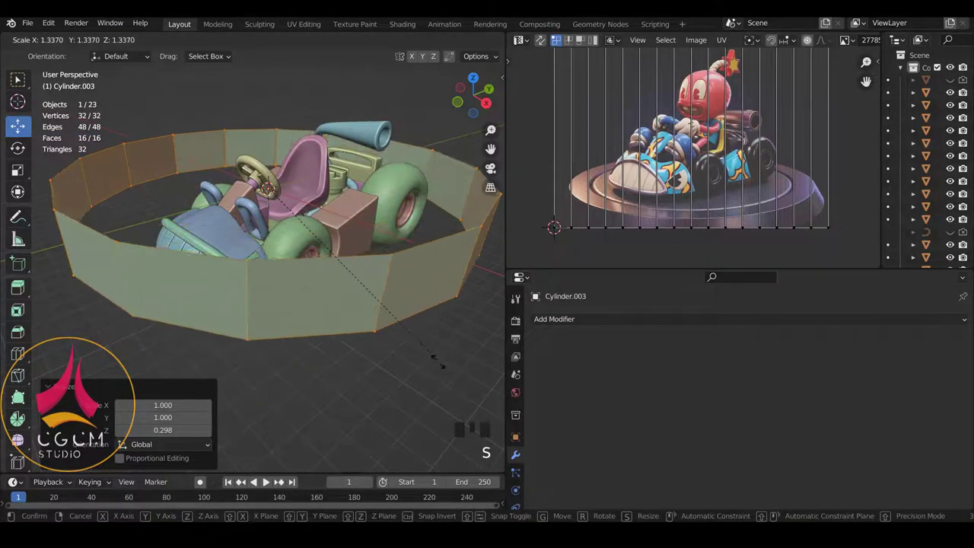
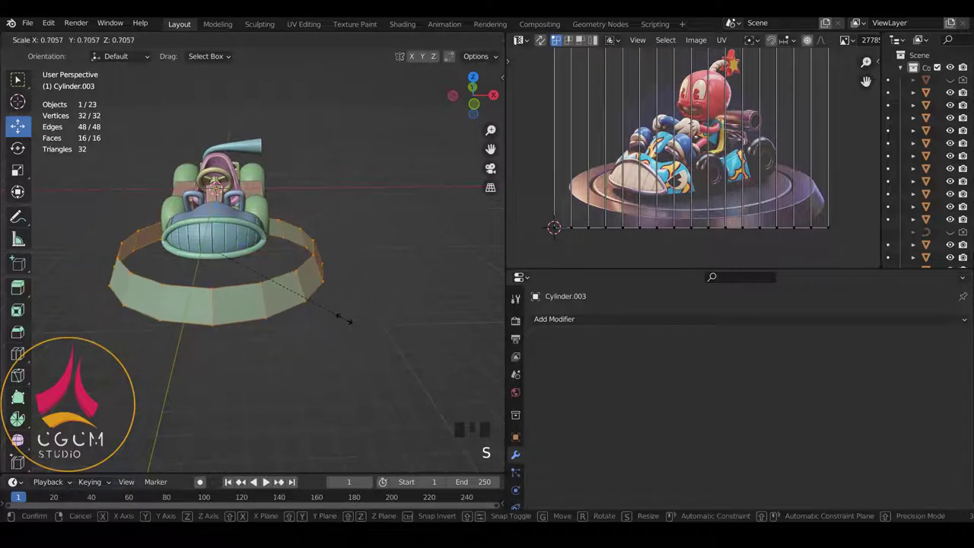
key("KP_1")
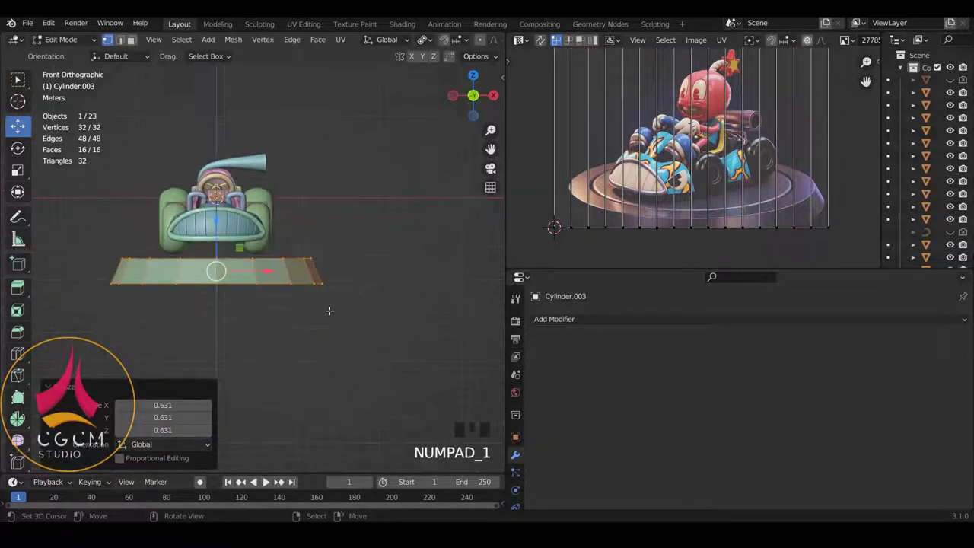
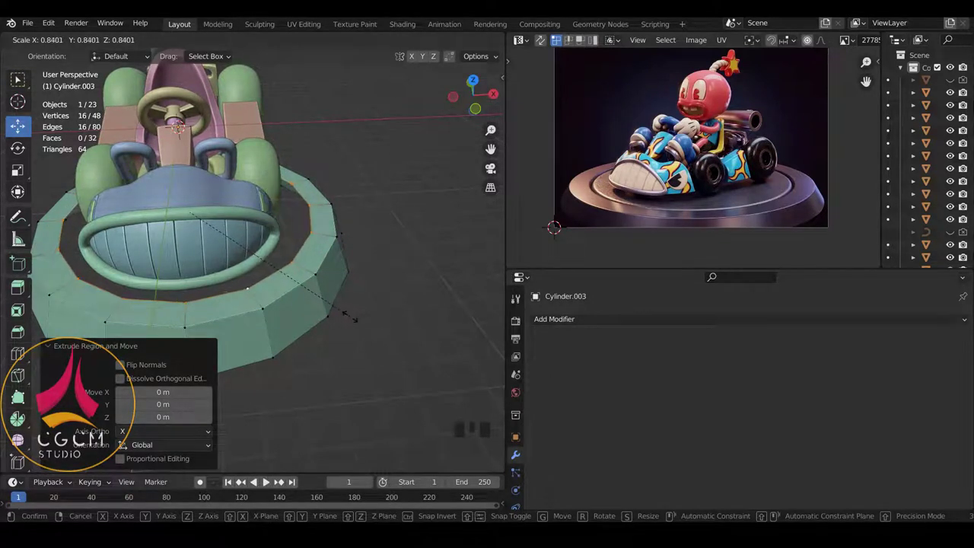
- Extrude the base's top edge inward into a lip and drop the inner edge downward
key("z")
key("e")
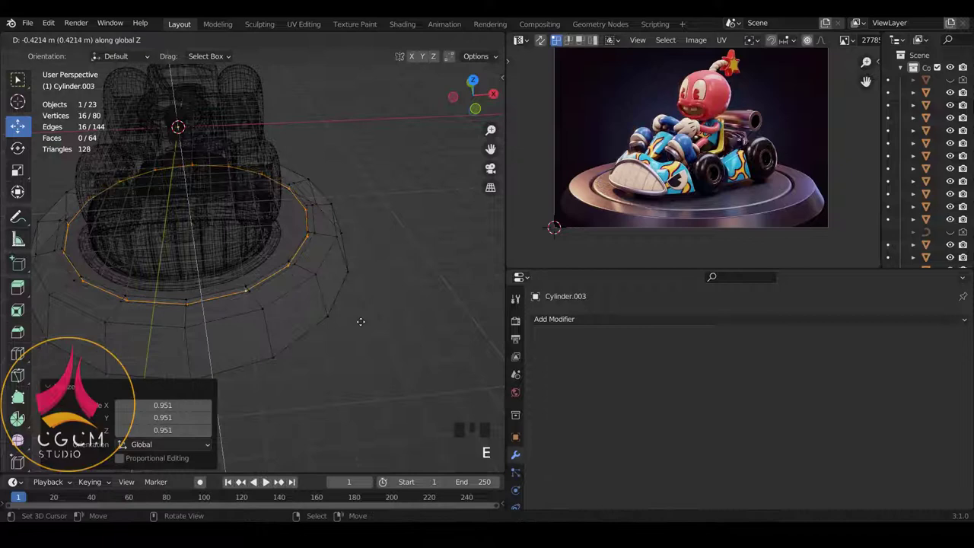
key("e")
key("z")
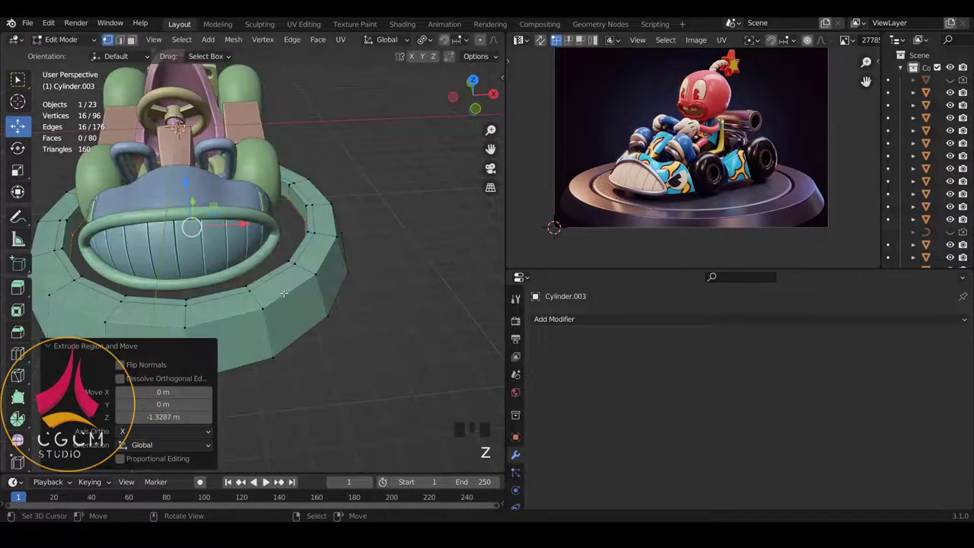
- Add edge loops around the base's outer wall with Ctrl+R and slide one into place
key("Tab")
key("Tab")
key("ctrl+r")
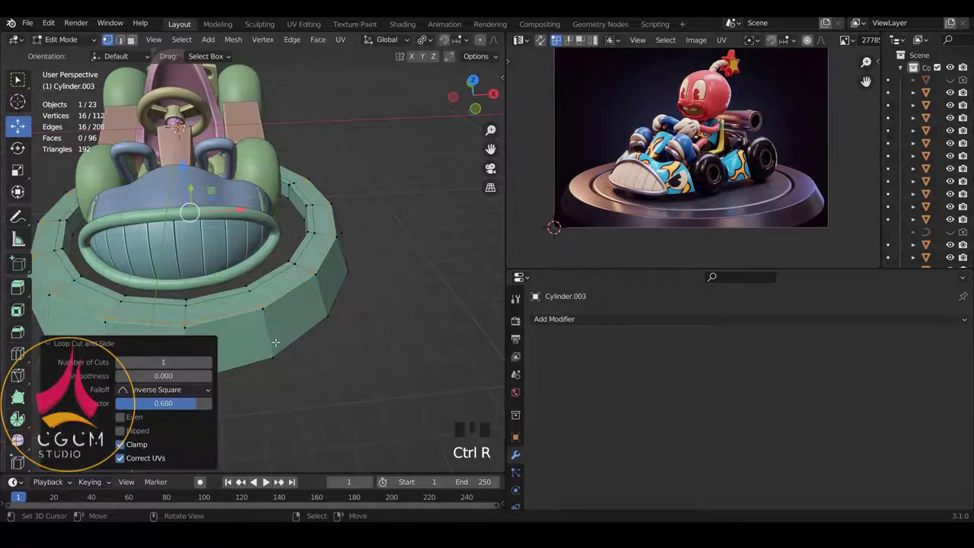
key("ctrl+r")
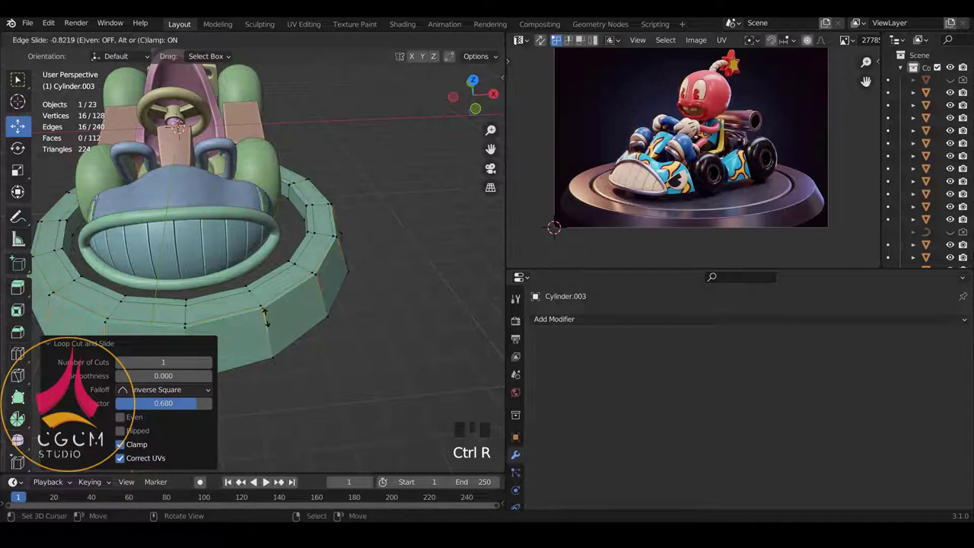
key("ctrl+r")
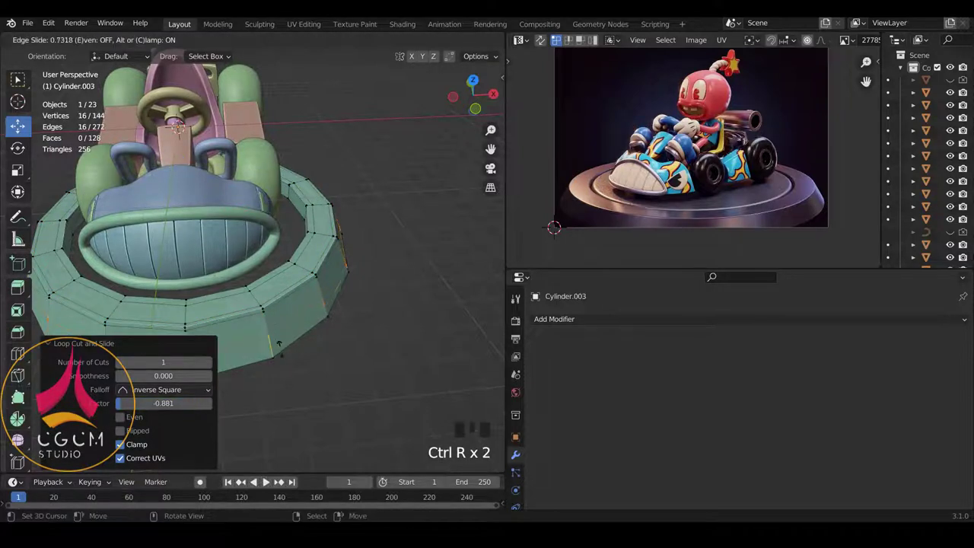
key("Tab")
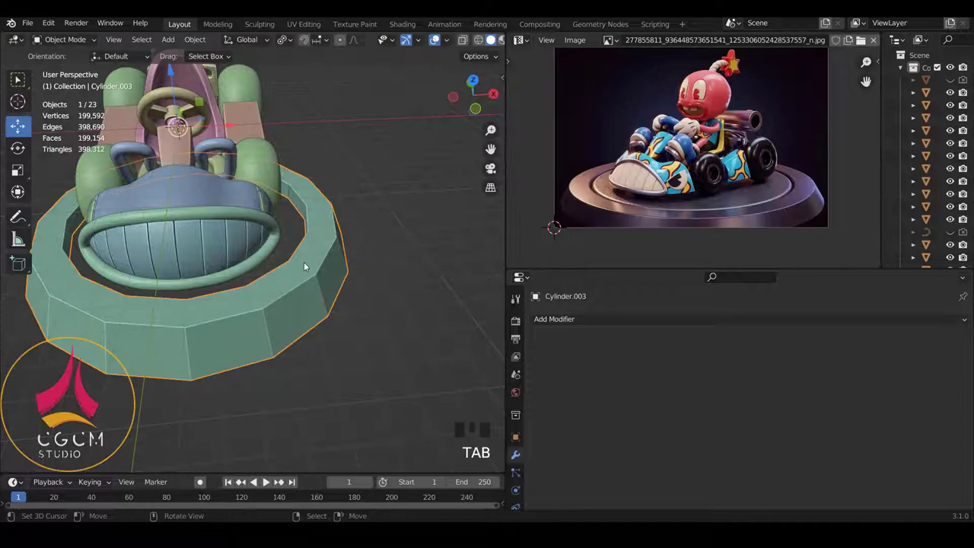
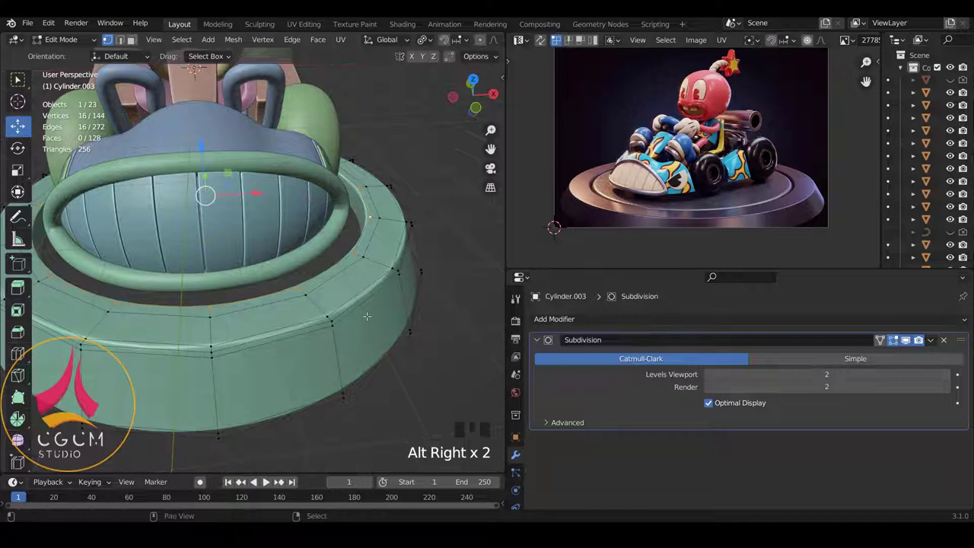
- Duplicate the base's inner edge ring, shrink it inward and extrude it lower
key("shift+d")
key("s")
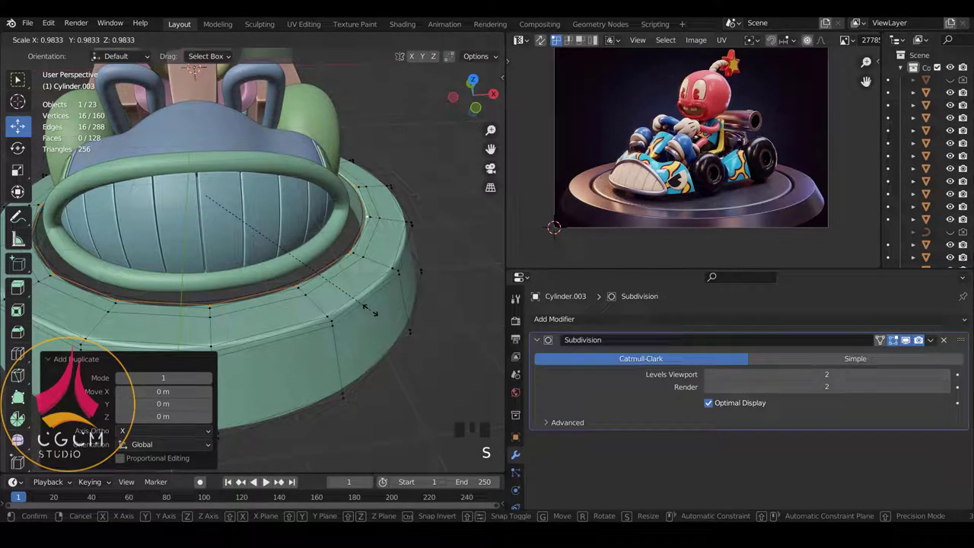
key("s")
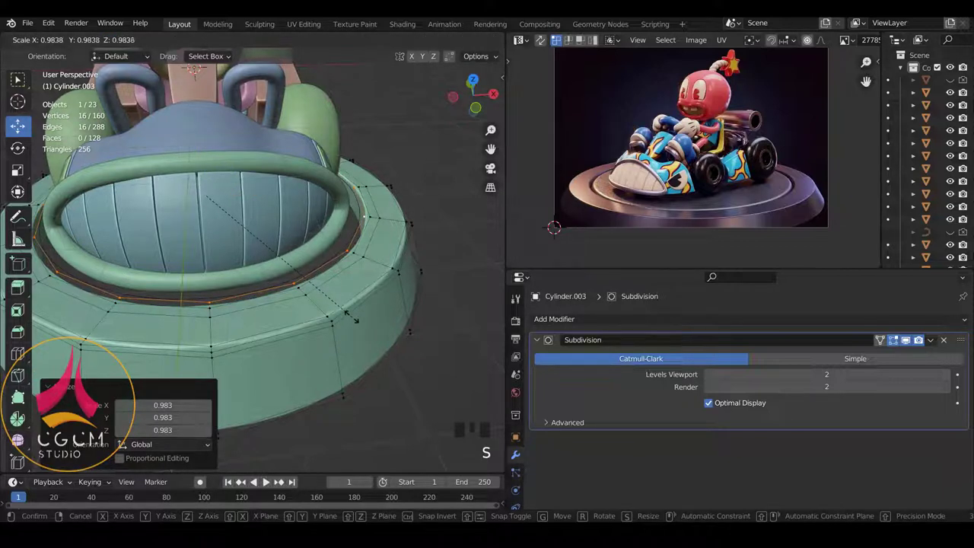
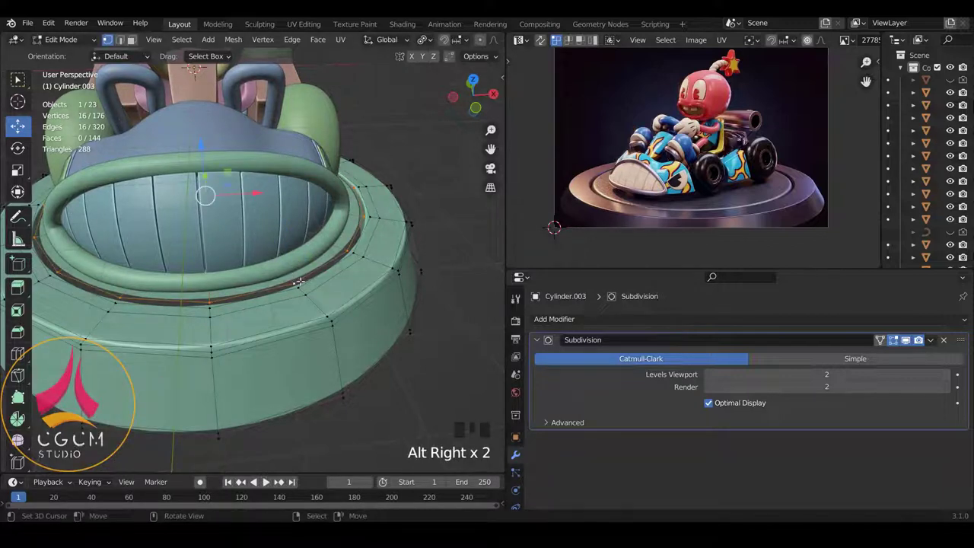
key("e")
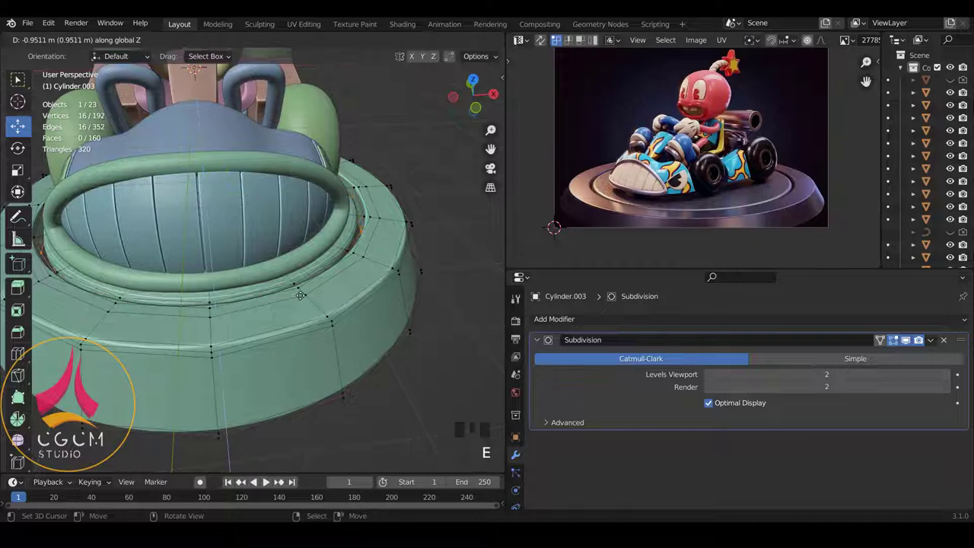
key("e")
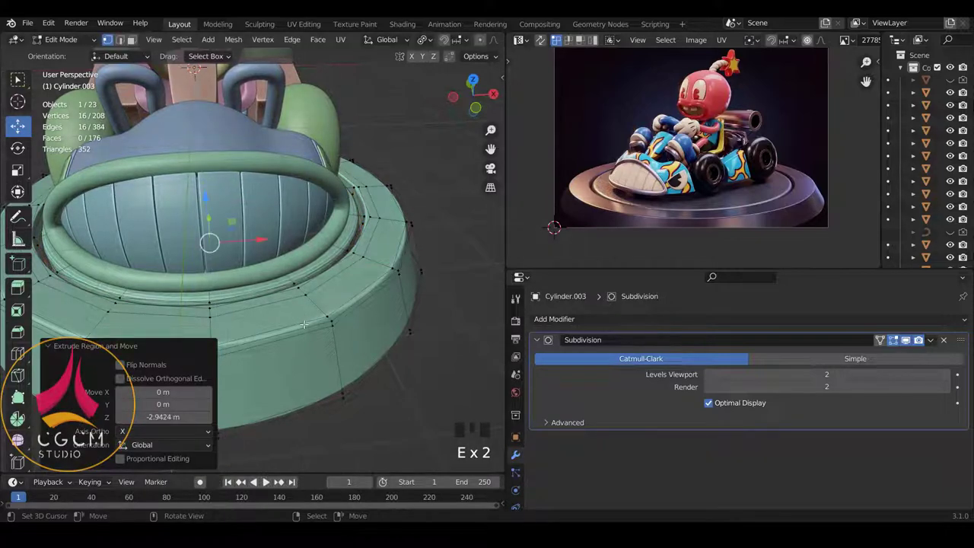
- Widen the bottom ring in front view and return to Object Mode to see the smoothed base
key("KP_1")
key("z")
key("s")
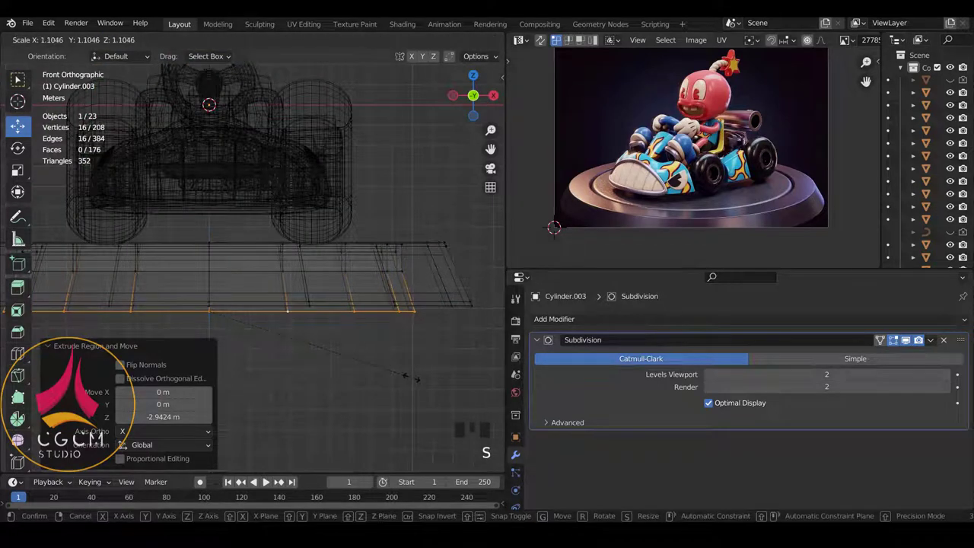
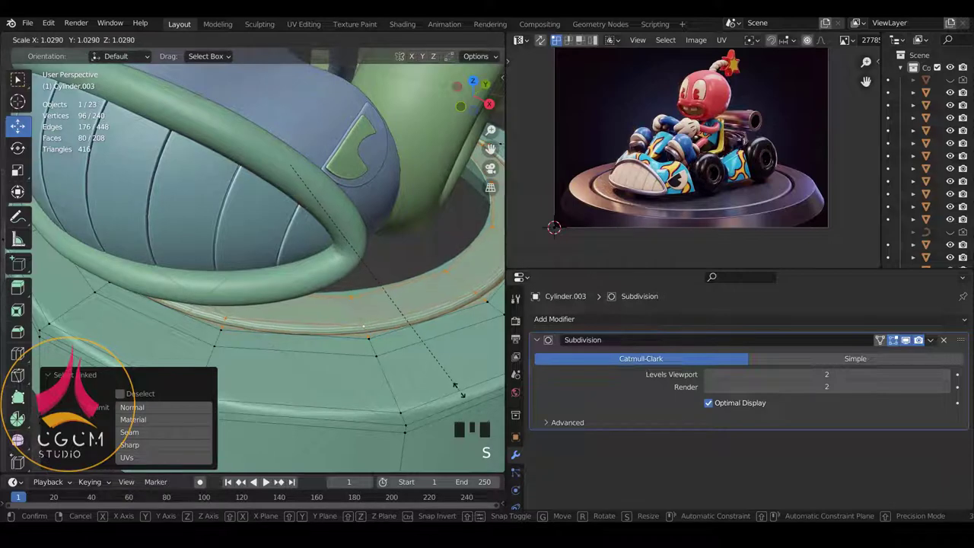
key("Tab")
scroll("down", 3)
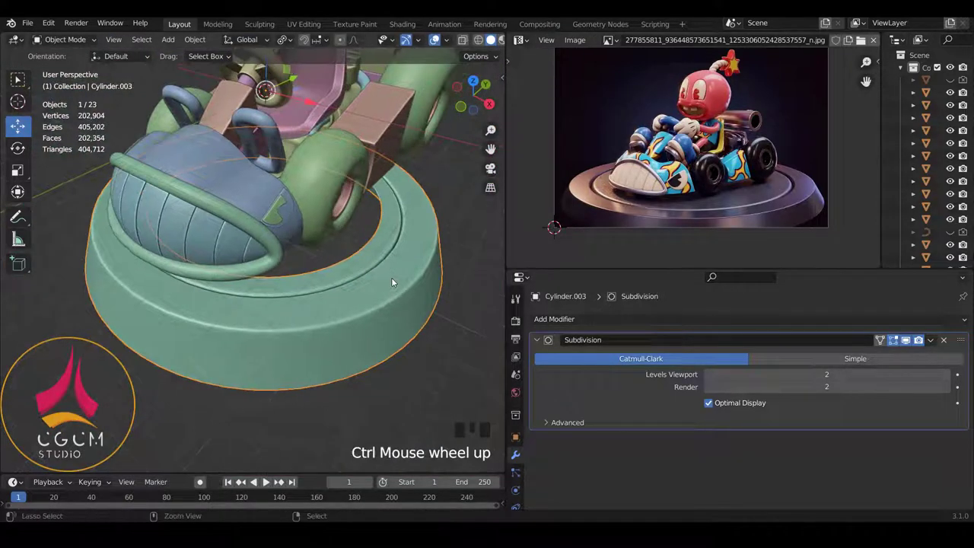
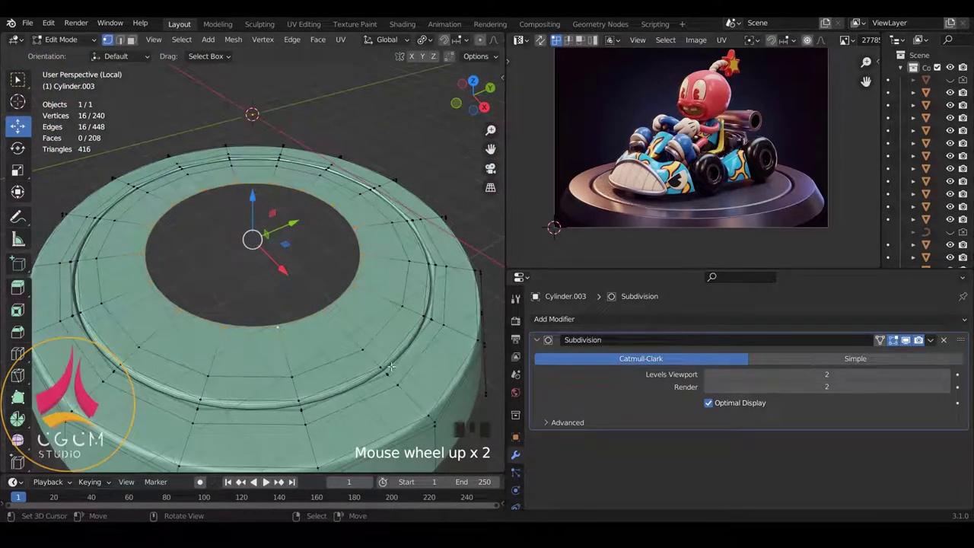
- Extrude and shrink the top opening's inner ring to about 0.484, narrowing the hole
key("e")
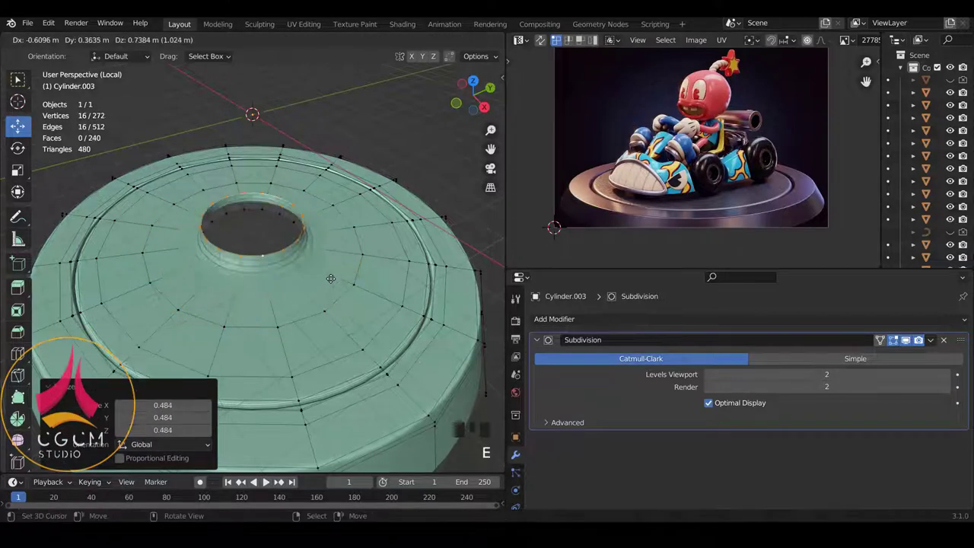
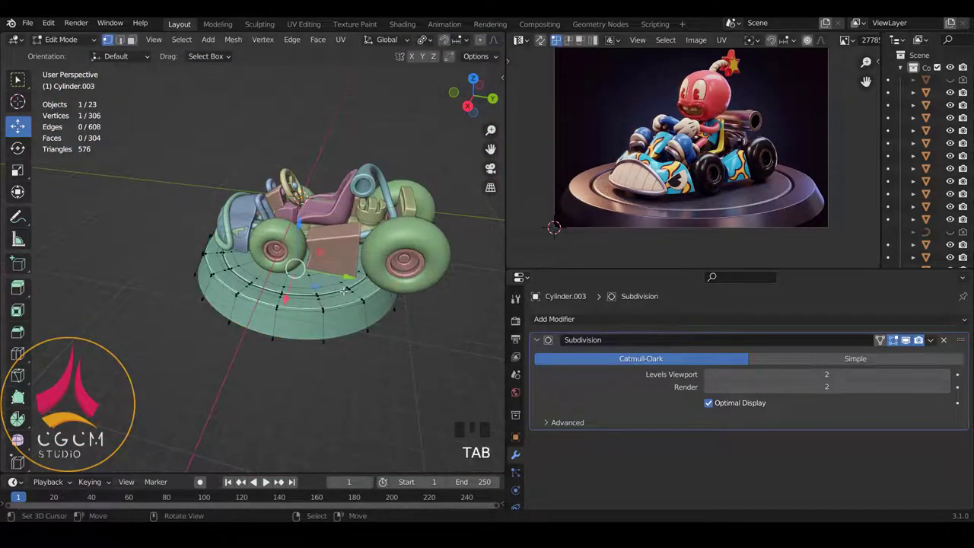
- Select all of the base's geometry and view it in Right Orthographic
key("a")
key("a")
key("KP_1")
key("KP_3")
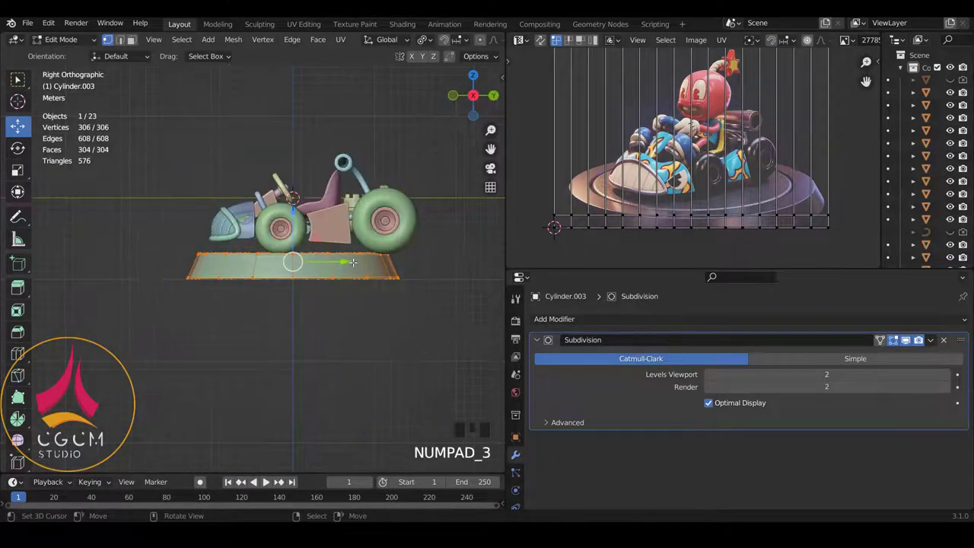
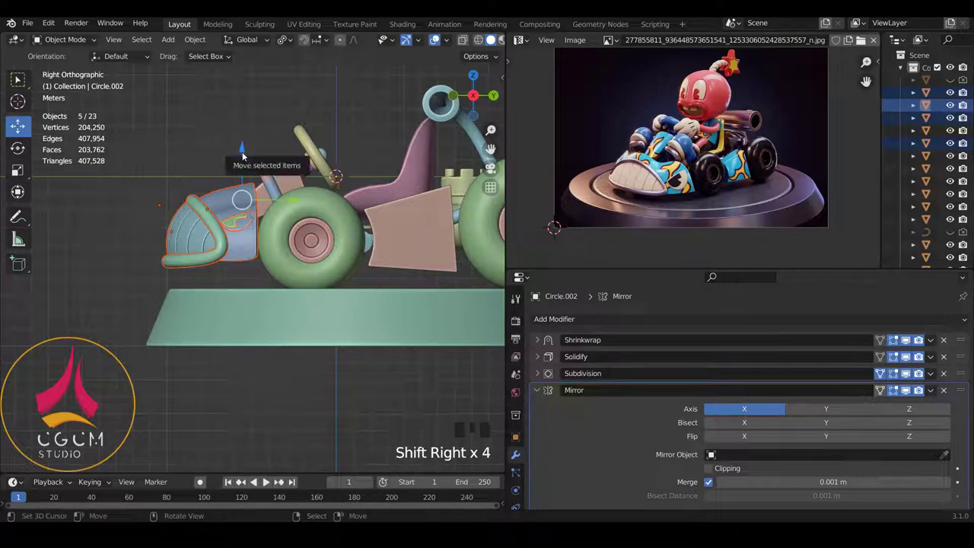
- Stretch the five bumper pieces taller on Z and lower them about 0.05 m above the base
key("s")
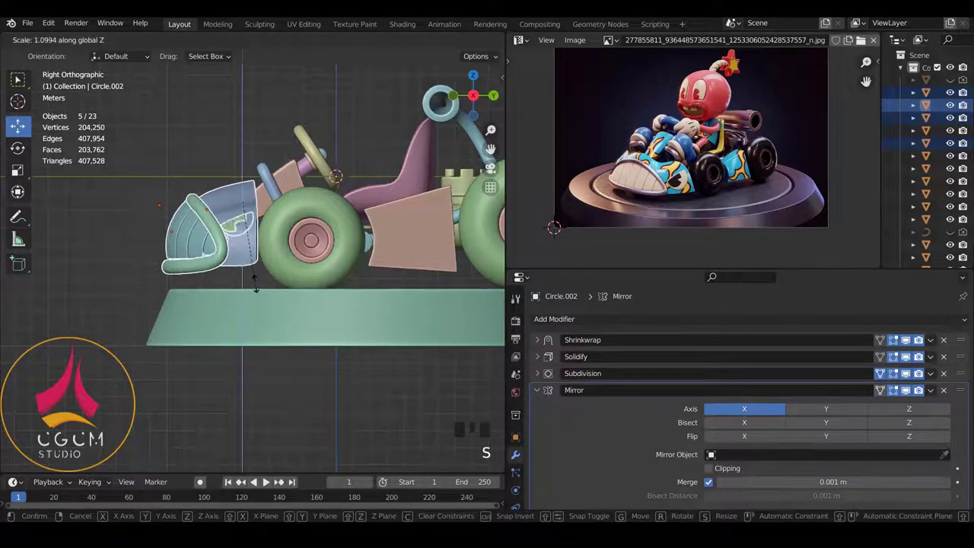
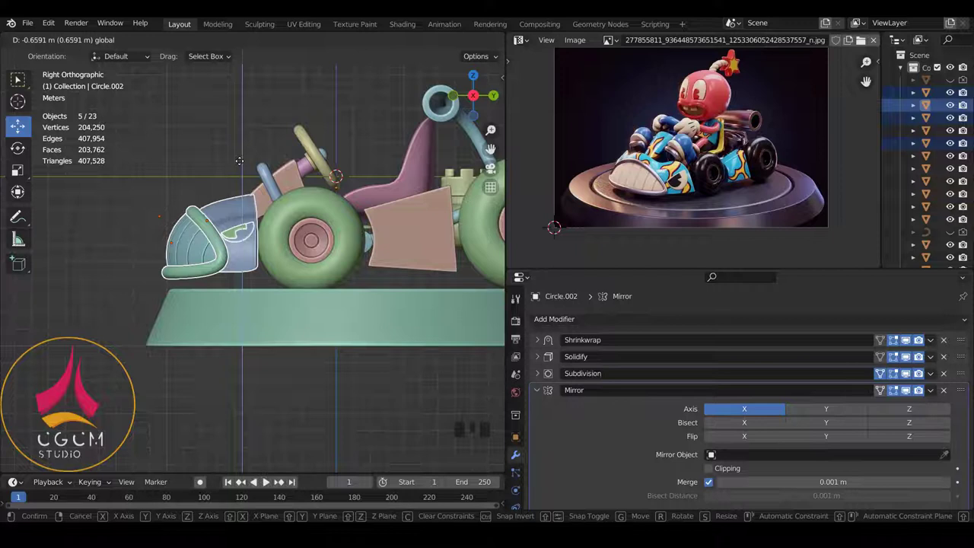
scroll("up", 3)
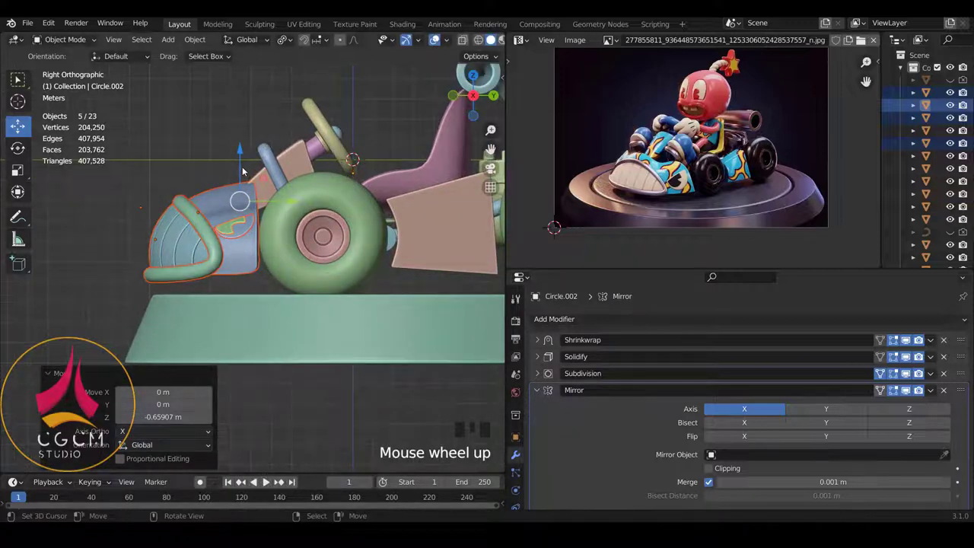
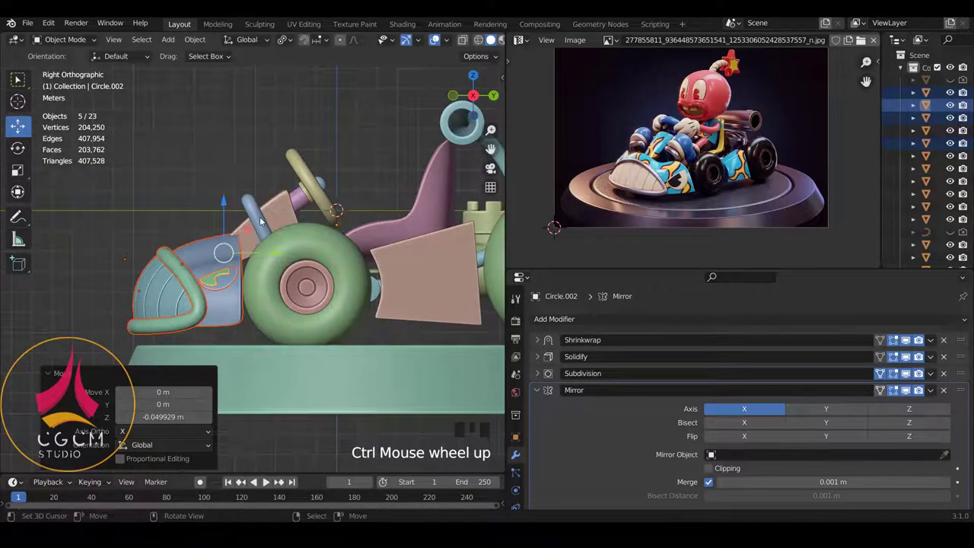
key("KP_1")
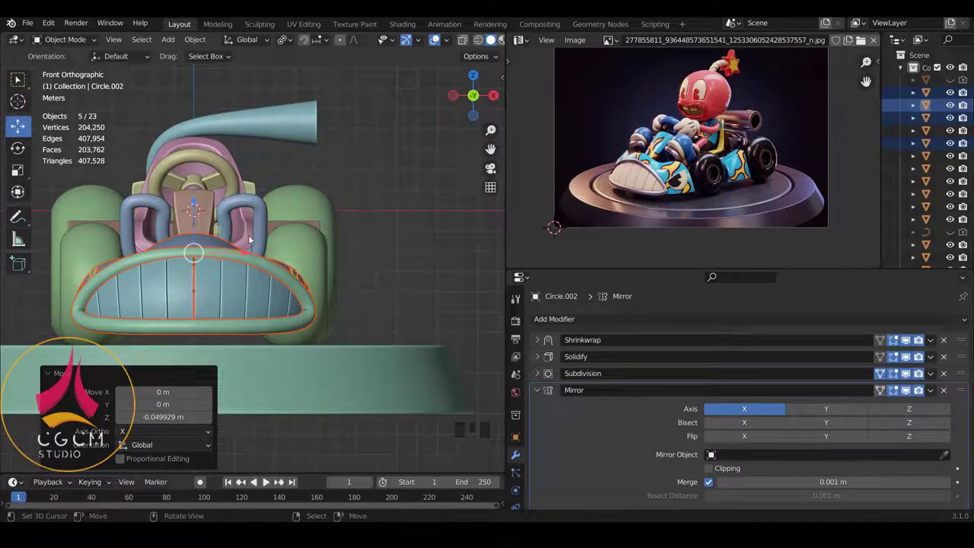
key("KP_3")
- Select the four steering wheel assembly pieces in side view for adjustment
key("a")
left_click_drag(250, 263, 263, 260)
scroll("up", 3)
left_click_drag(270, 246, 237, 224)
scroll("up", 3)
right_click(227, 229)
left_click_drag(299, 189, 311, 190)
right_click(312, 189)
left_click_drag(325, 191, 366, 214)
right_click(366, 214)
right_click(405, 182)
key("KP_3")
- Rotate the steering wheel assembly about X by roughly -6.8° toward the driver's seat
key("g")
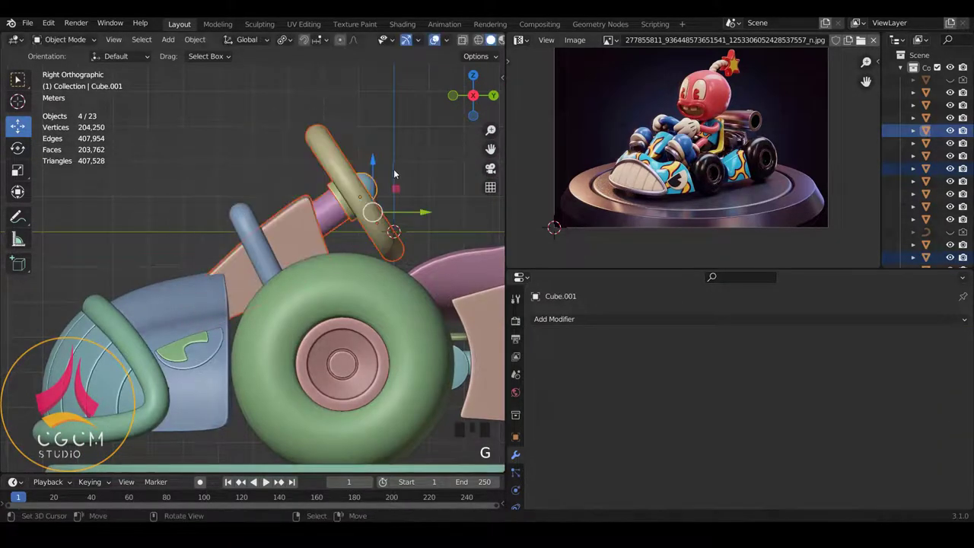
key("Tab")
key("a")
key("a")
key("r")
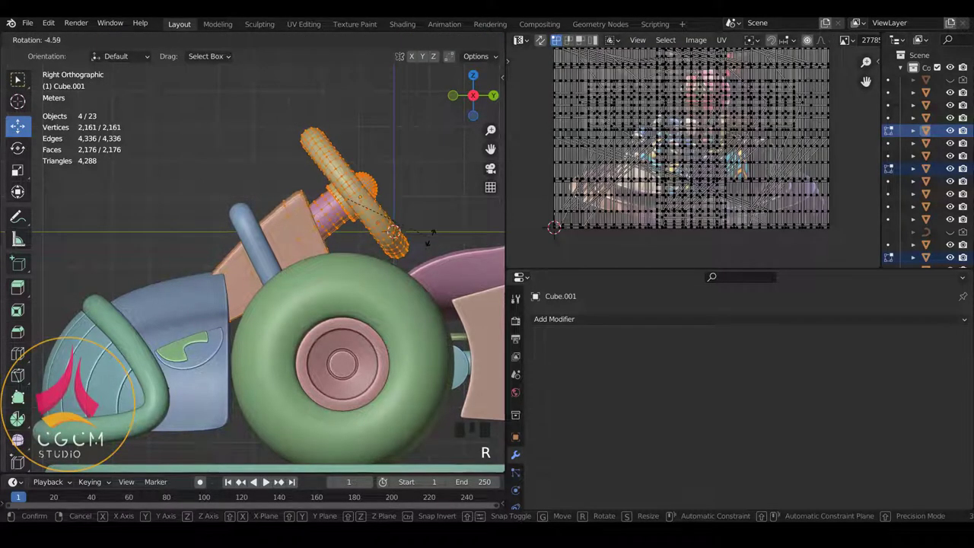
key("Tab")
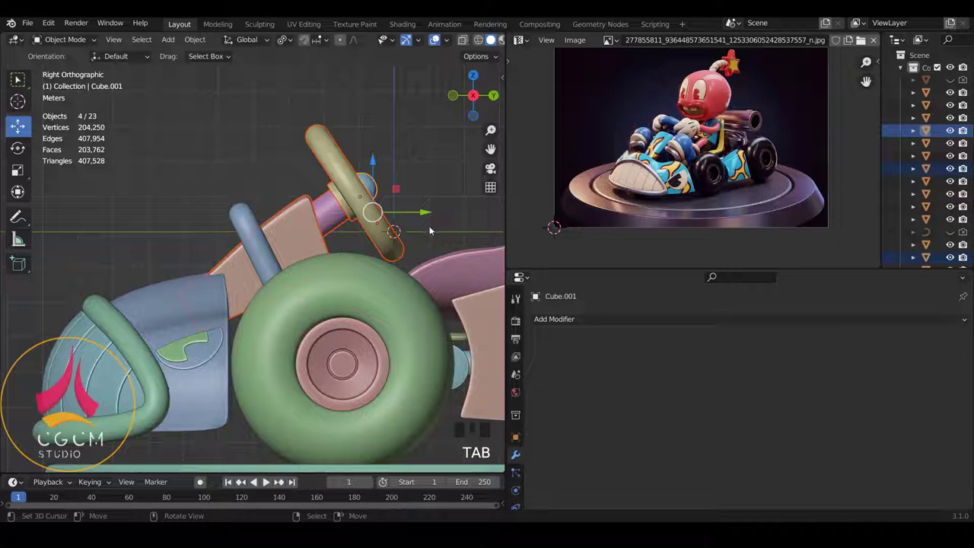
key("r")
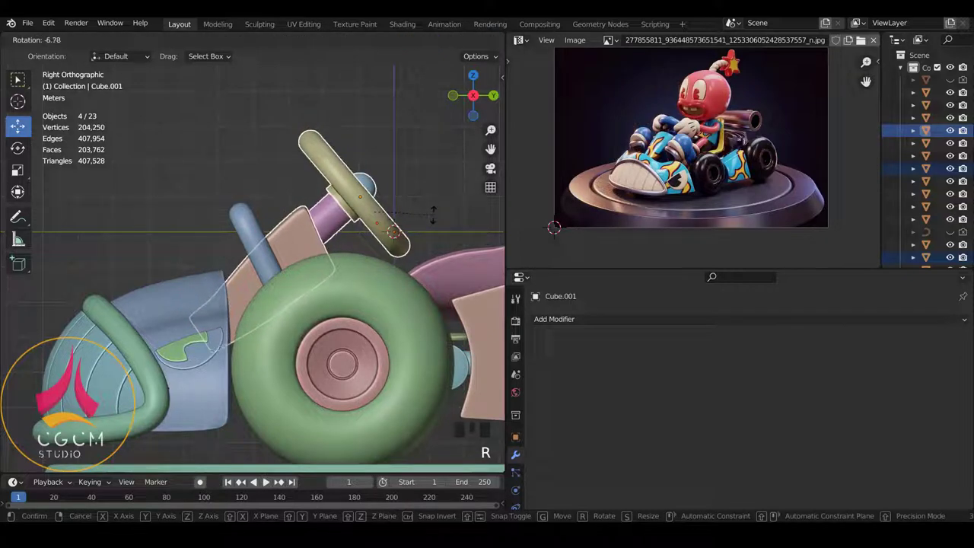
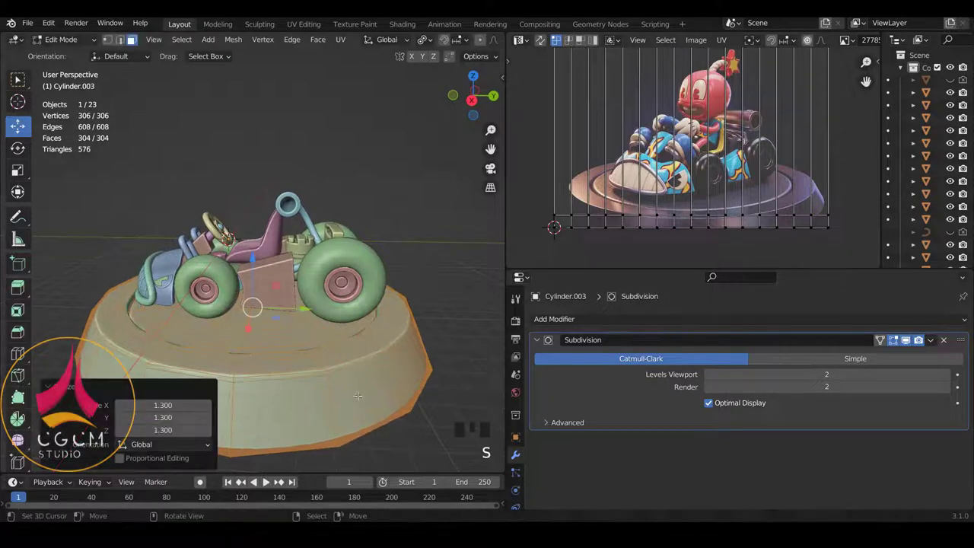
- Scale the base mesh to 1.3 times its size and select Cylinder.003 in right side view
key("s")
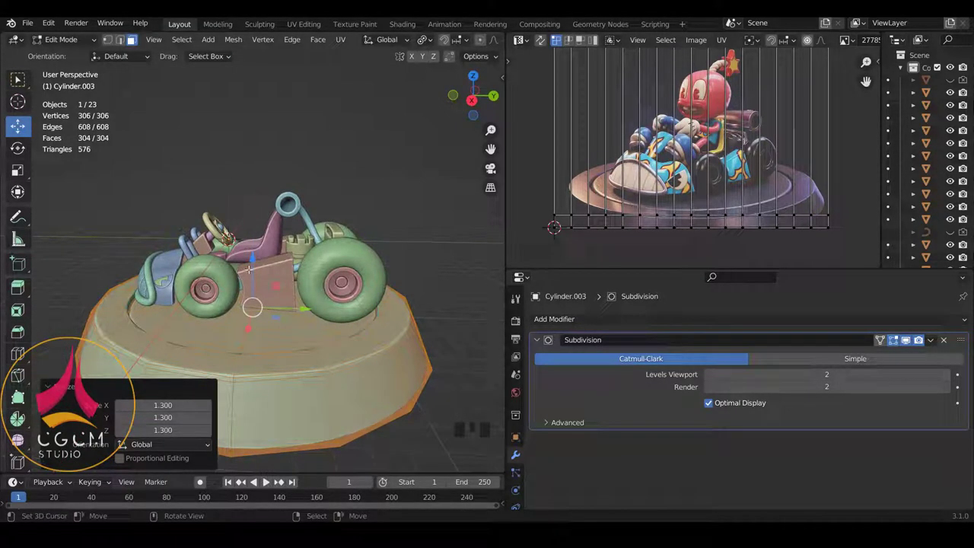
key("KP_3")
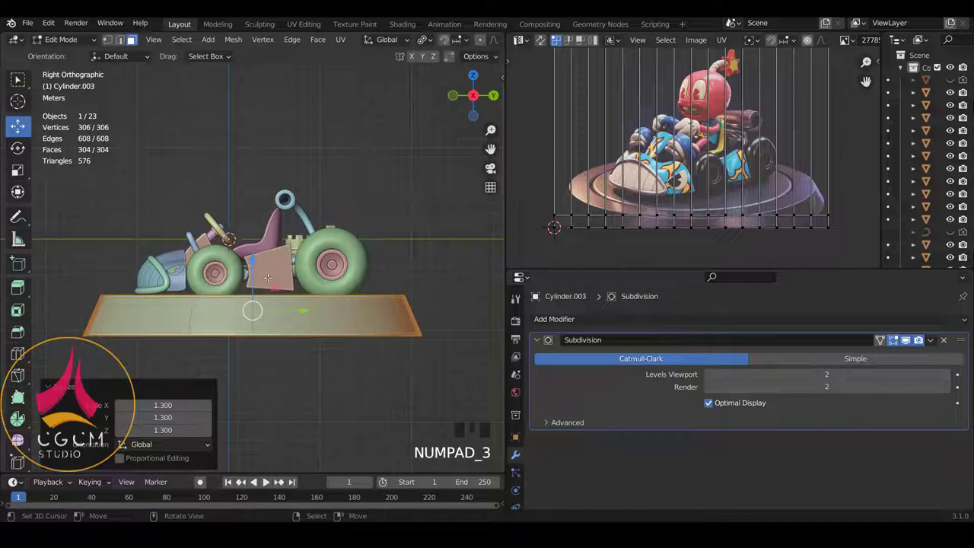
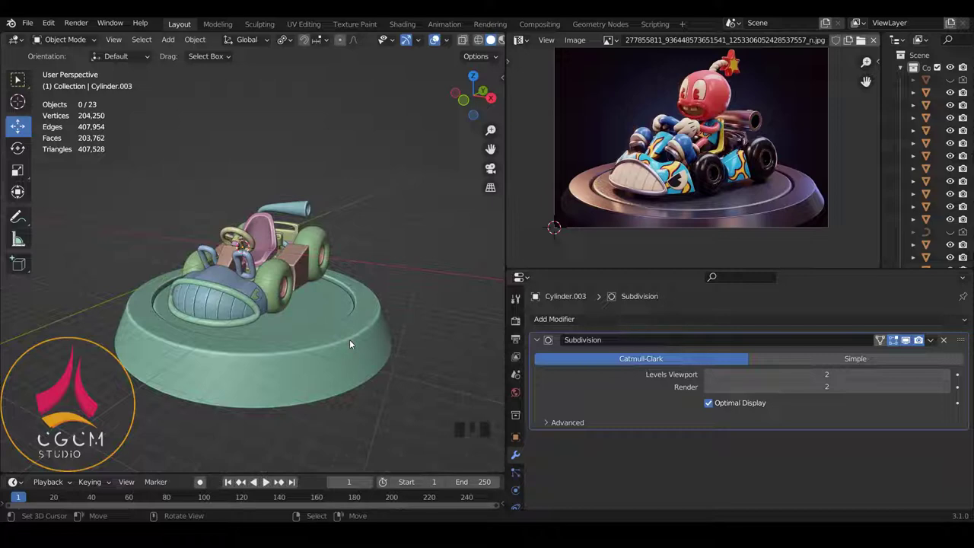
scroll("down", 3)
left_click_drag(290, 281, 302, 316)
scroll("up", 3)
right_click(367, 359)
left_click_drag(351, 339, 355, 391)
- Squash the base along Z to about 0.42 in Edit Mode, forming a thinner platform
key("Tab")
key("s")
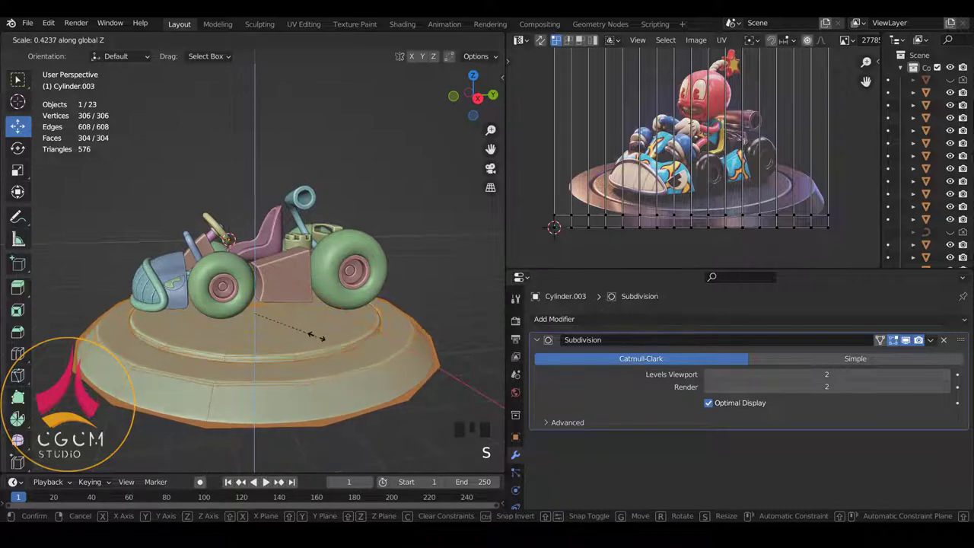
key("KP_3")
scroll("down", 3)
key("z")
key("ctrl+Tab")
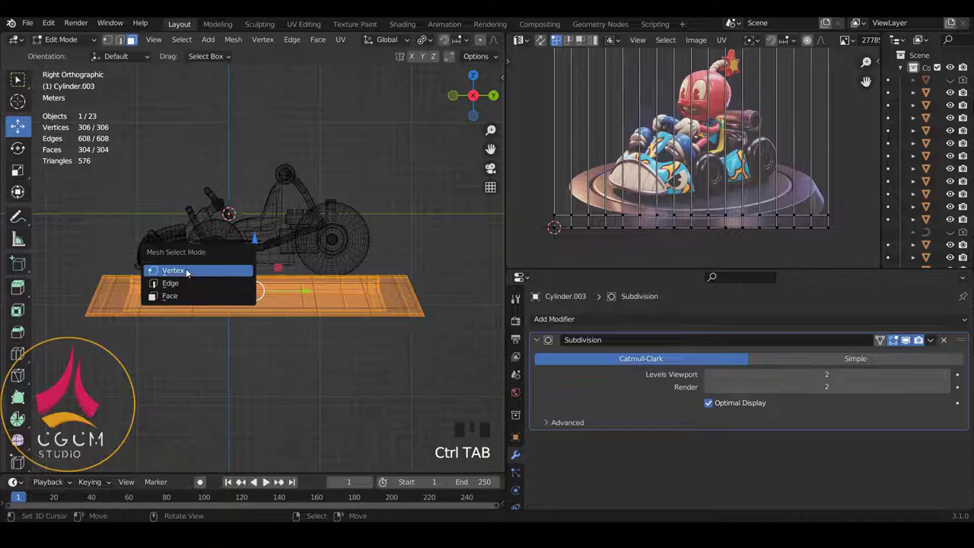
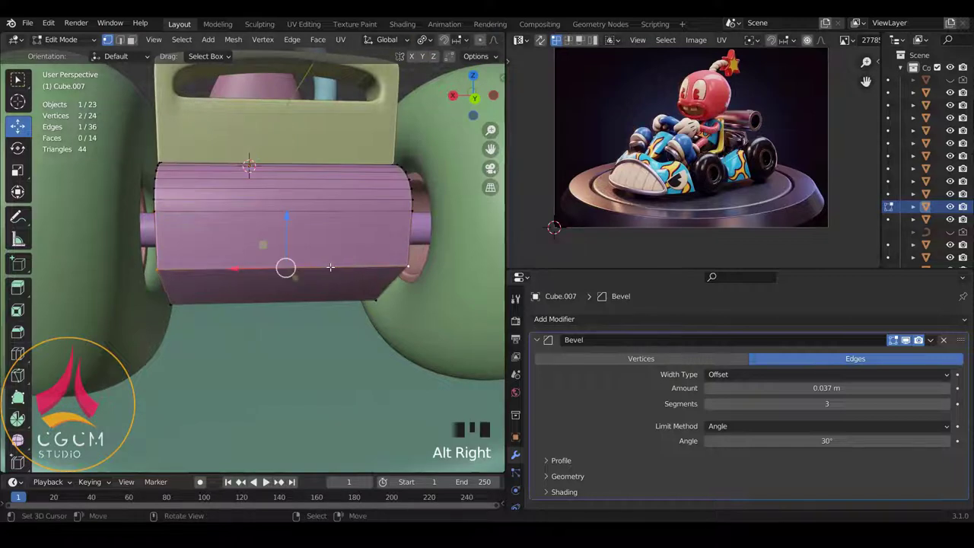
- Bevel the selected bottom edge loop of the pink drum Cube.007 into rounded segments
key("ctrl+b")
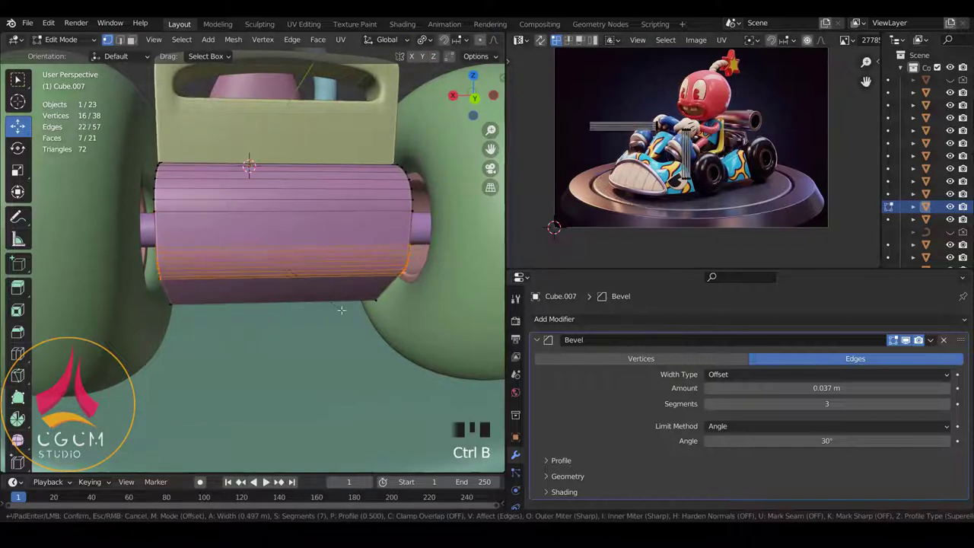
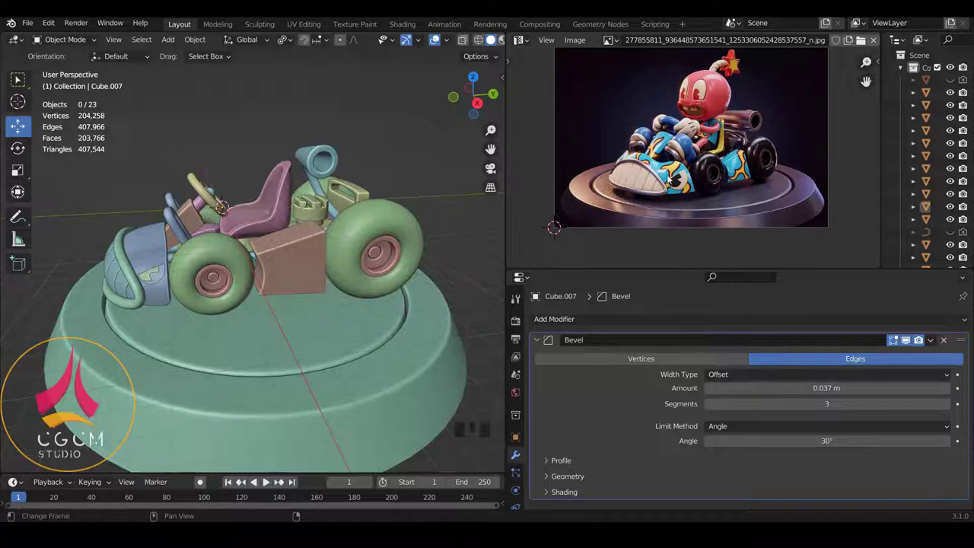
- Zoom the Image Editor to enlarge the kart reference image
scroll("up", 3)
scroll("up", 3)
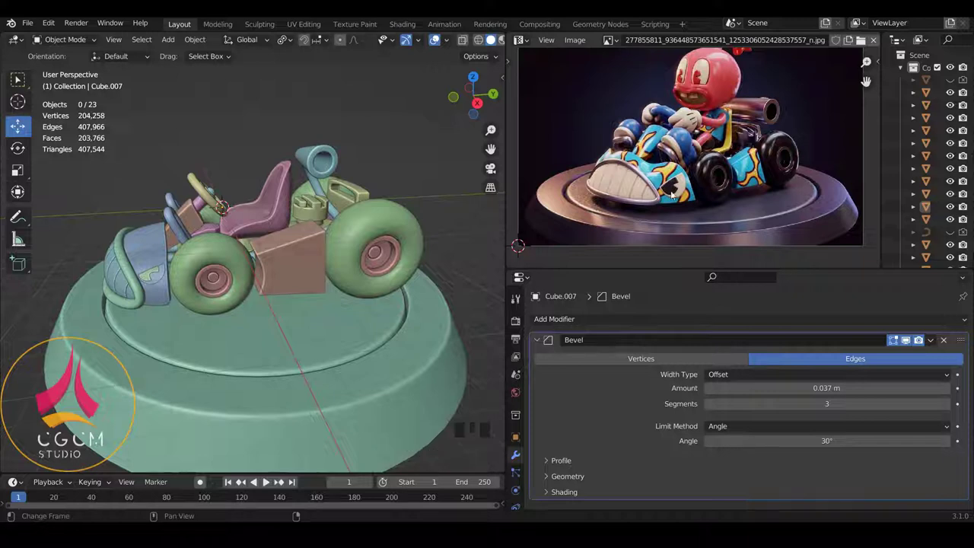